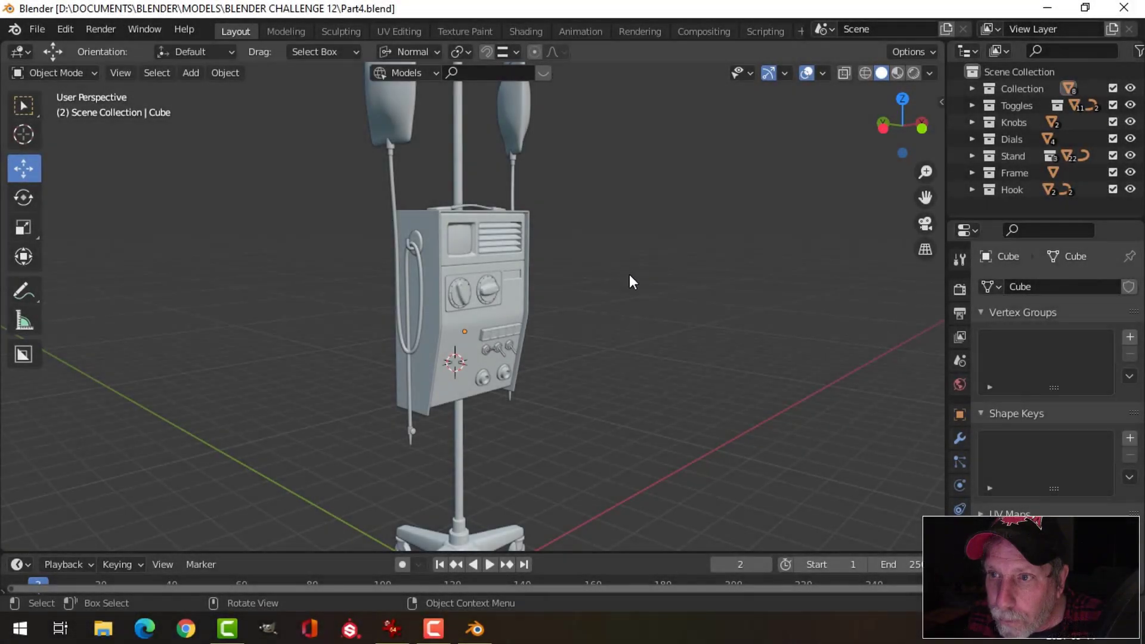
- Orbit around the stand to view the control panel face, sides, back and toggle switches
scroll(down, 3)
scroll(up, 3)
scroll(down, 3)
middle_click(591, 228)
scroll(up, 3)
middle_click(590, 266)
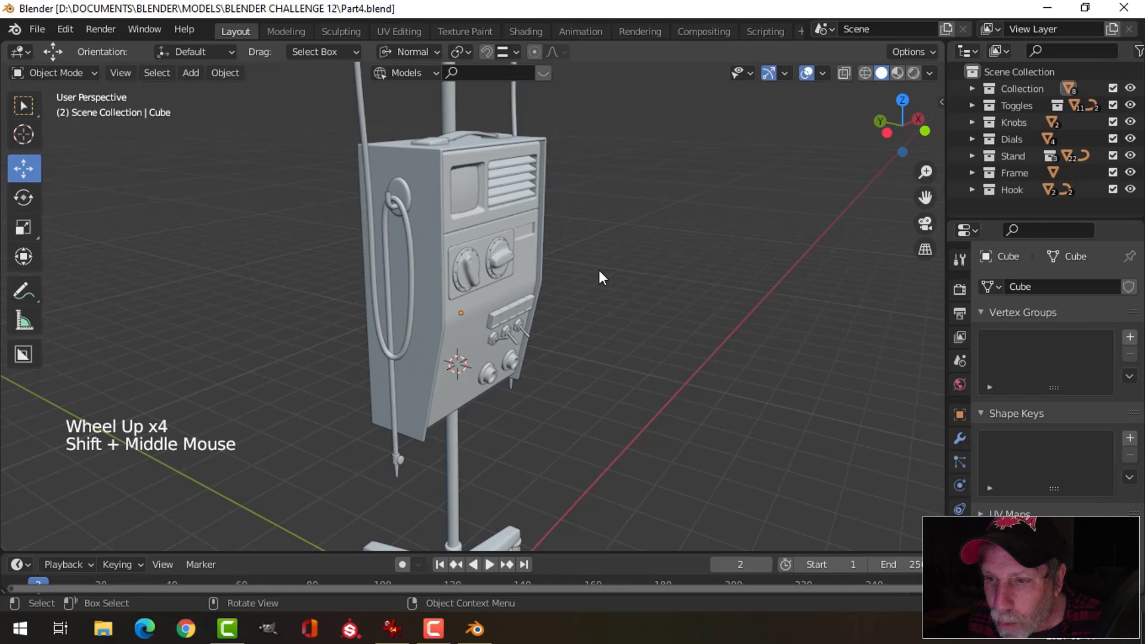
scroll(down, 3)
middle_click(617, 274)
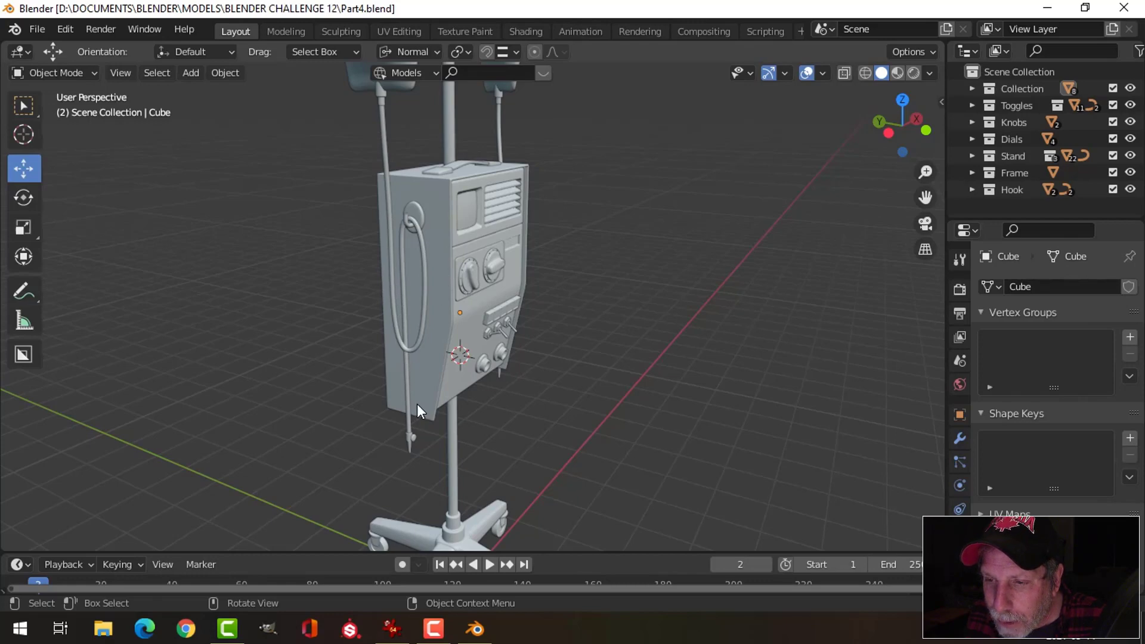
middle_click(579, 306)
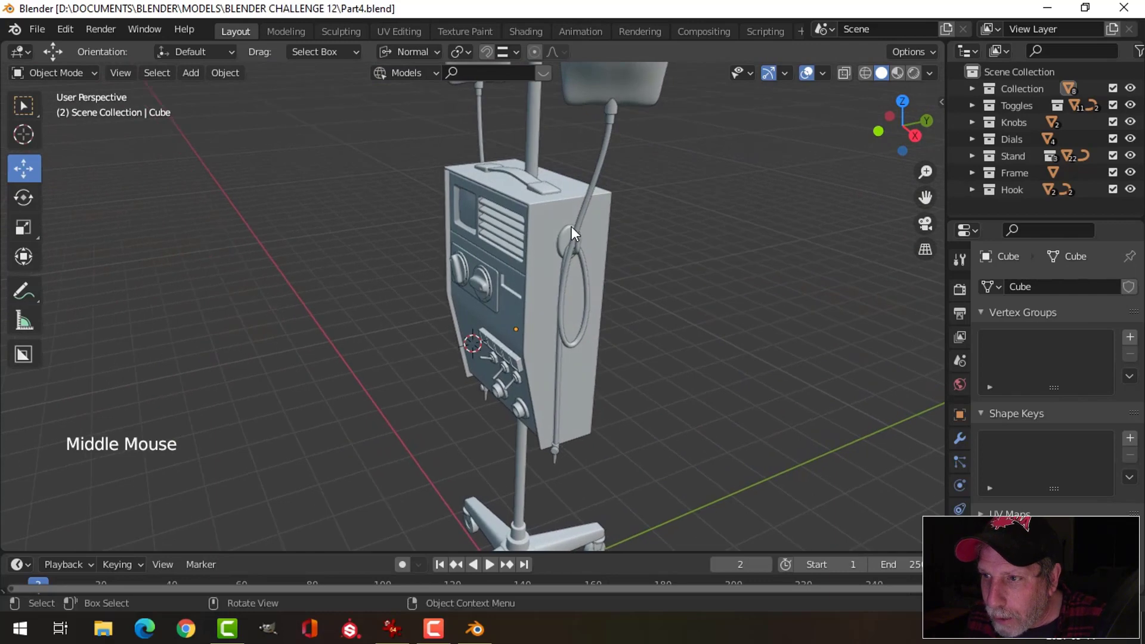
middle_click(594, 276)
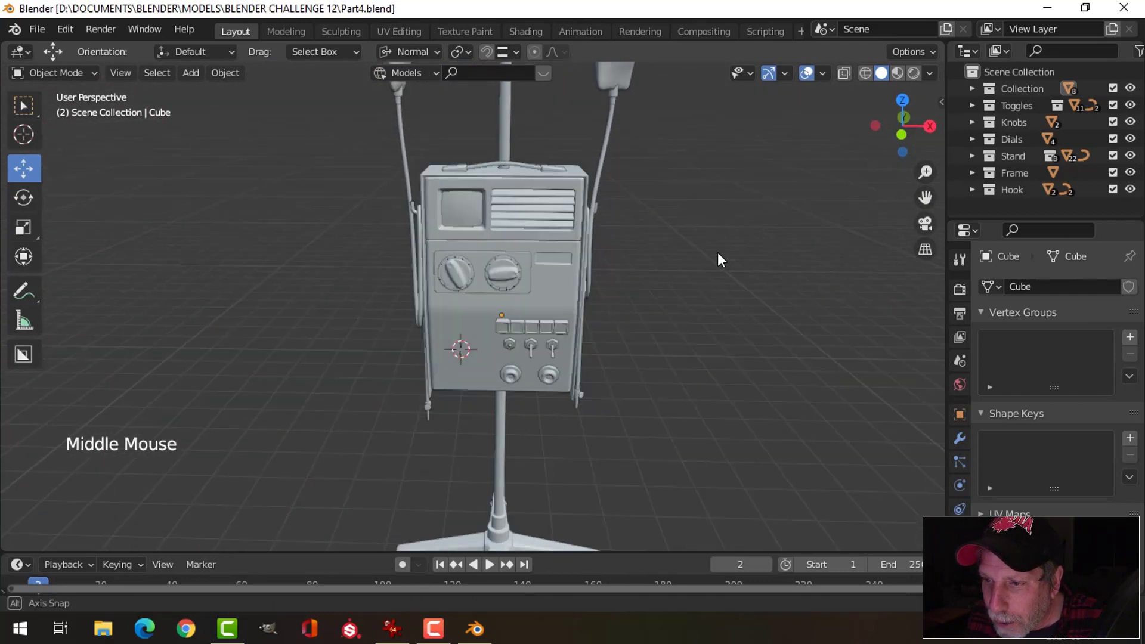
scroll(up, 3)
middle_click(622, 395)
middle_click(630, 407)
scroll(up, 3)
middle_click(590, 385)
middle_click(606, 390)
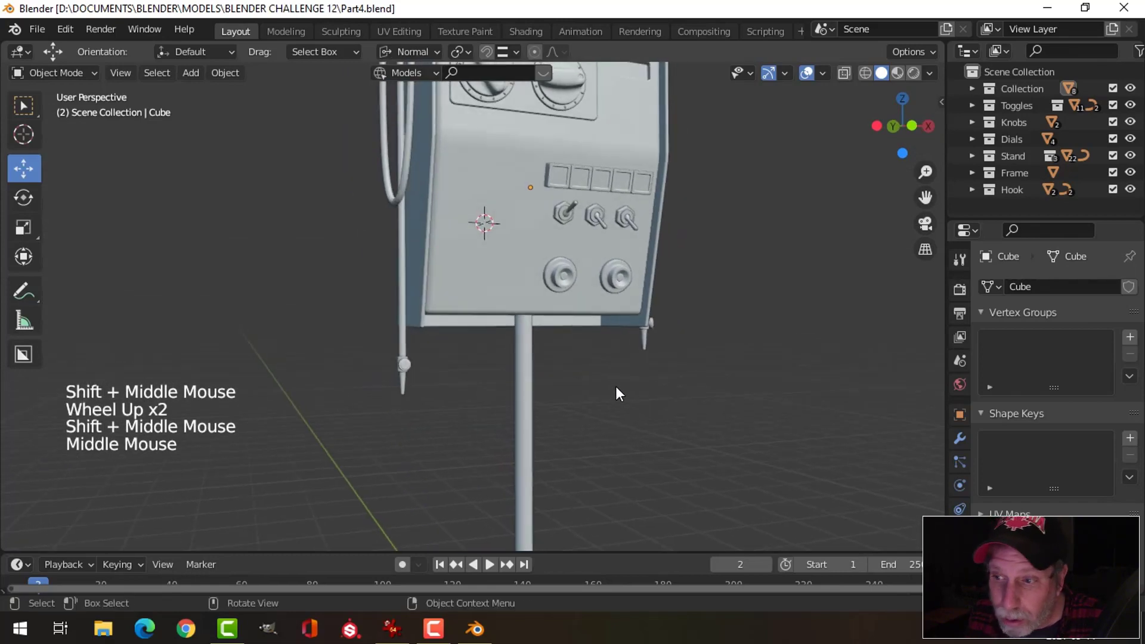
- Orbit under the panel to check the bottom knobs, then swing back to face the front
scroll(up, 3)
scroll(up, 3)
middle_click(457, 443)
scroll(up, 3)
middle_click(412, 439)
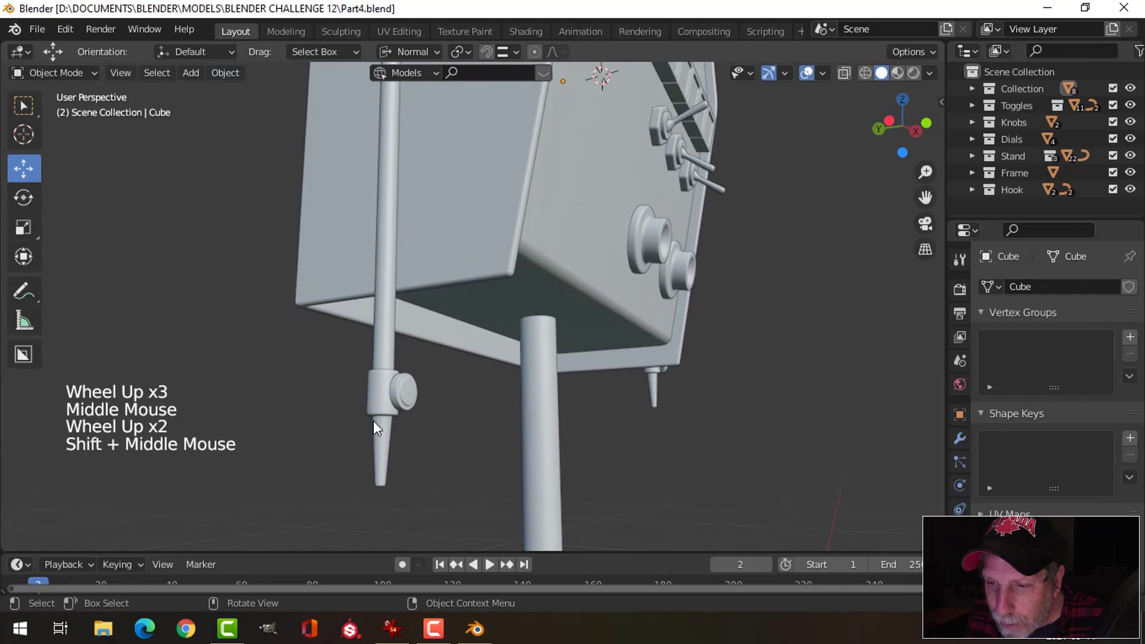
middle_click(435, 429)
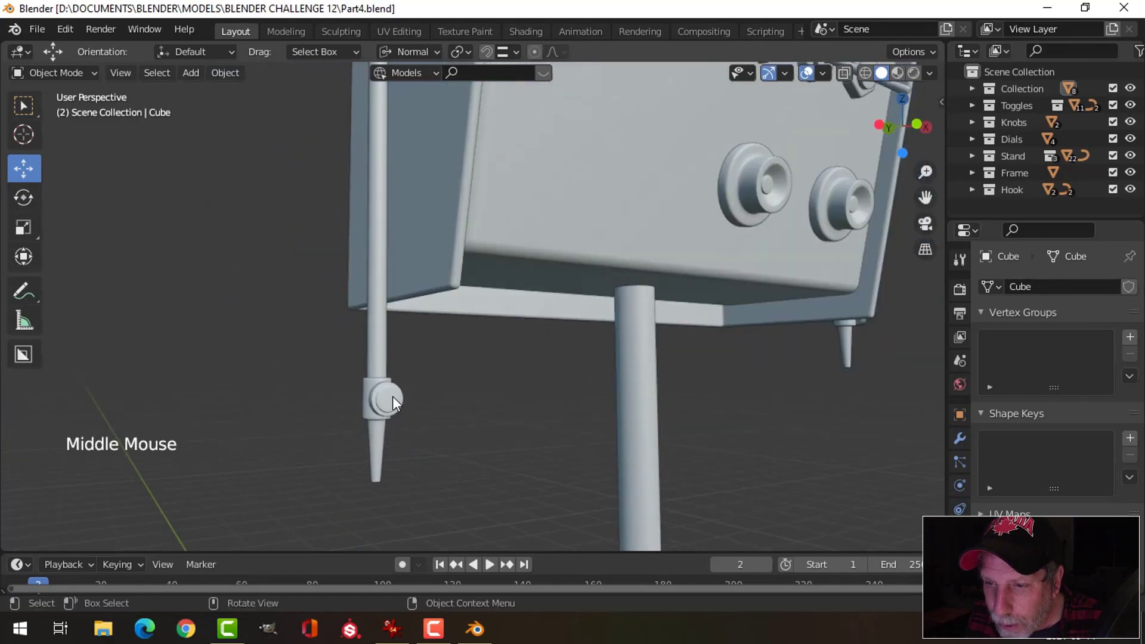
scroll(down, 3)
middle_click(478, 407)
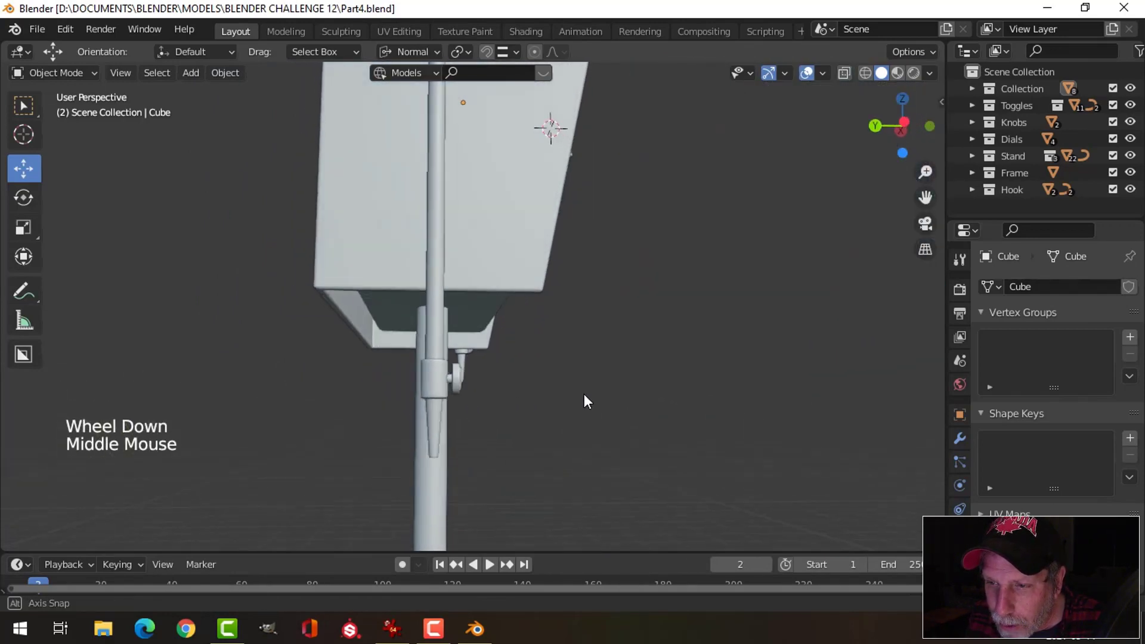
scroll(down, 3)
scroll(down, 3)
middle_click(676, 382)
middle_click(676, 378)
middle_click(617, 378)
middle_click(615, 383)
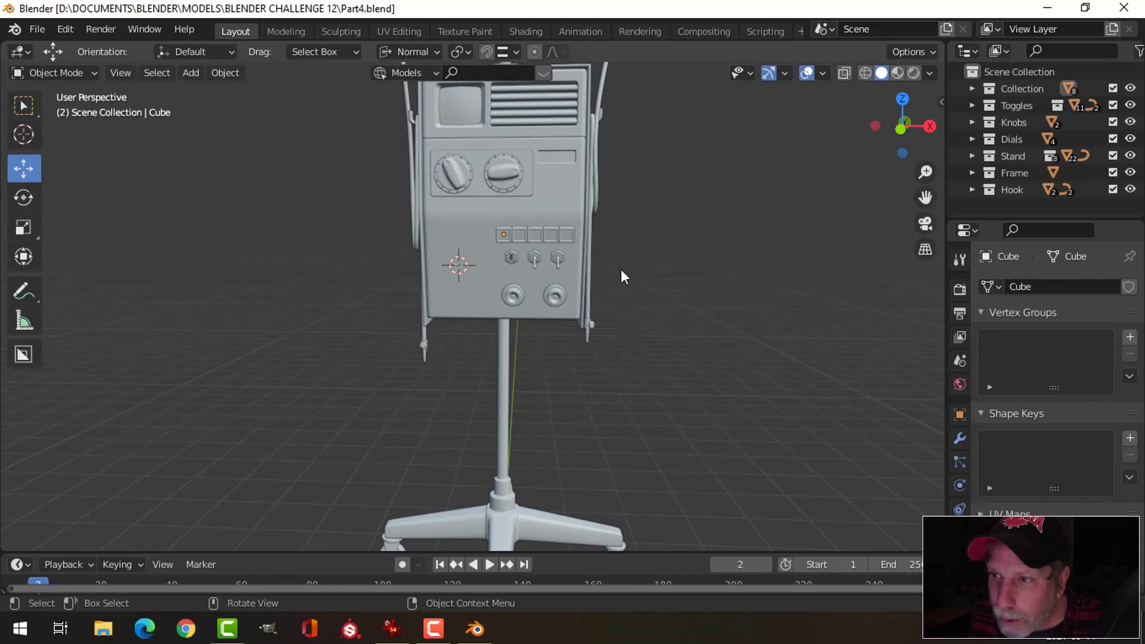
- Pan across the enlarged reference photo's control panel and paper-recorder area
middle_click(649, 333)
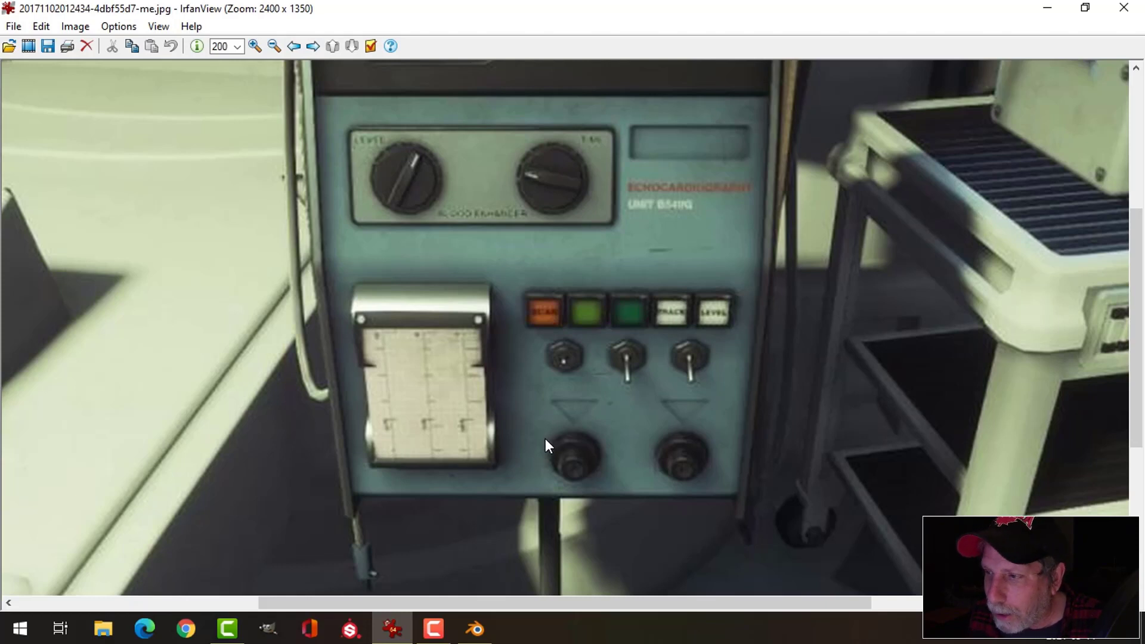
middle_click(505, 416)
scroll(up, 3)
middle_click(503, 395)
middle_click(496, 389)
middle_click(493, 392)
- Add a mesh cylinder and start editing it in front view with wireframe shown
key(shift+a)
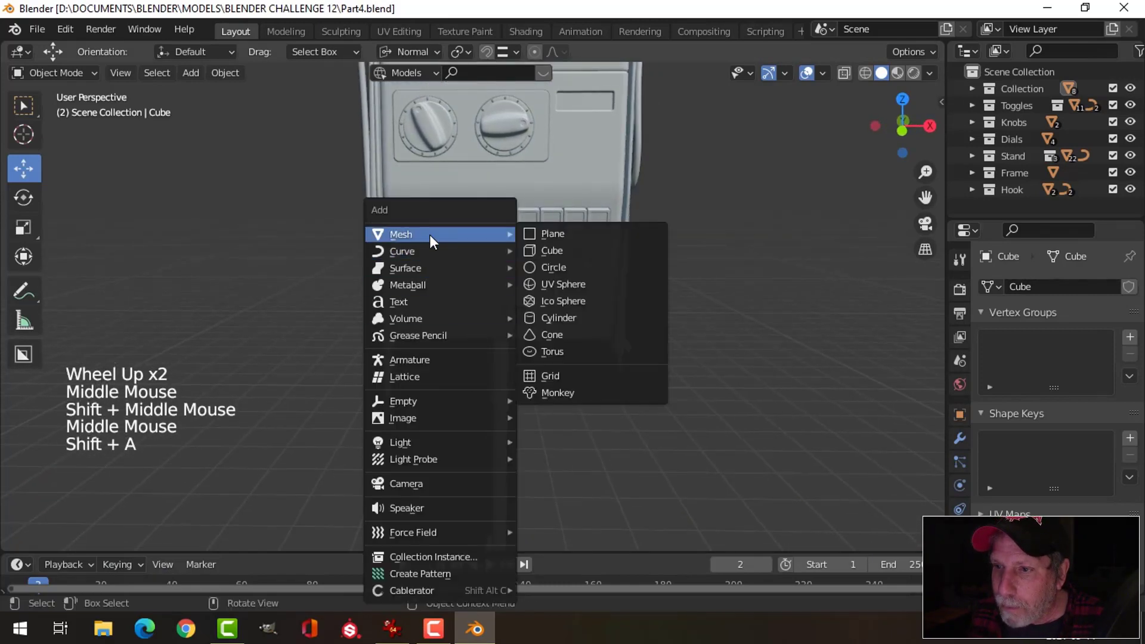
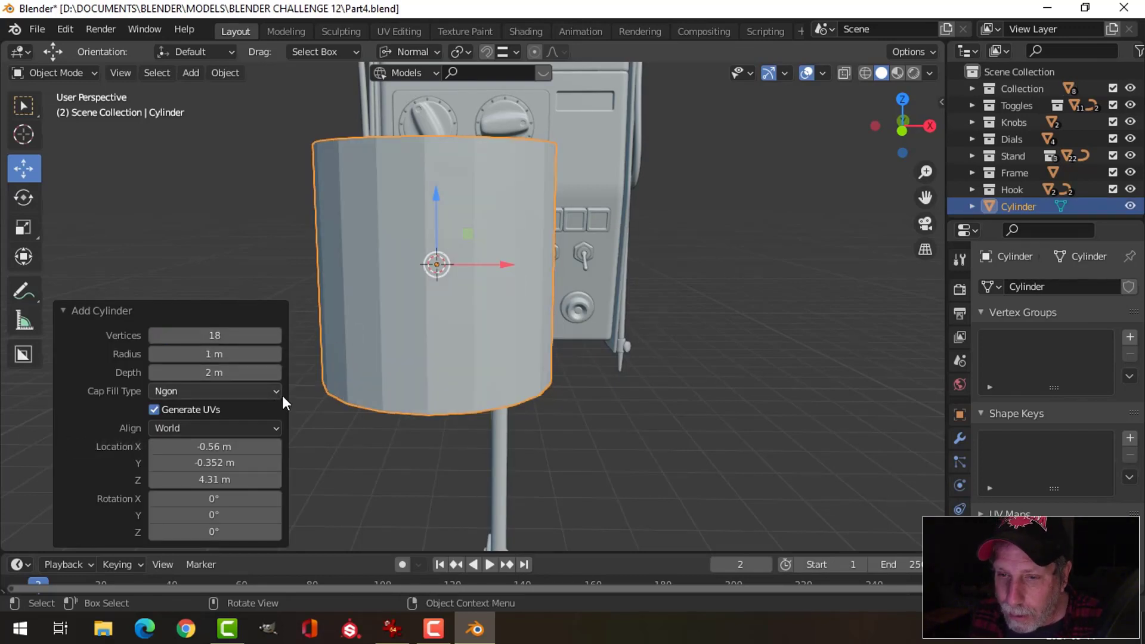
click(231, 401)
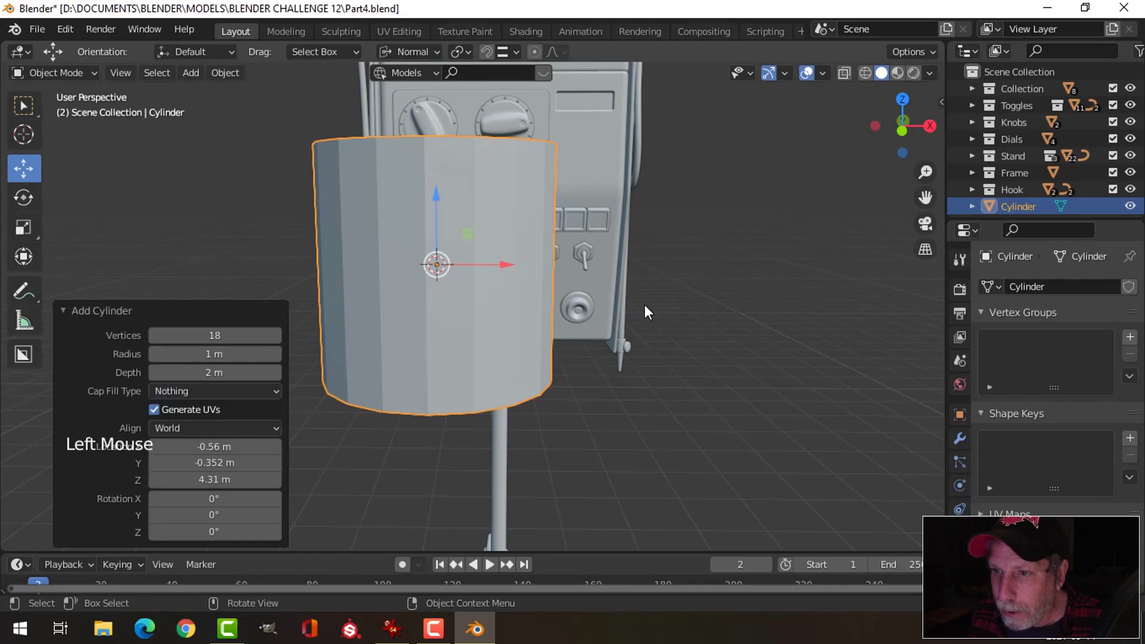
key(Tab)
key(KP_1)
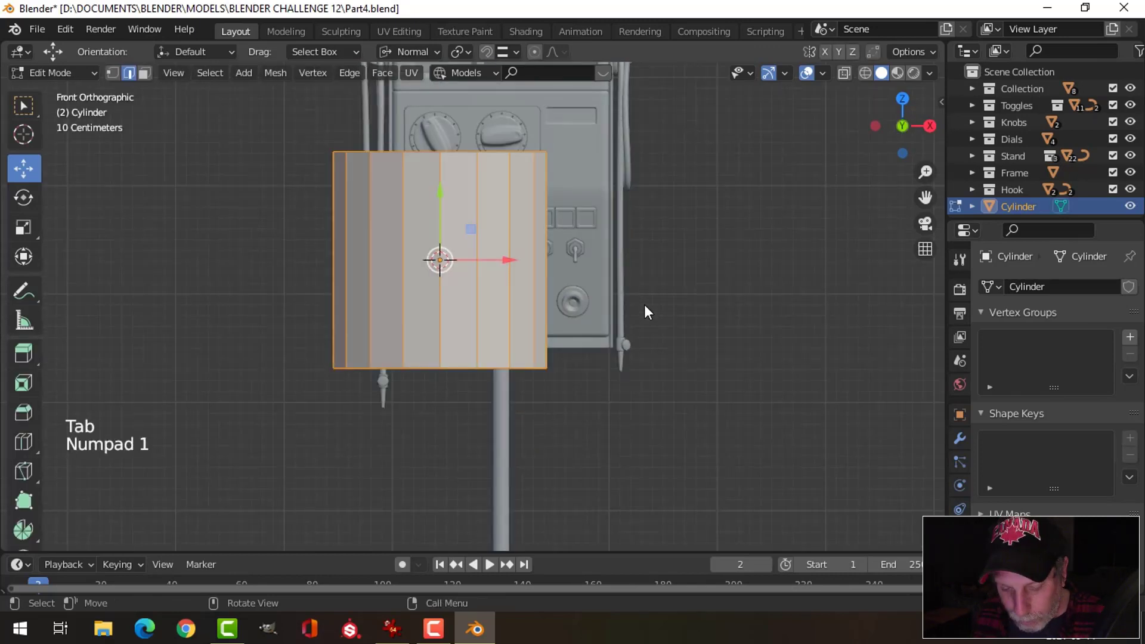
click(411, 53)
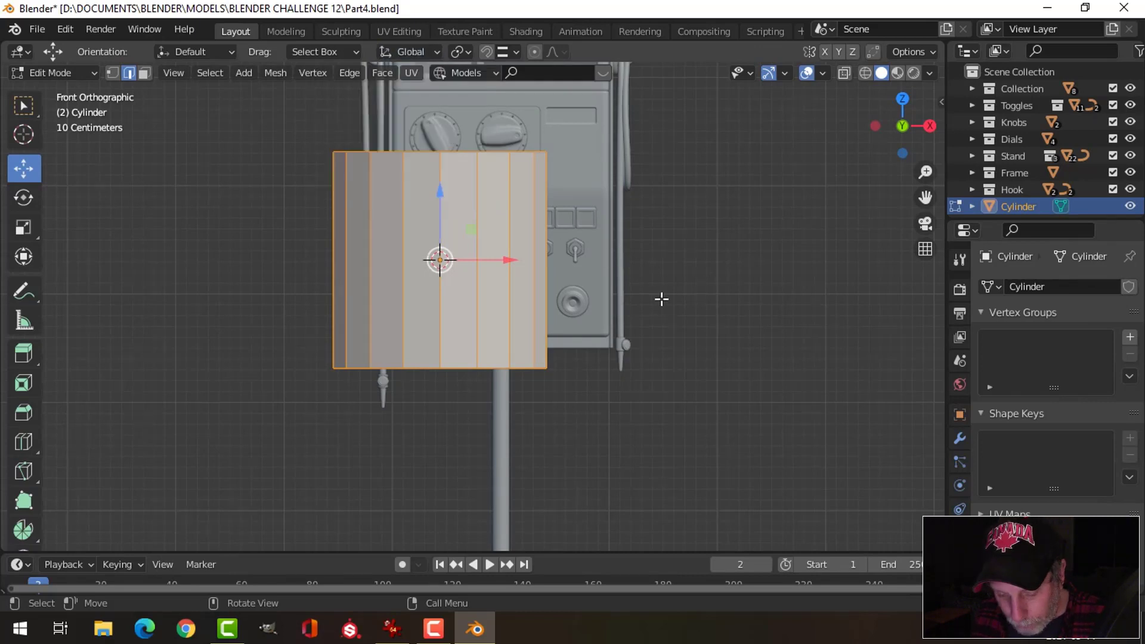
- Rotate the cylinder 90° onto its side, shrink it to a third and thin it along its length
key(r)
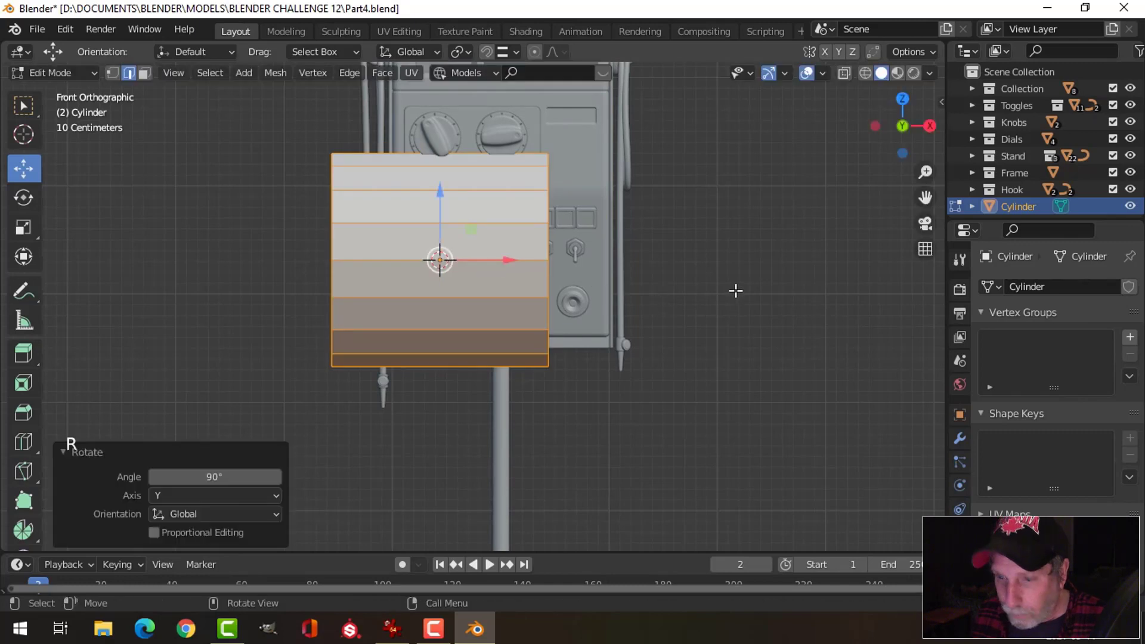
key(s)
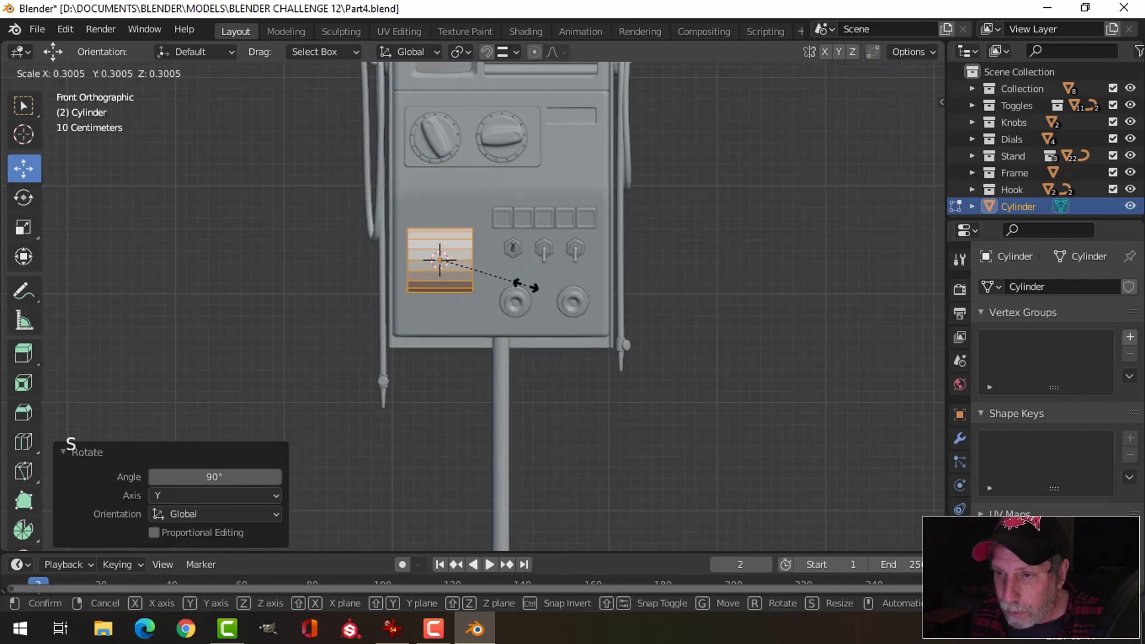
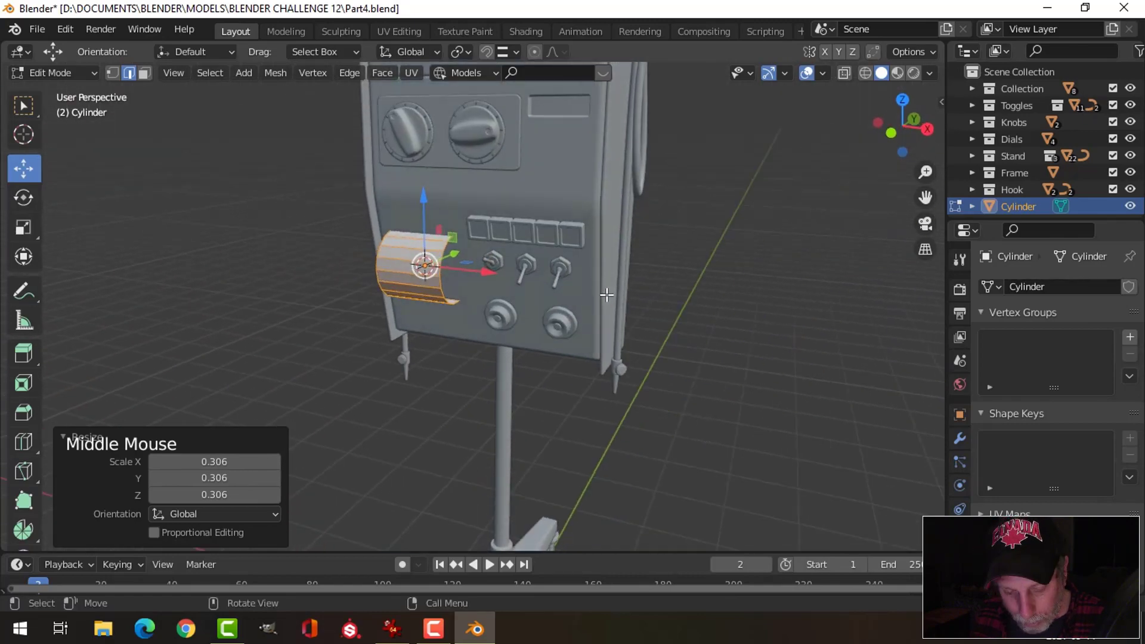
key(s)
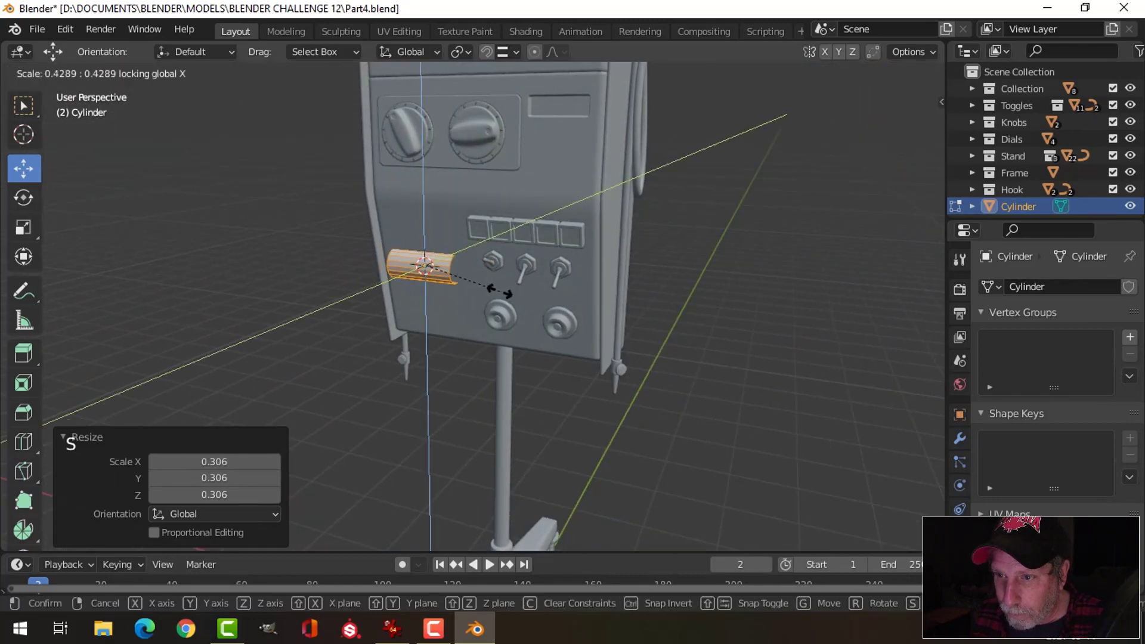
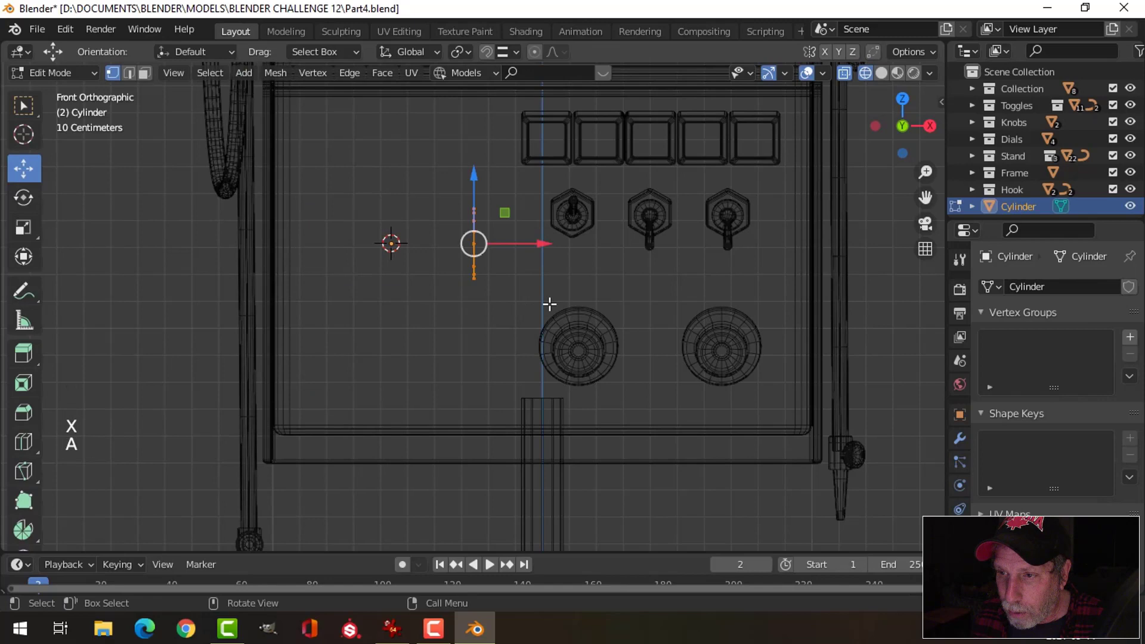
- In right view, delete half of the cylinder's circle and select the remaining arc vertices
key(KP_3)
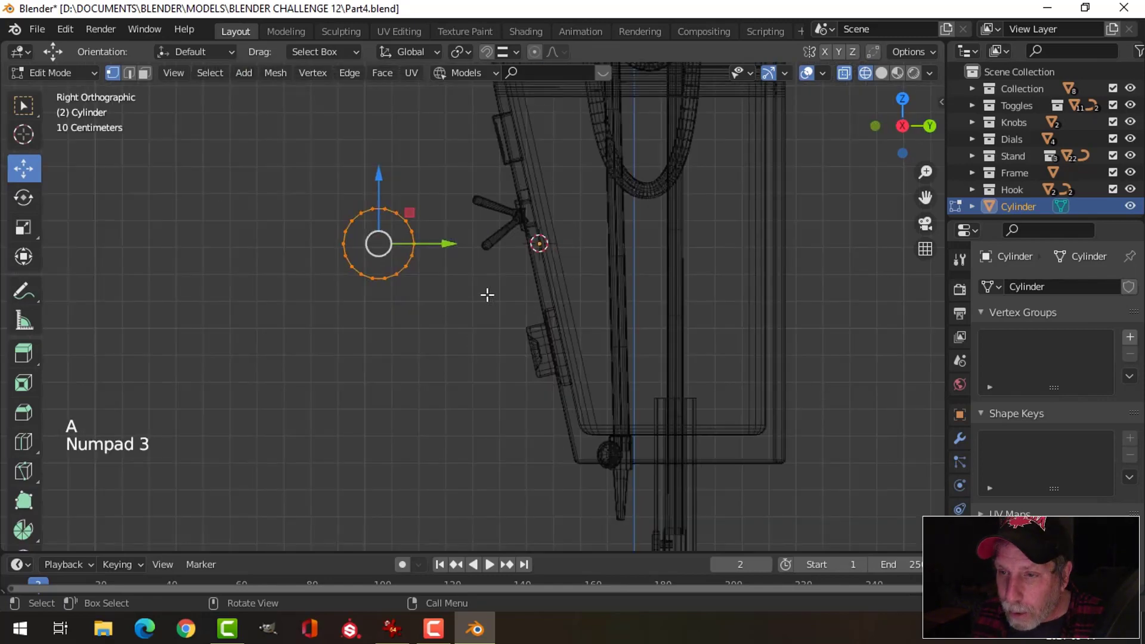
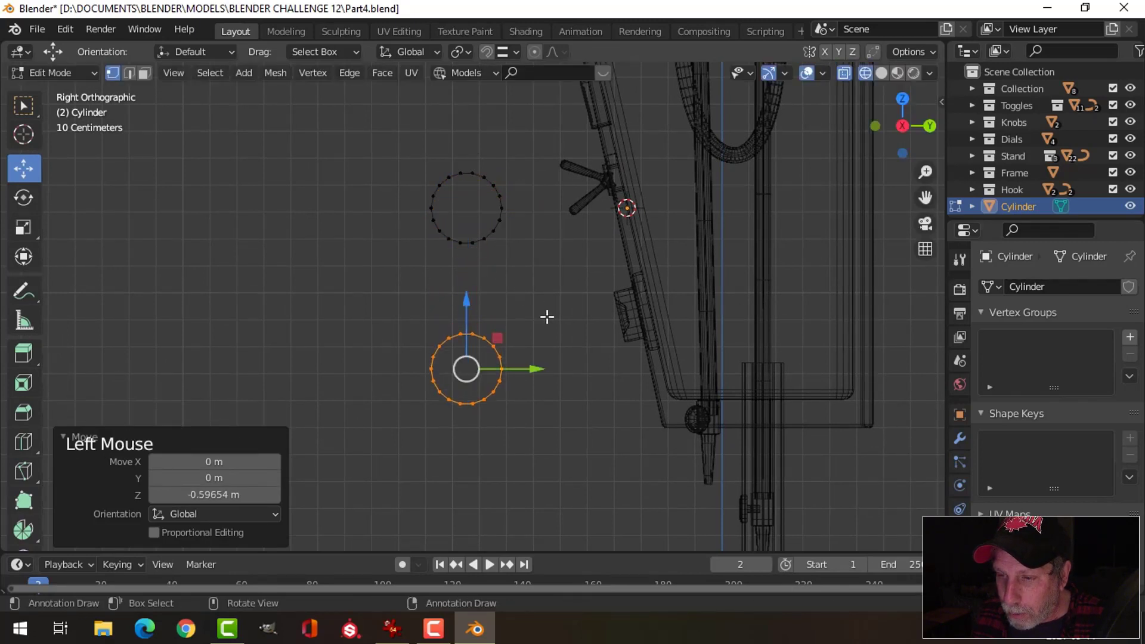
key(alt+a)
key(b)
key(x)
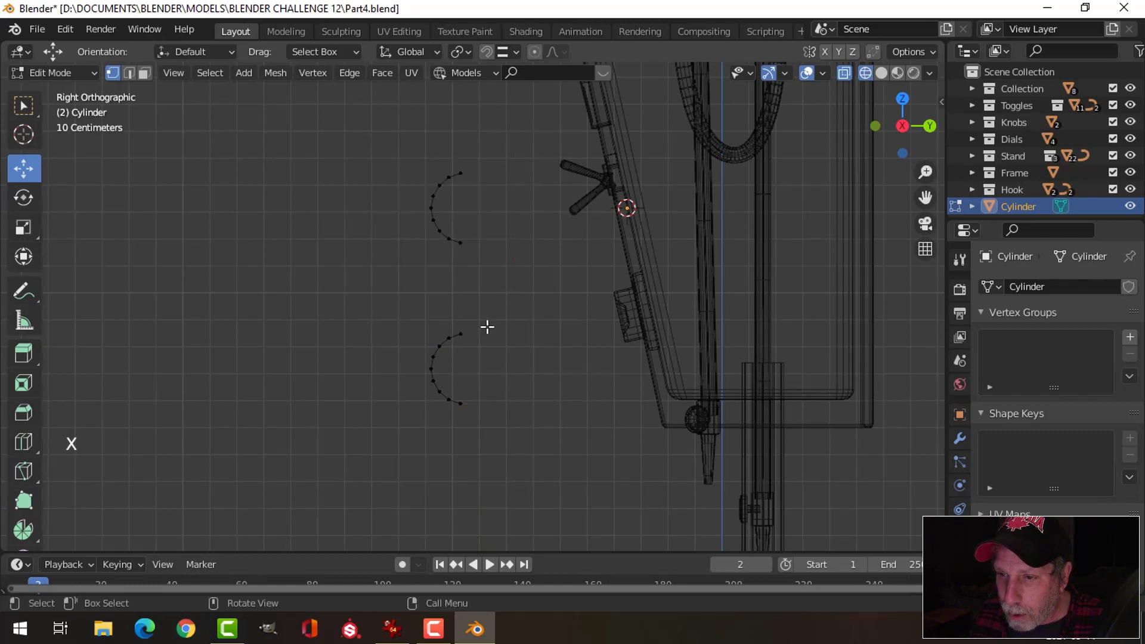
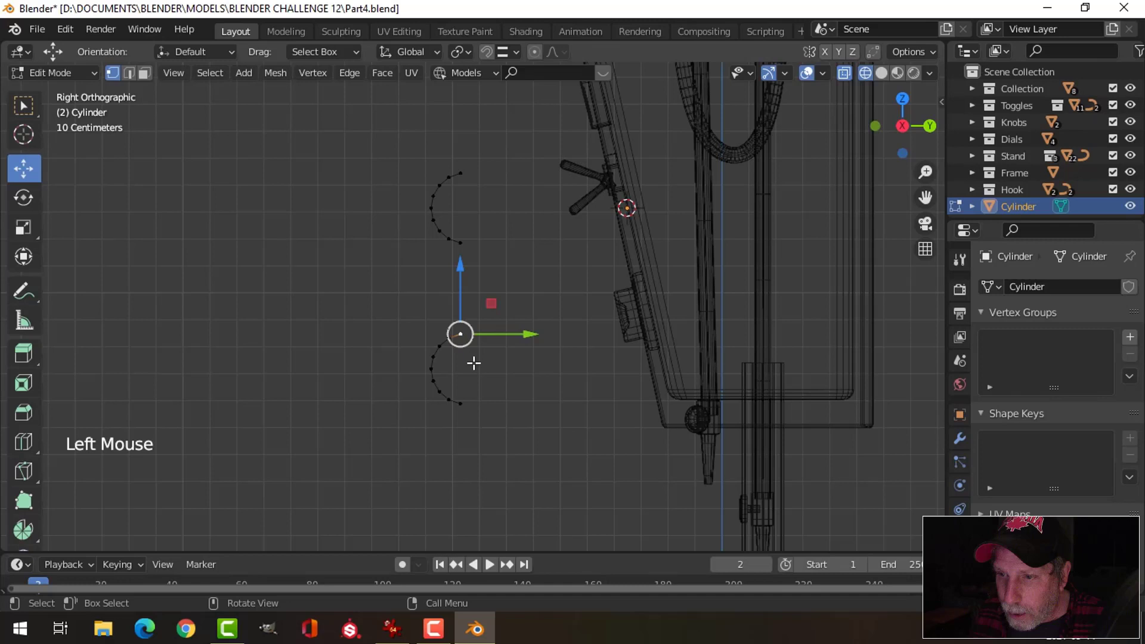
key(alt+a)
key(b)
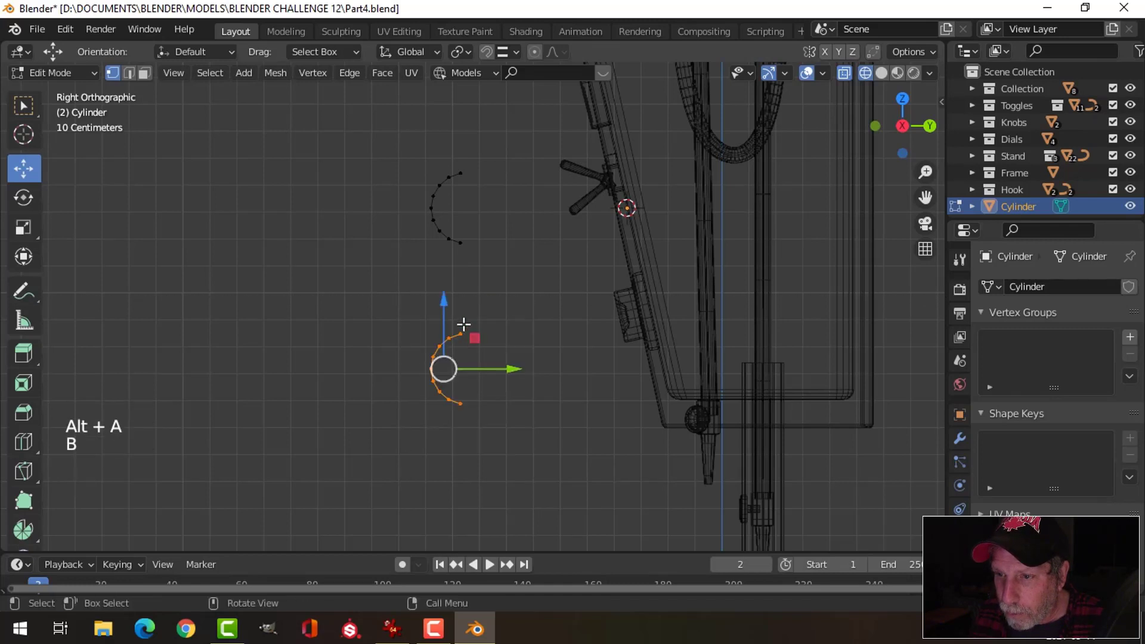
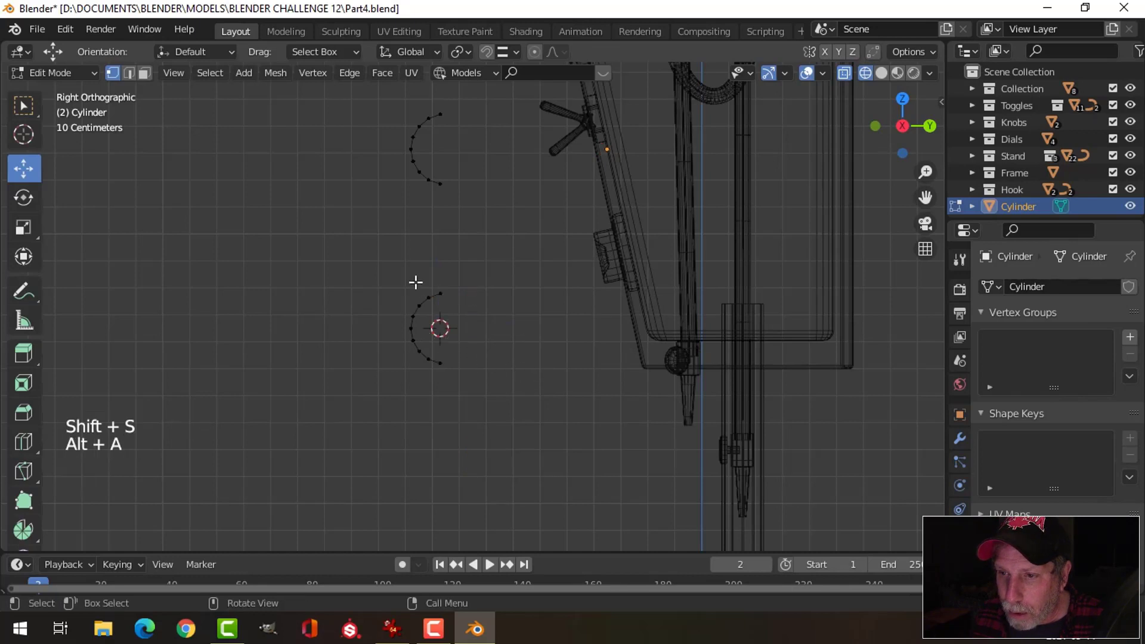
key(b)
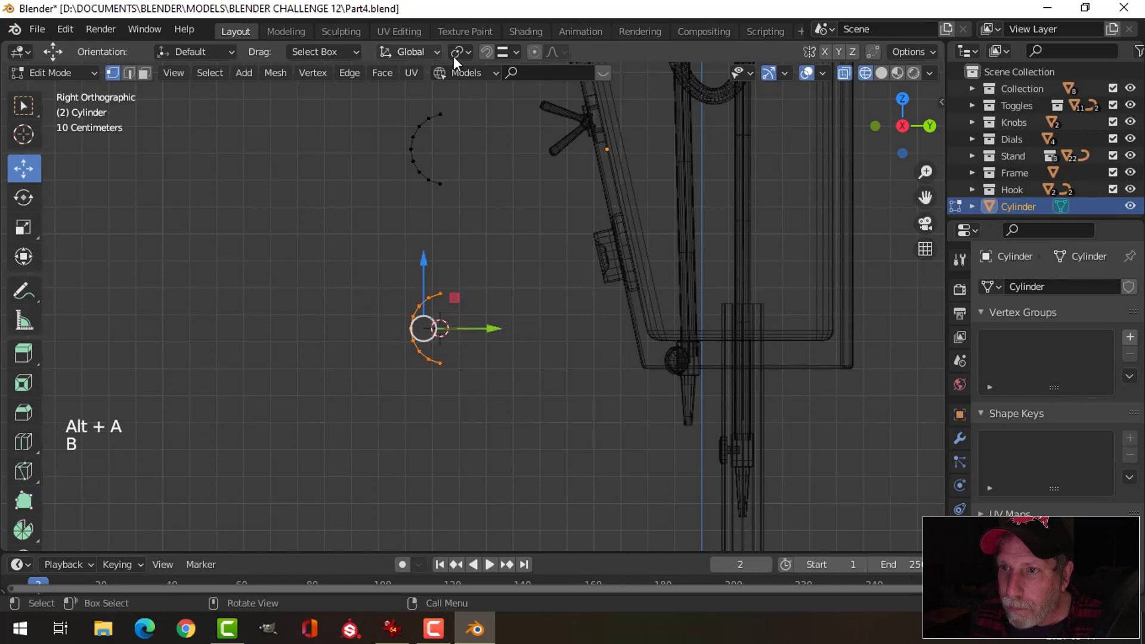
- Set the pivot to 3D Cursor and scale the curved arc profile down around it
click(461, 53)
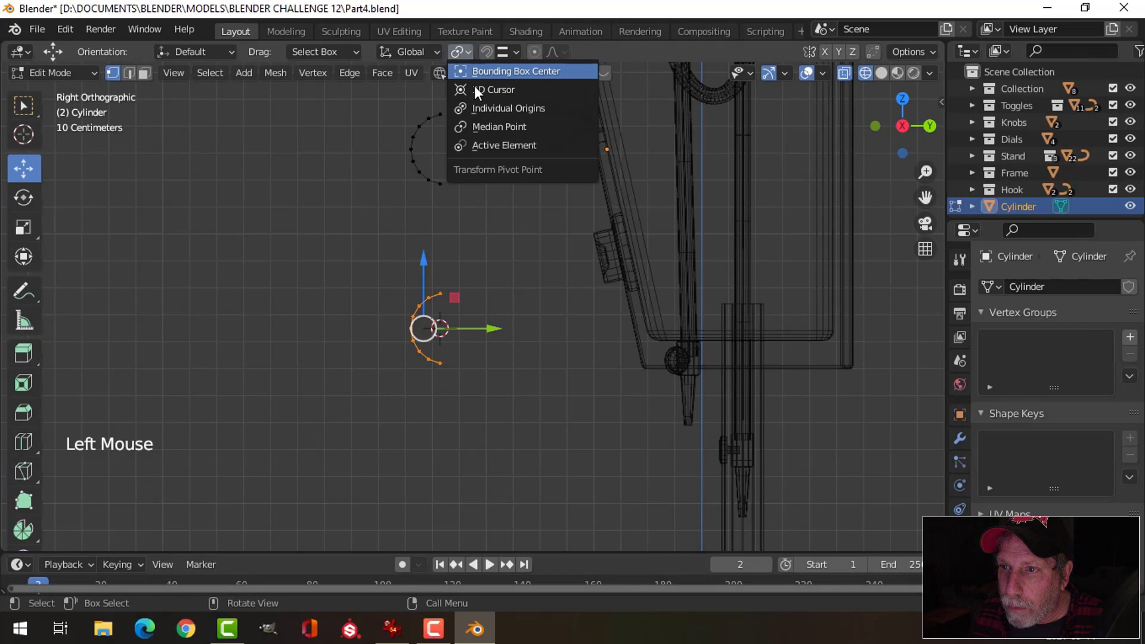
key(s)
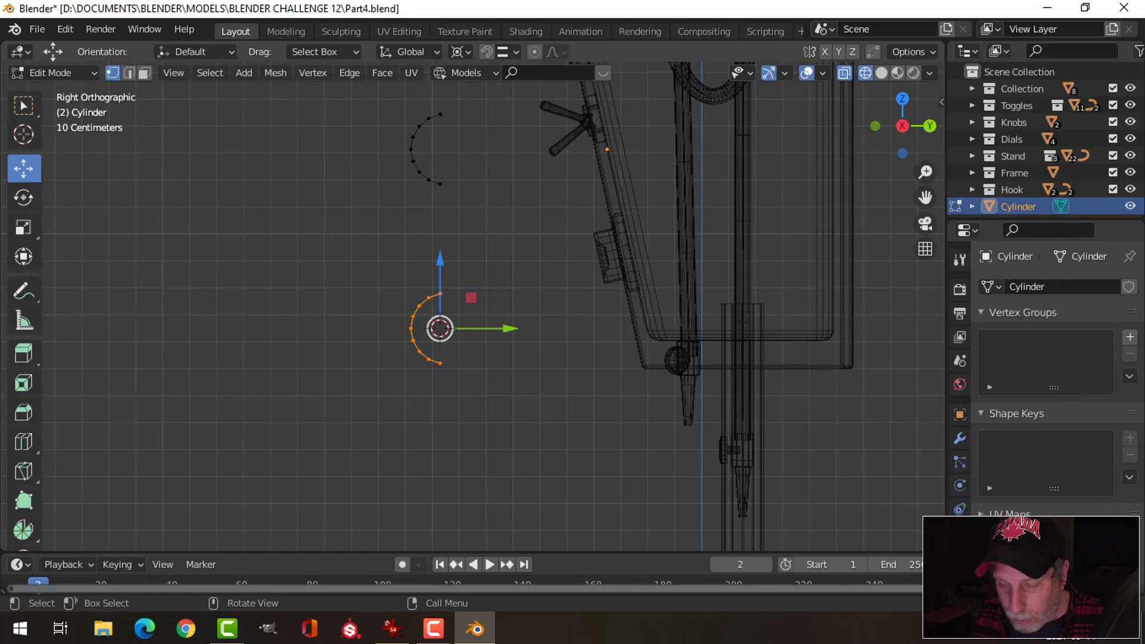
key(s)
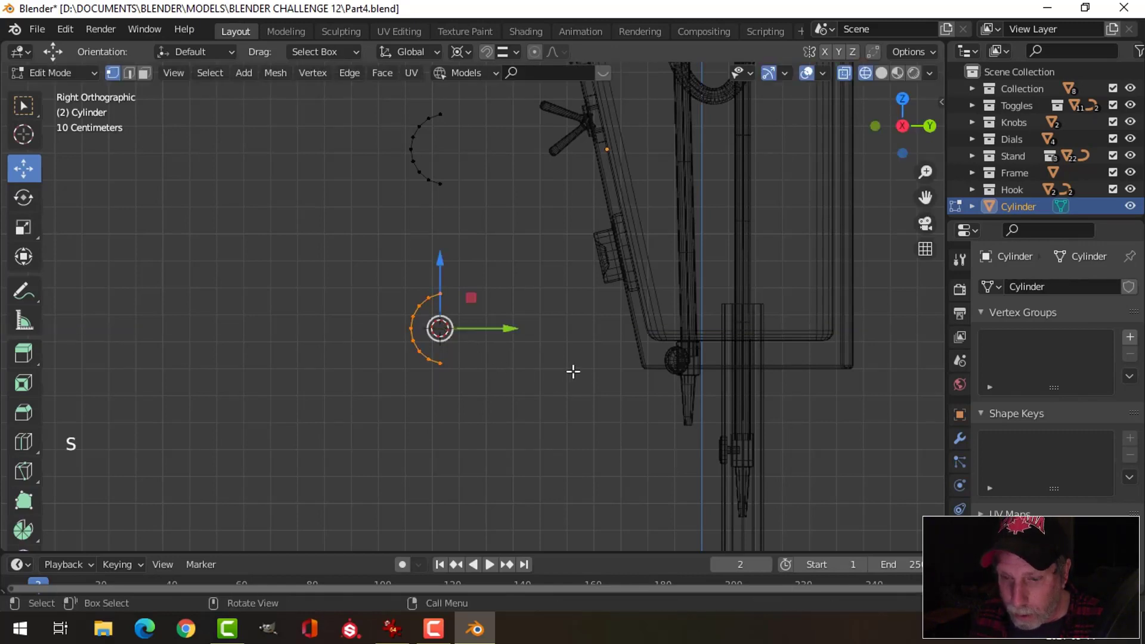
key(s)
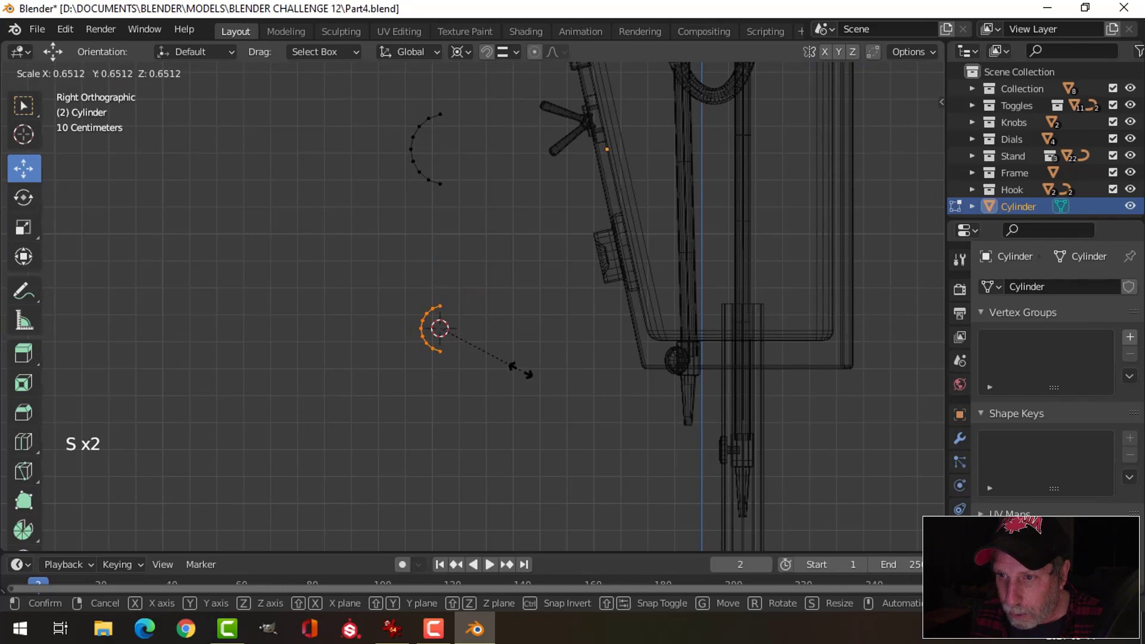
key(KP_1)
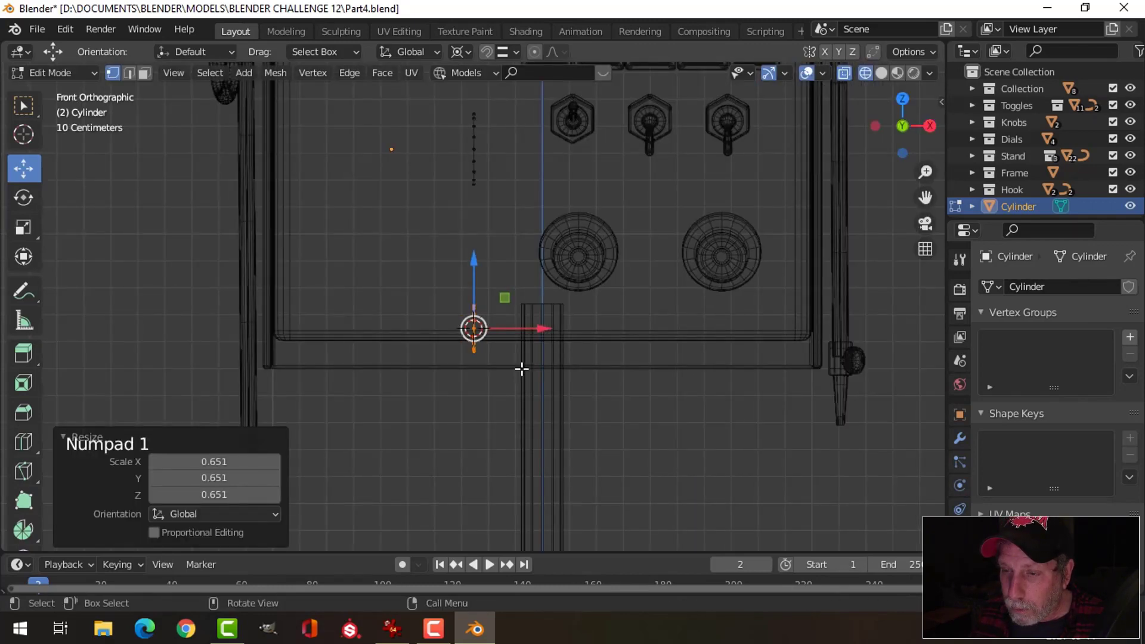
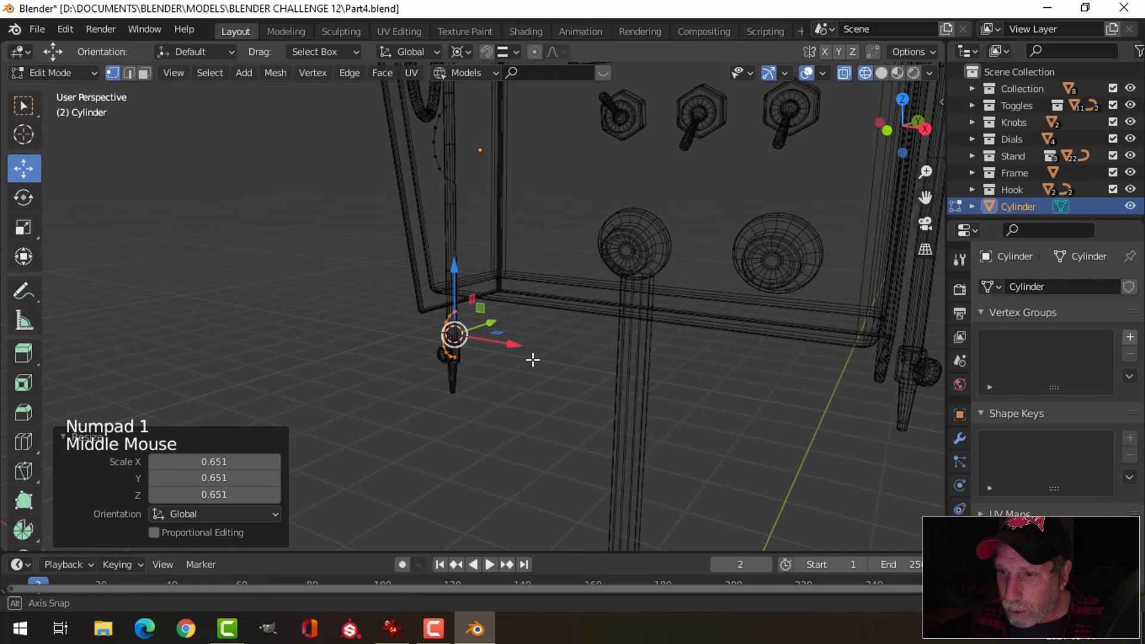
- Set the pivot to Median Point, then resize and position the profile in solid front view
click(472, 59)
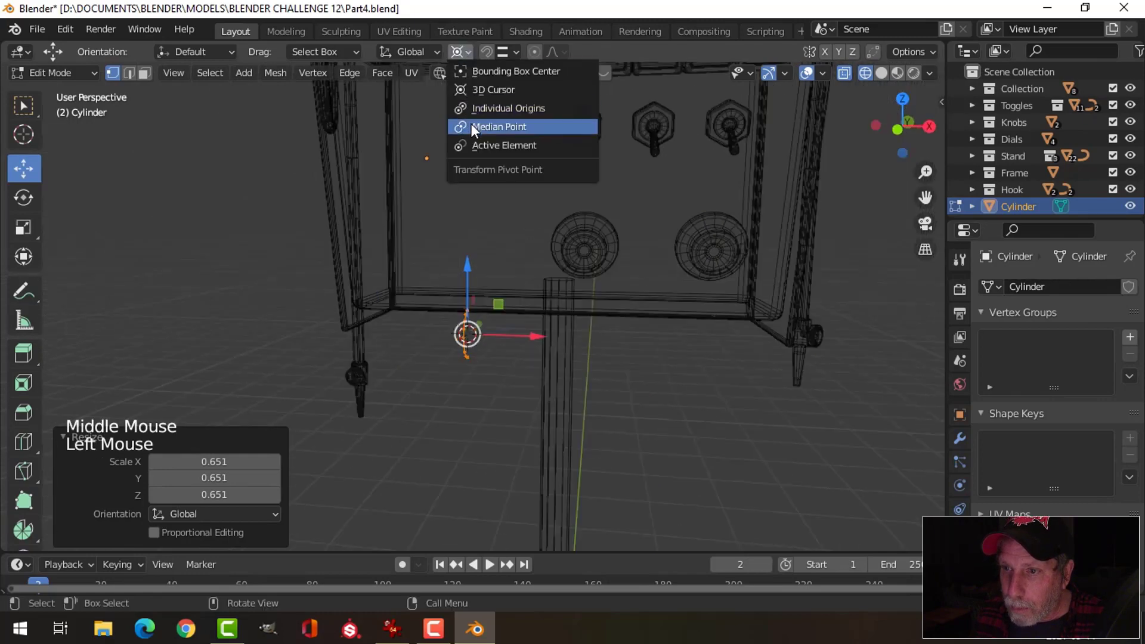
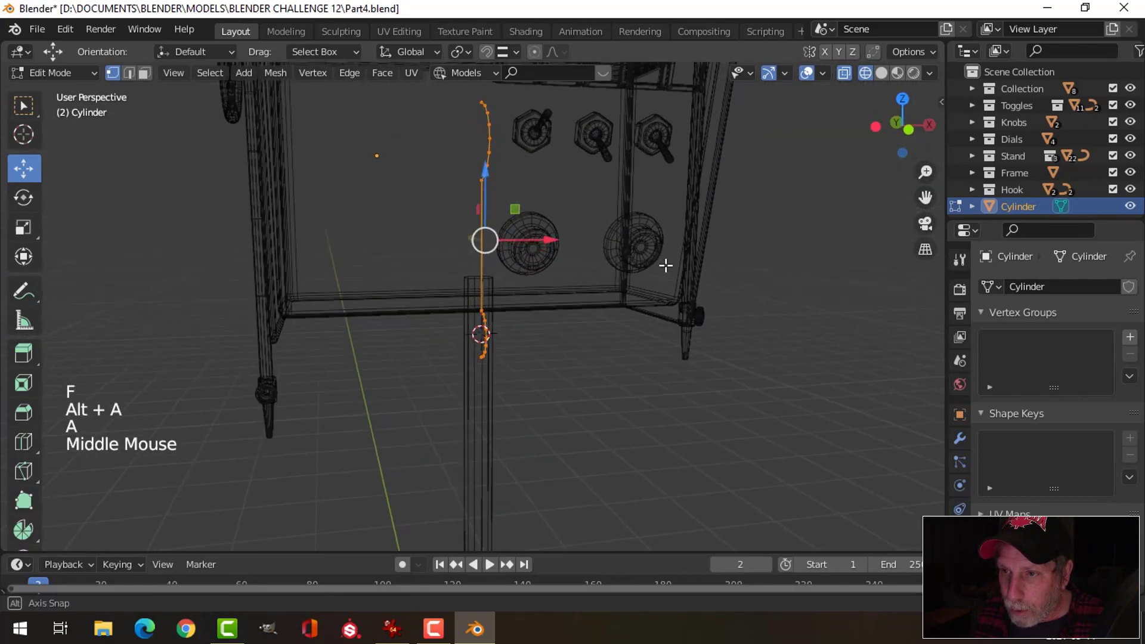
key(KP_1)
key(z)
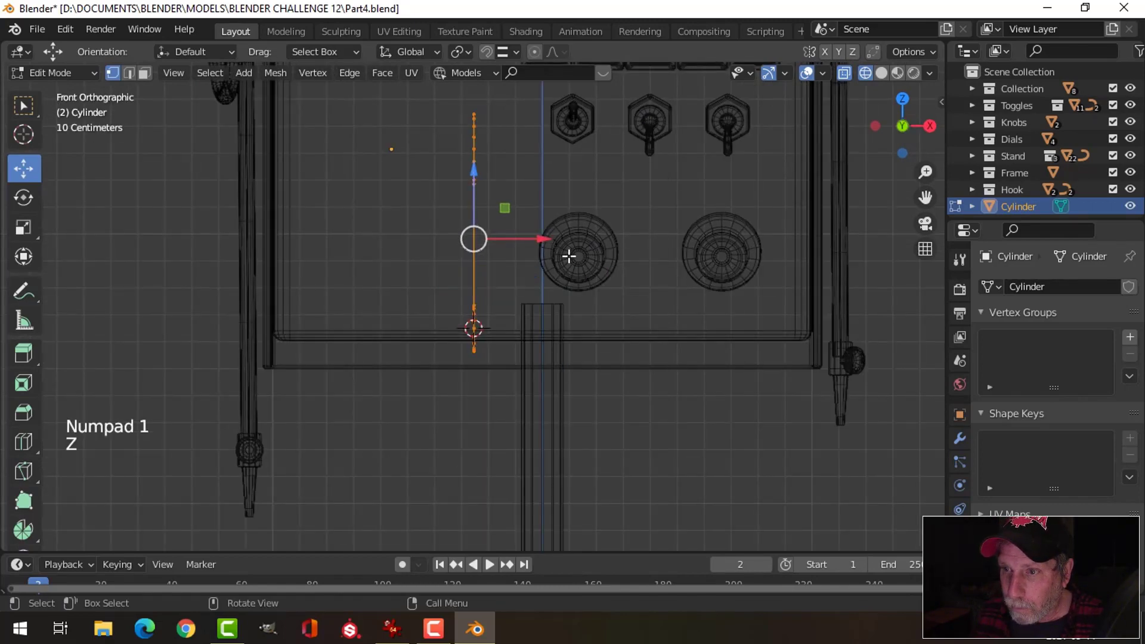
key(z)
scroll(down, 3)
key(g)
scroll(down, 3)
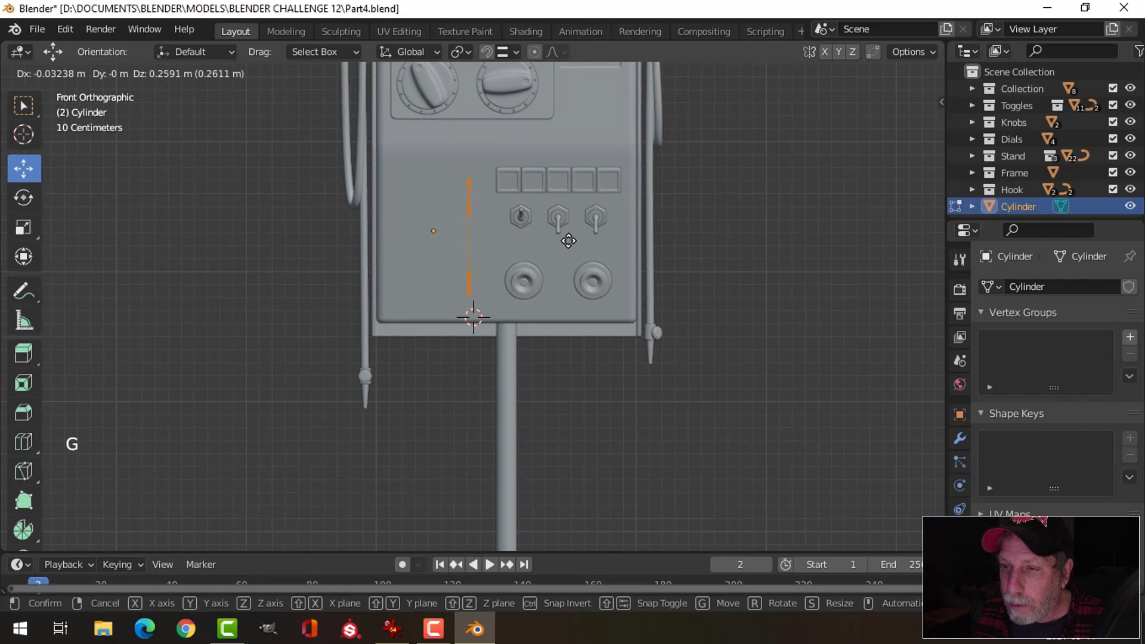
key(s)
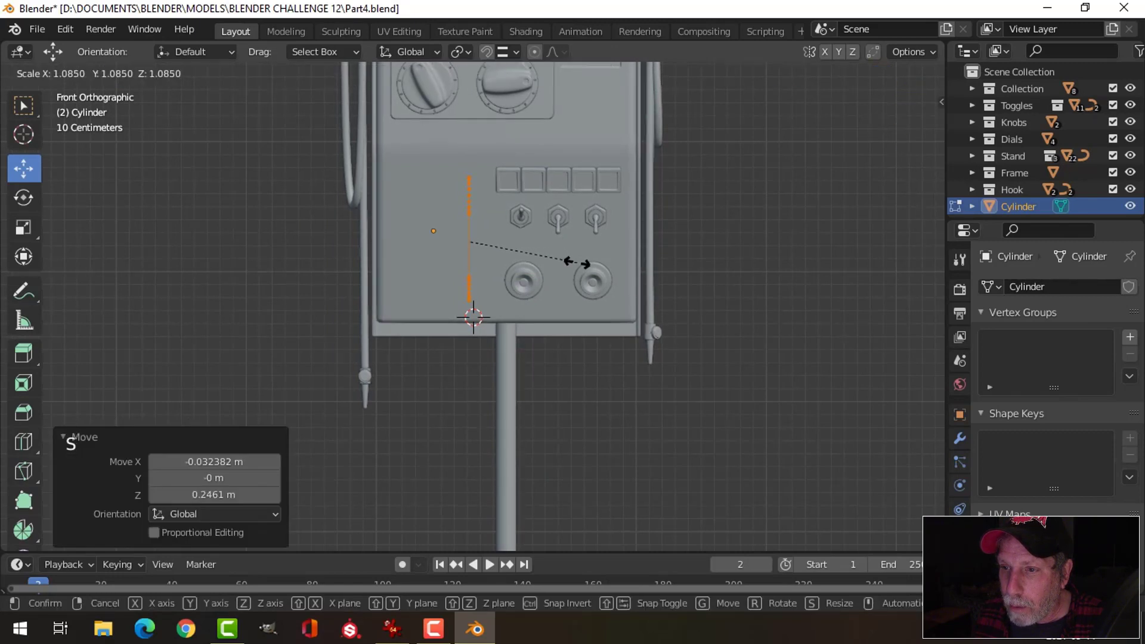
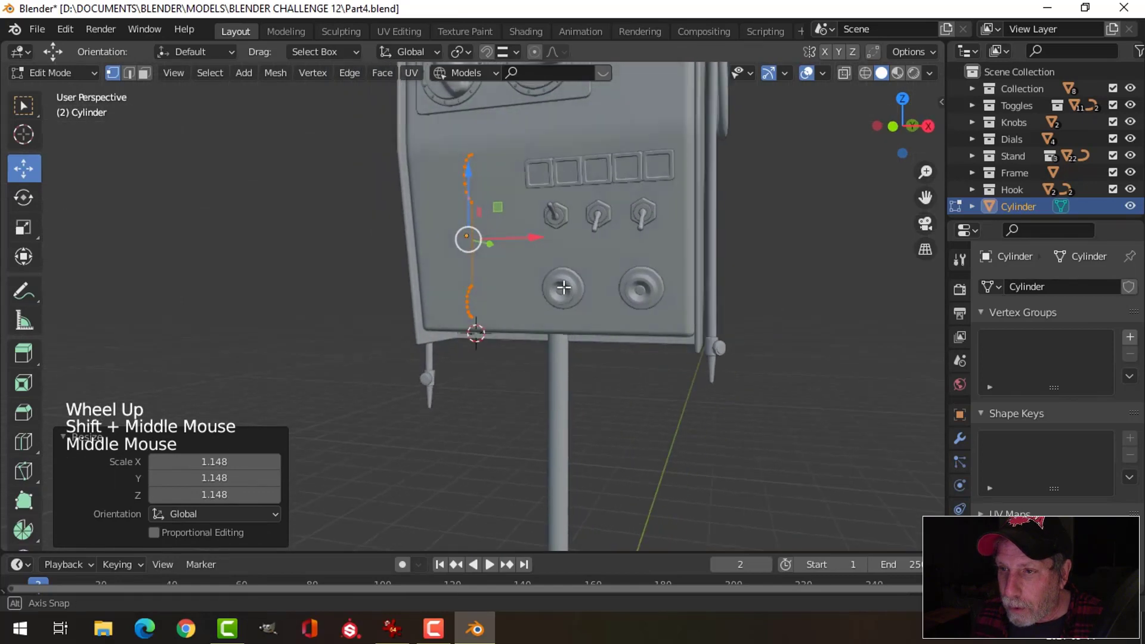
key(KP_1)
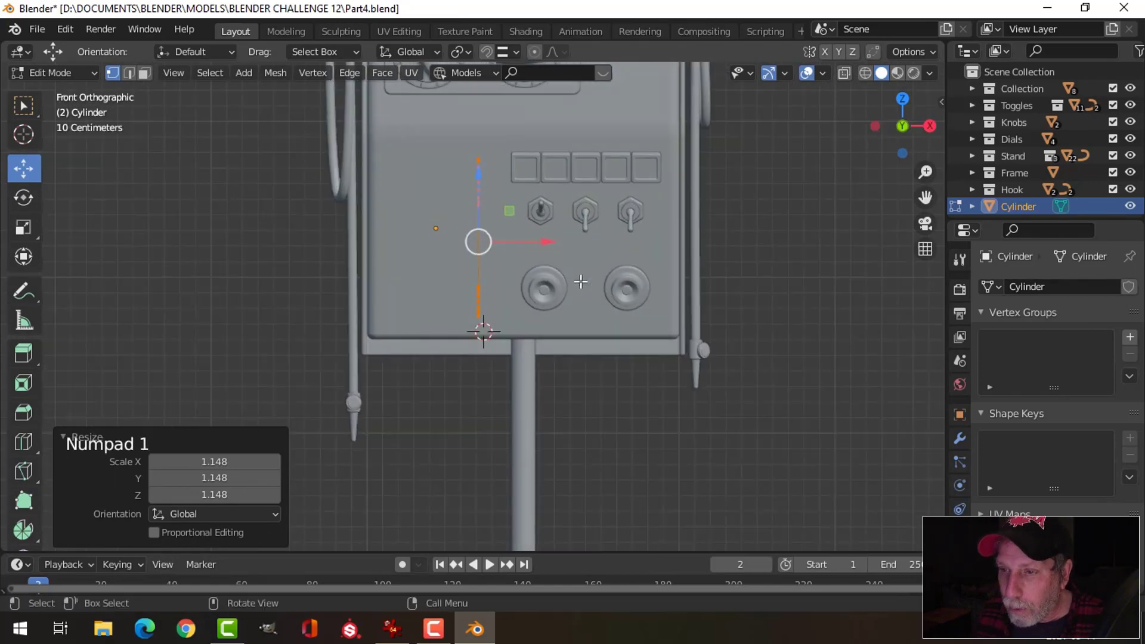
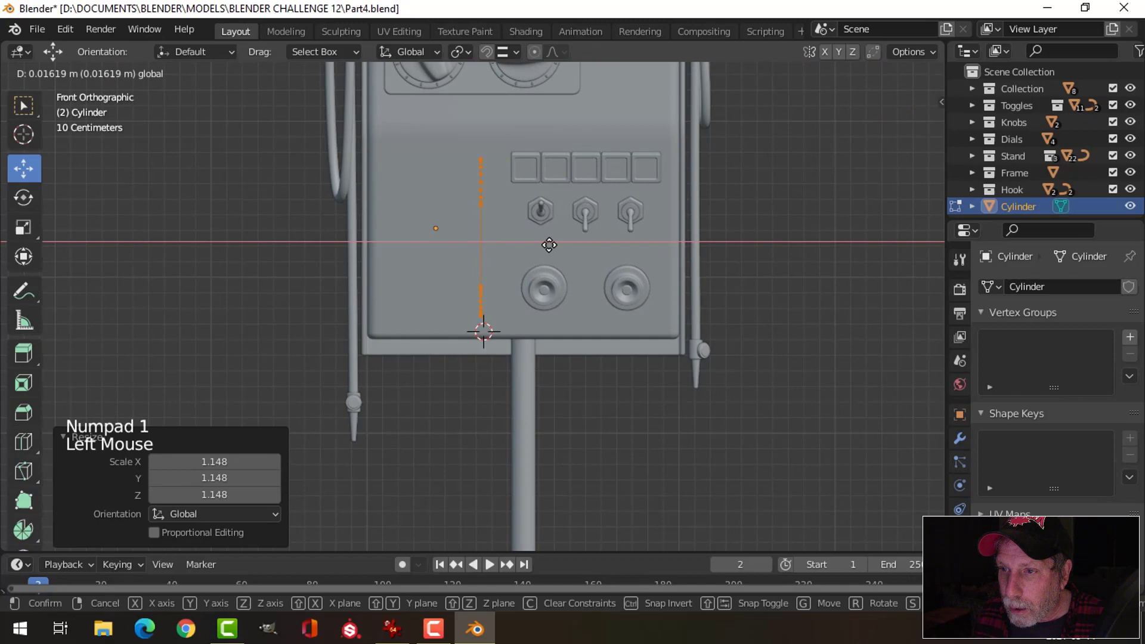
- Extrude the profile sideways into a solid paper module and place it against the panel
key(e)
click(535, 241)
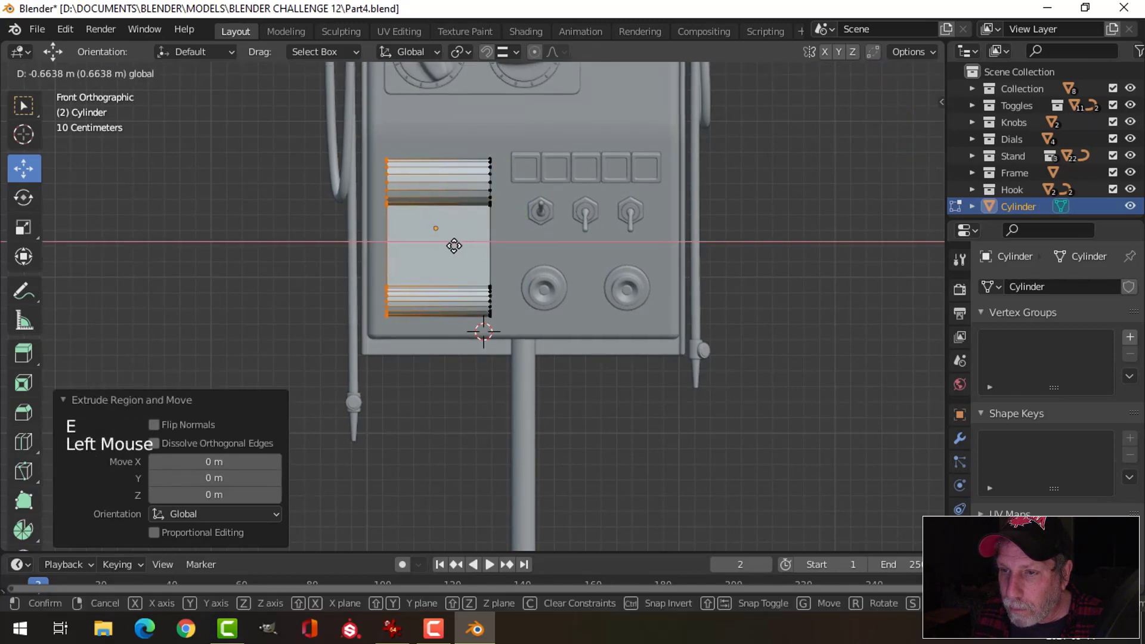
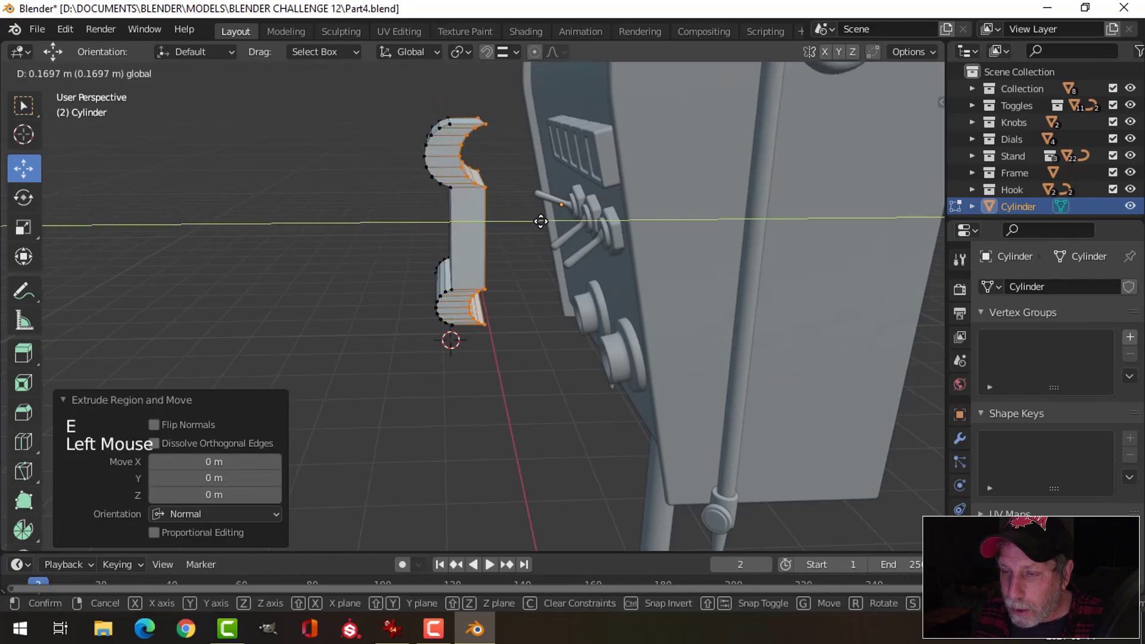
key(s)
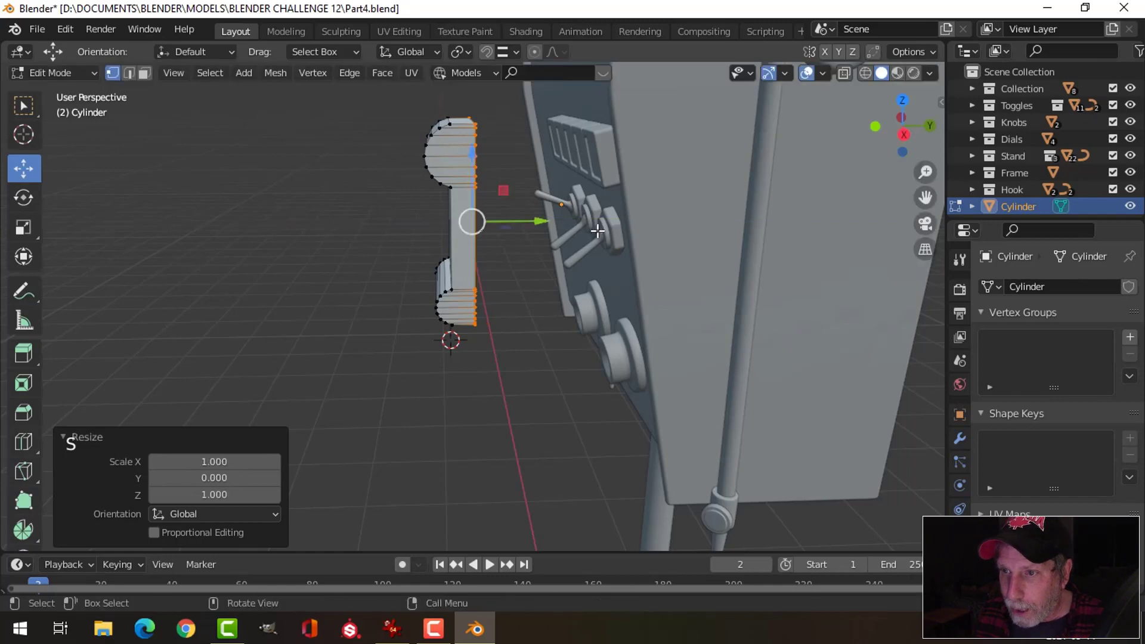
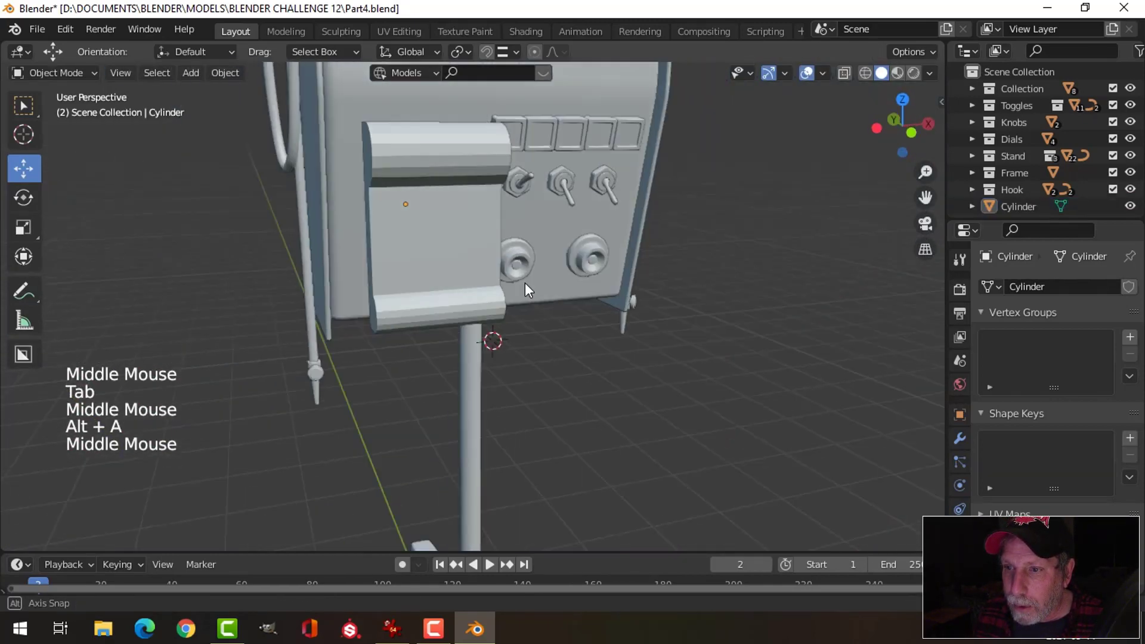
scroll(down, 3)
middle_click(511, 291)
middle_click(537, 291)
- Edit the paper module's mesh and add a loop cut across it
click(475, 294)
key(Tab)
scroll(up, 3)
scroll(down, 3)
key(ctrl+r)
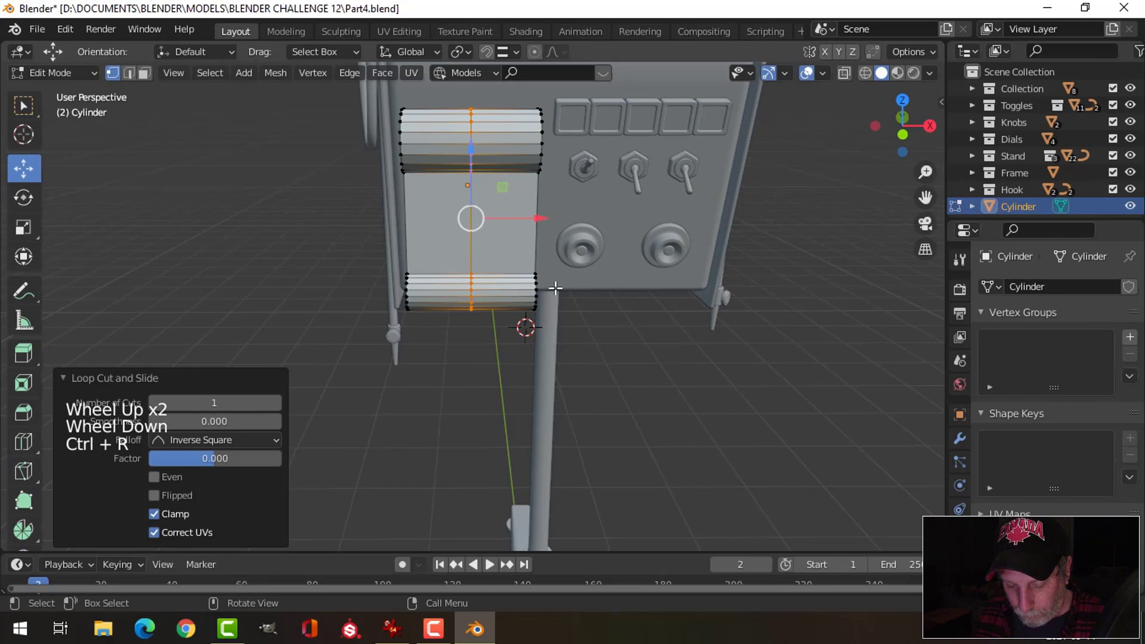
- Bevel the paper module's front edges to round its corners and rolls
key(ctrl+b)
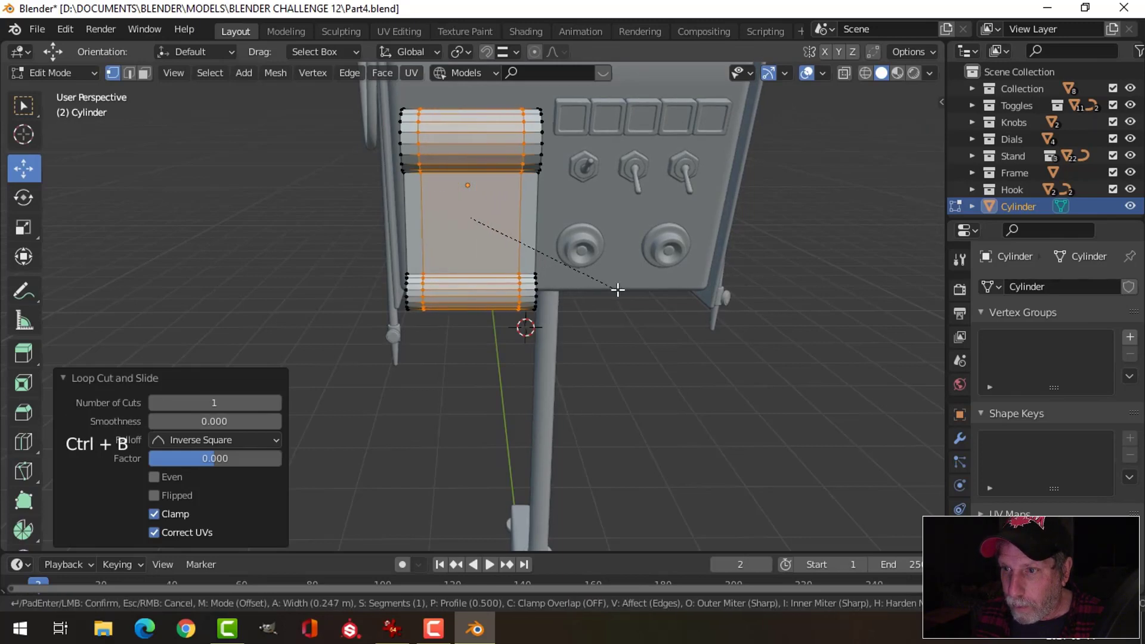
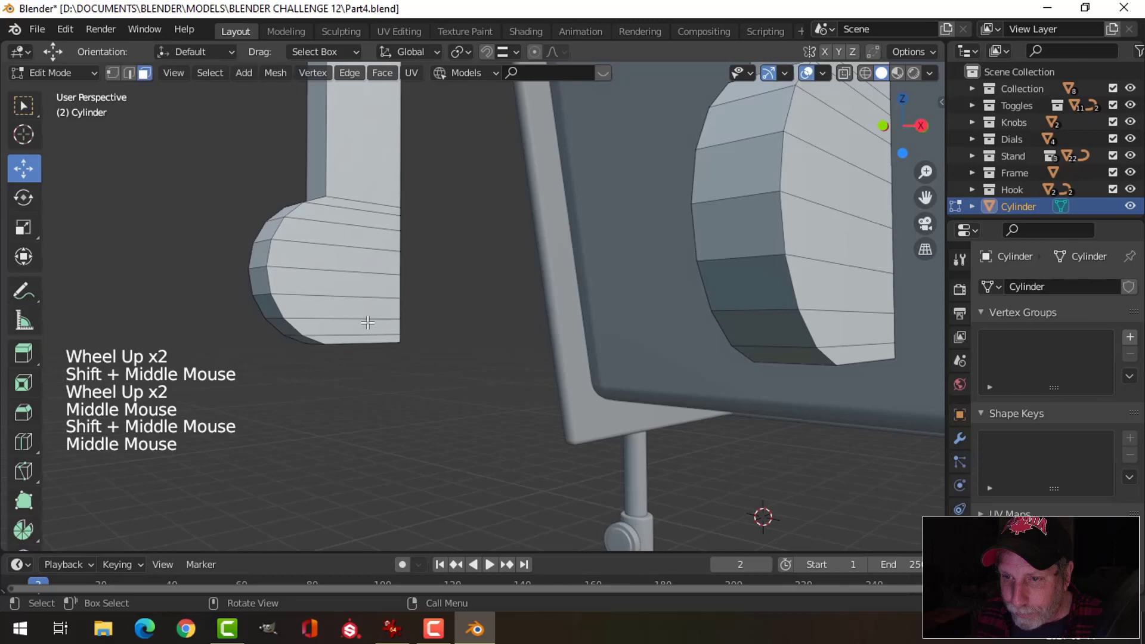
- Circle-select the lower roll faces, then subdivide and bridge edge loops to close the gaps
key(3)
key(c)
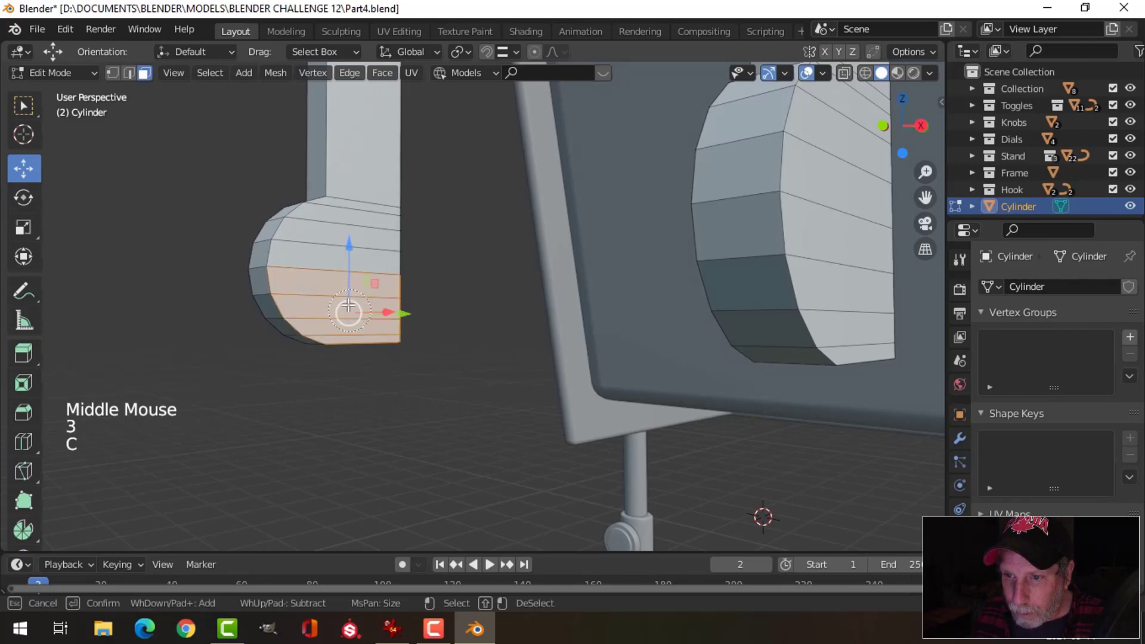
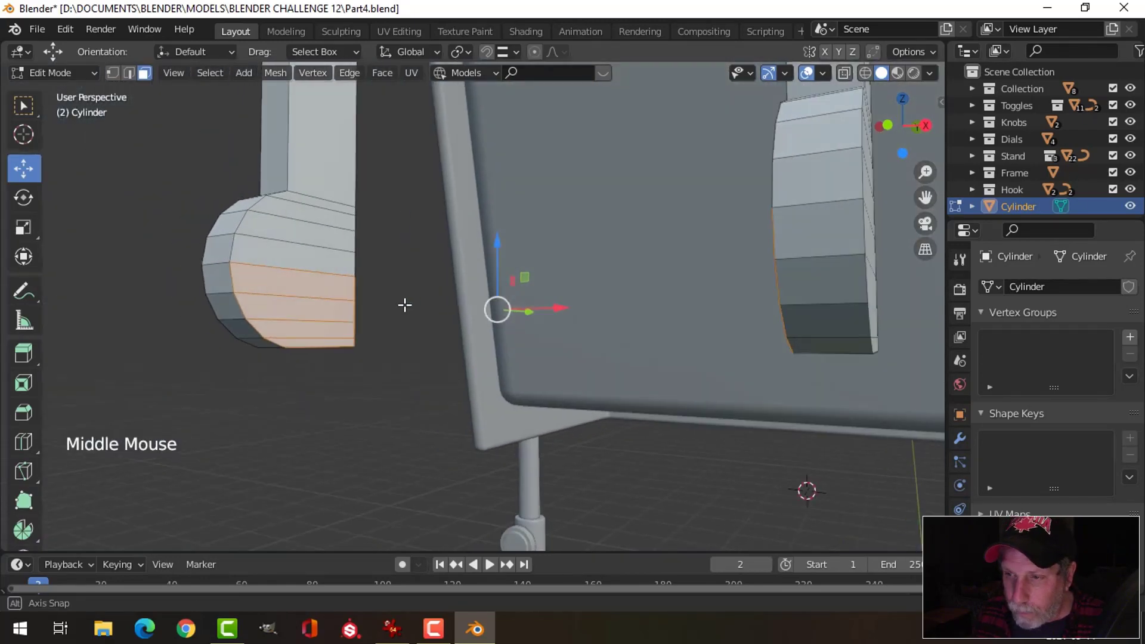
key(ctrl+e)
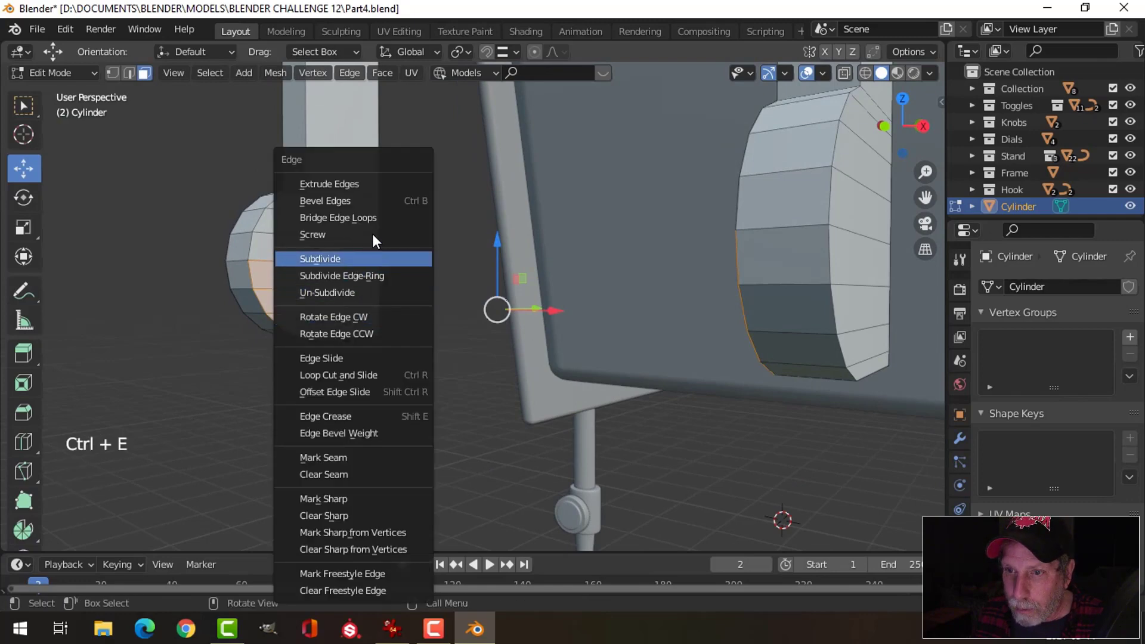
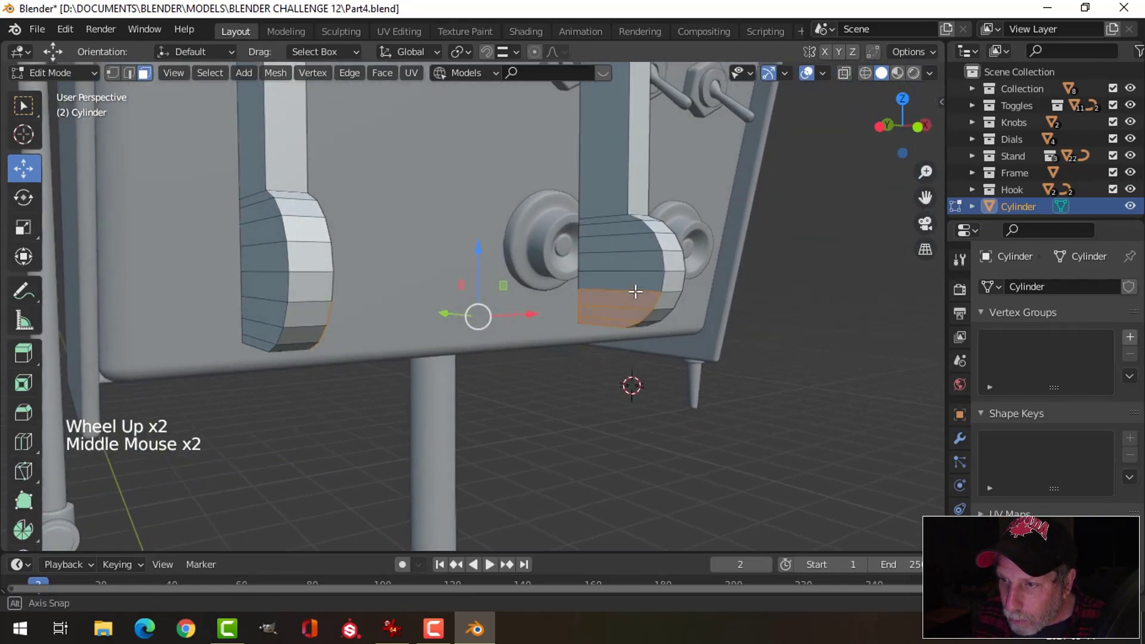
key(ctrl+e)
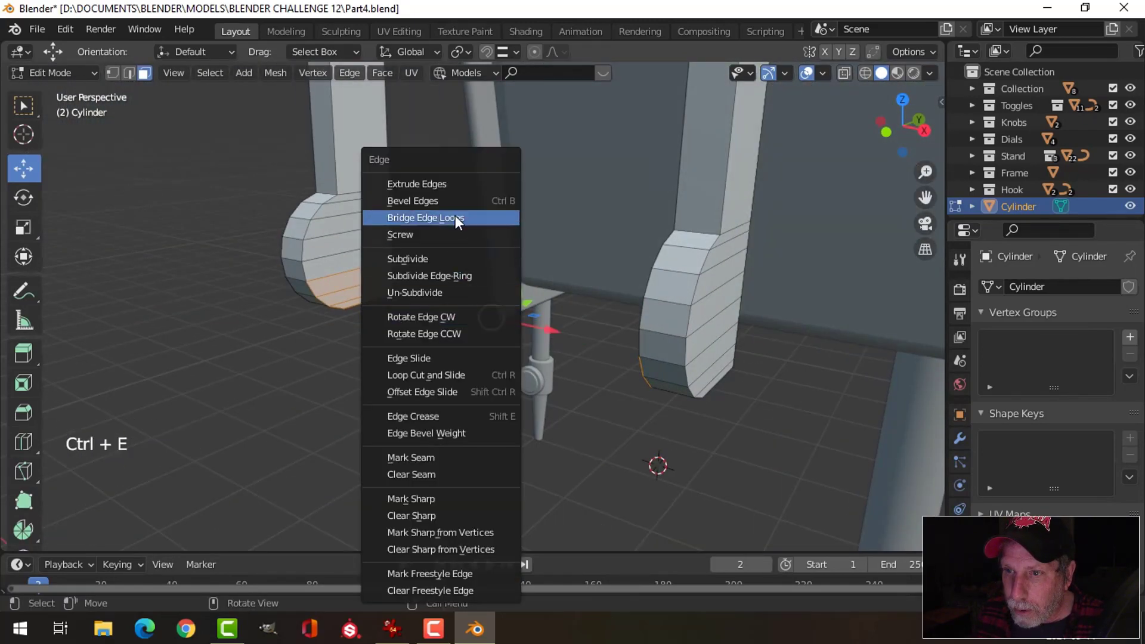
- Deselect everything, return to Object Mode and orbit around the finished module
scroll(down, 3)
key(alt+a)
key(Tab)
scroll(down, 3)
key(alt+a)
middle_click(502, 353)
scroll(down, 3)
middle_click(473, 364)
middle_click(482, 365)
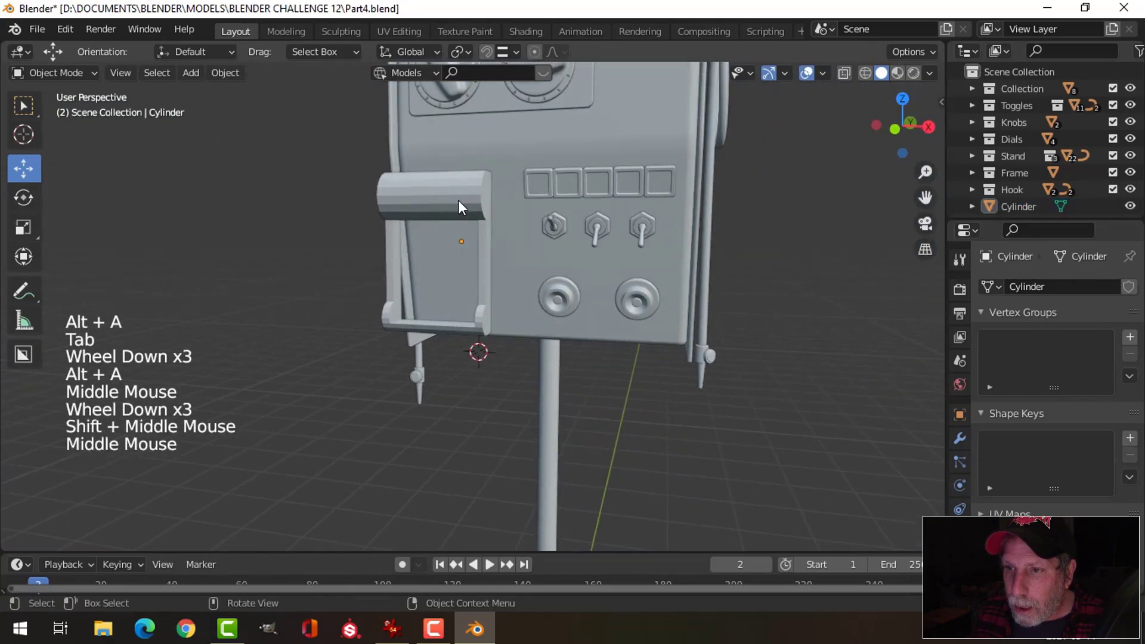
- Add a Bevel modifier to the module with Limit Method set to Angle
click(455, 190)
click(964, 444)
click(1007, 291)
scroll(up, 3)
middle_click(660, 384)
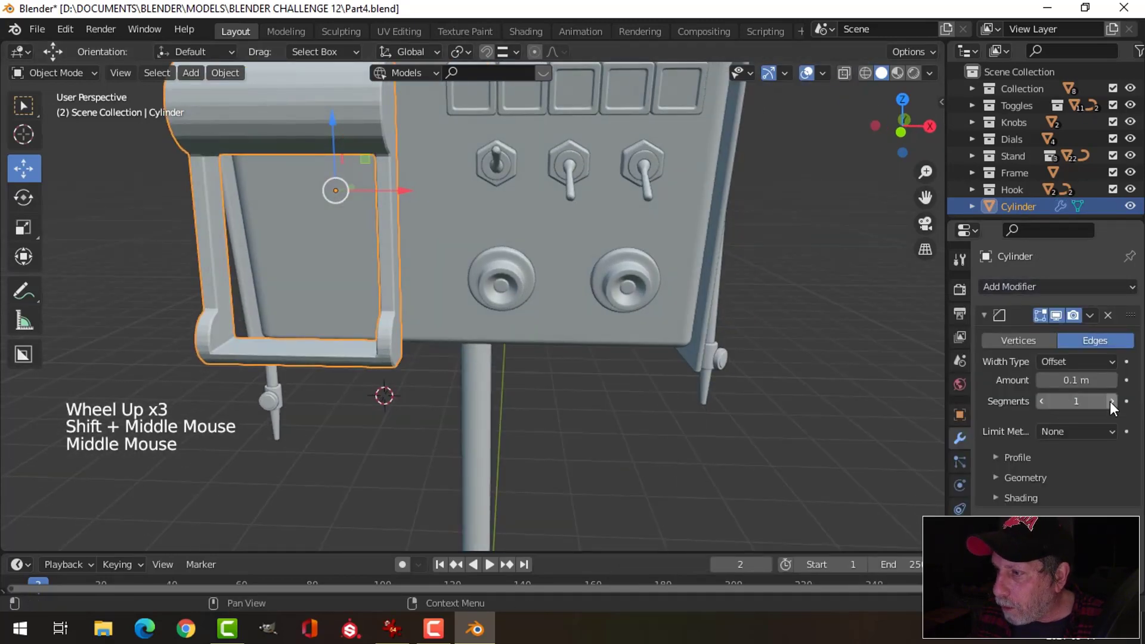
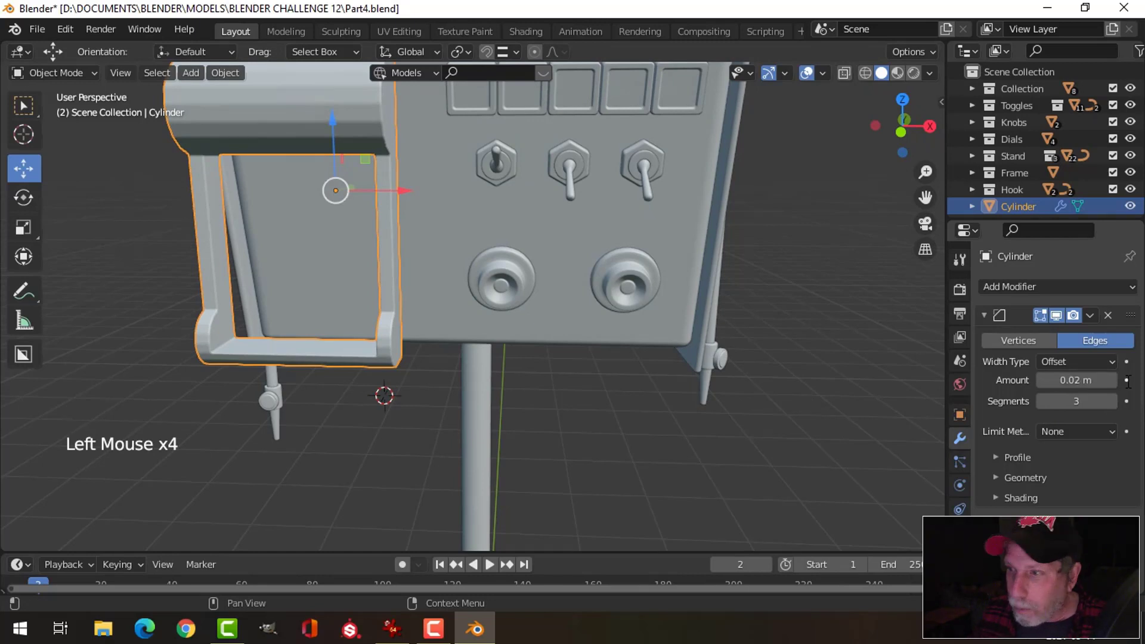
click(1058, 441)
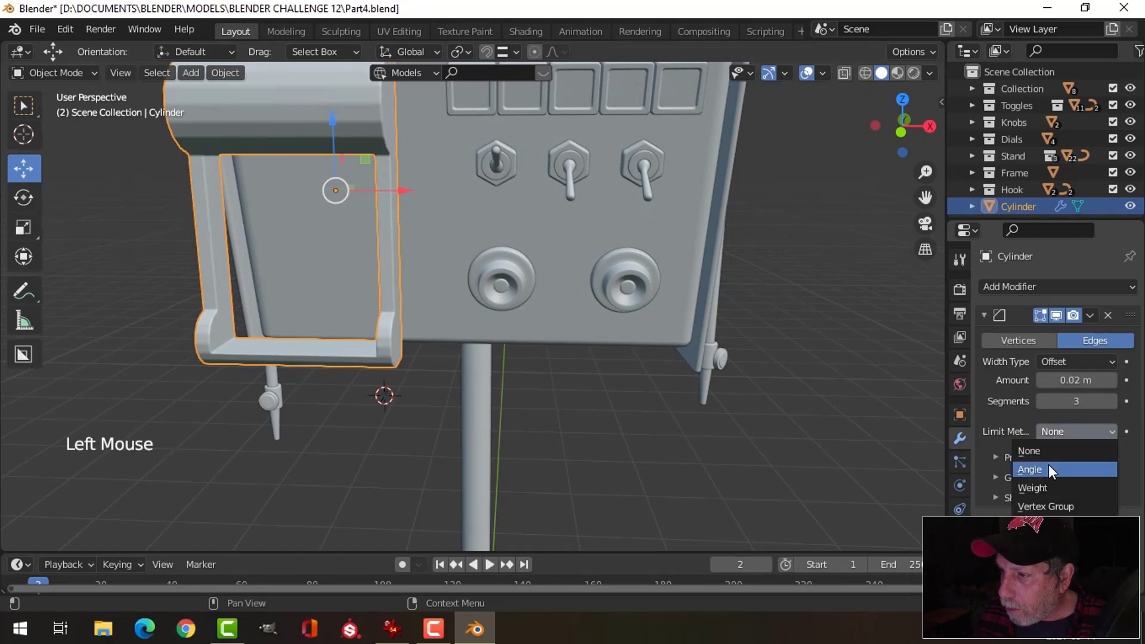
right_click(357, 108)
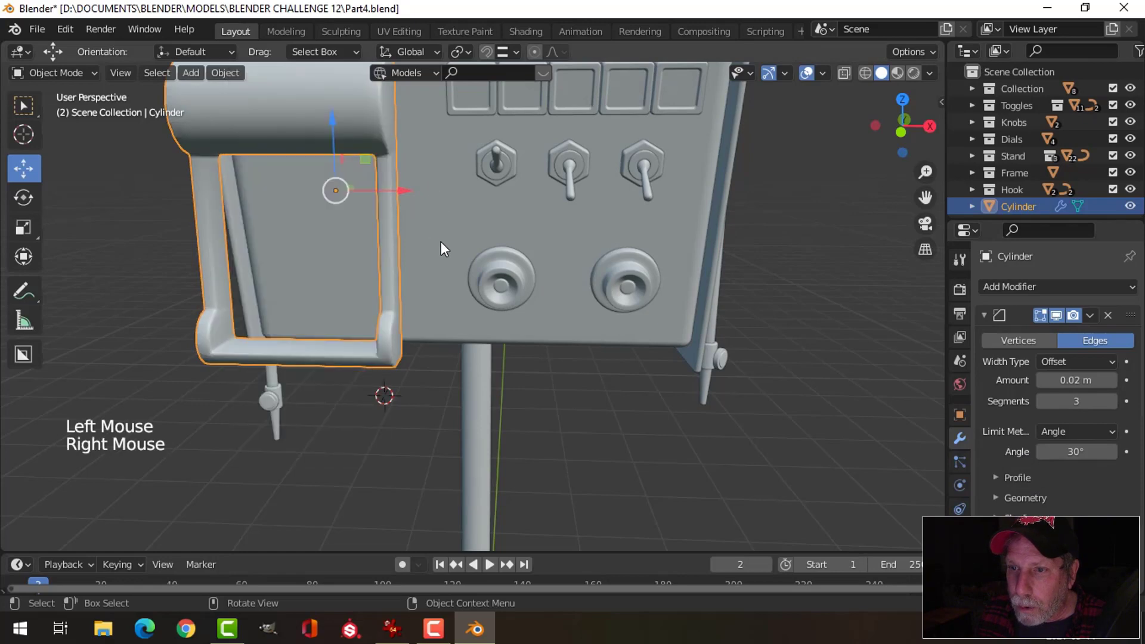
- Add a Weighted Normal modifier to the cylinder piece for smoother shading
click(990, 317)
click(1006, 293)
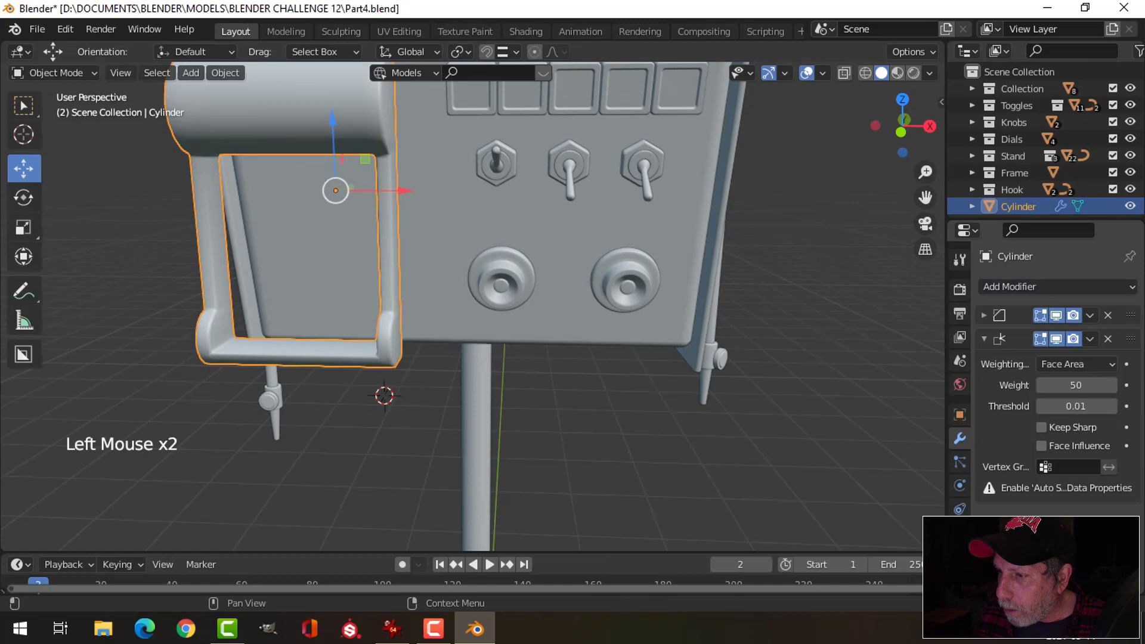
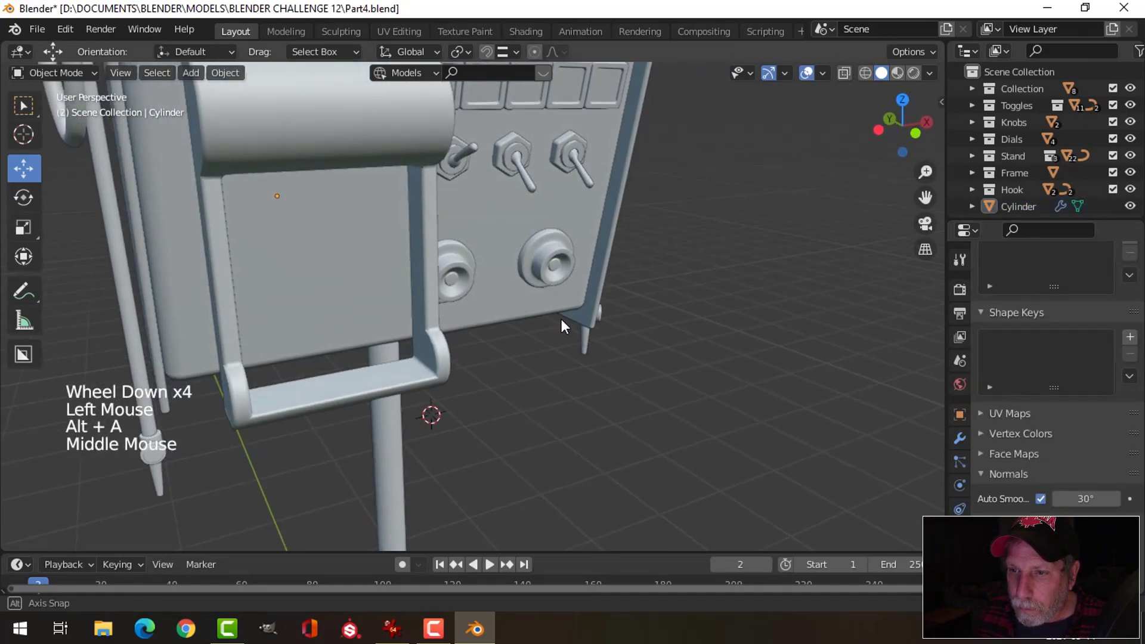
scroll(down, 3)
middle_click(545, 317)
middle_click(556, 339)
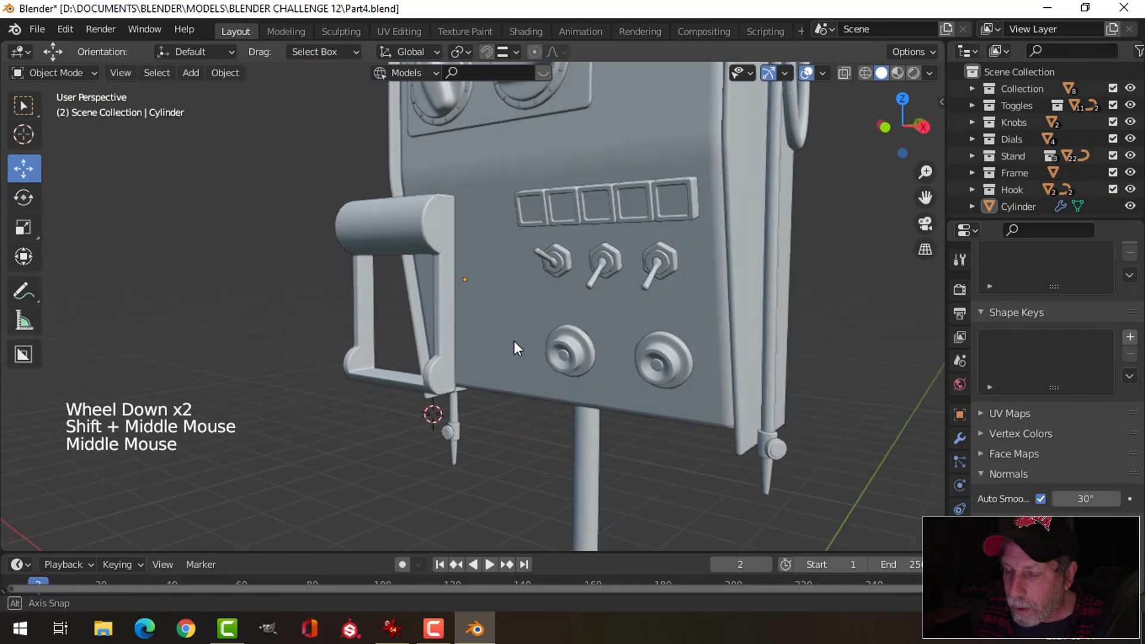
scroll(up, 3)
middle_click(481, 354)
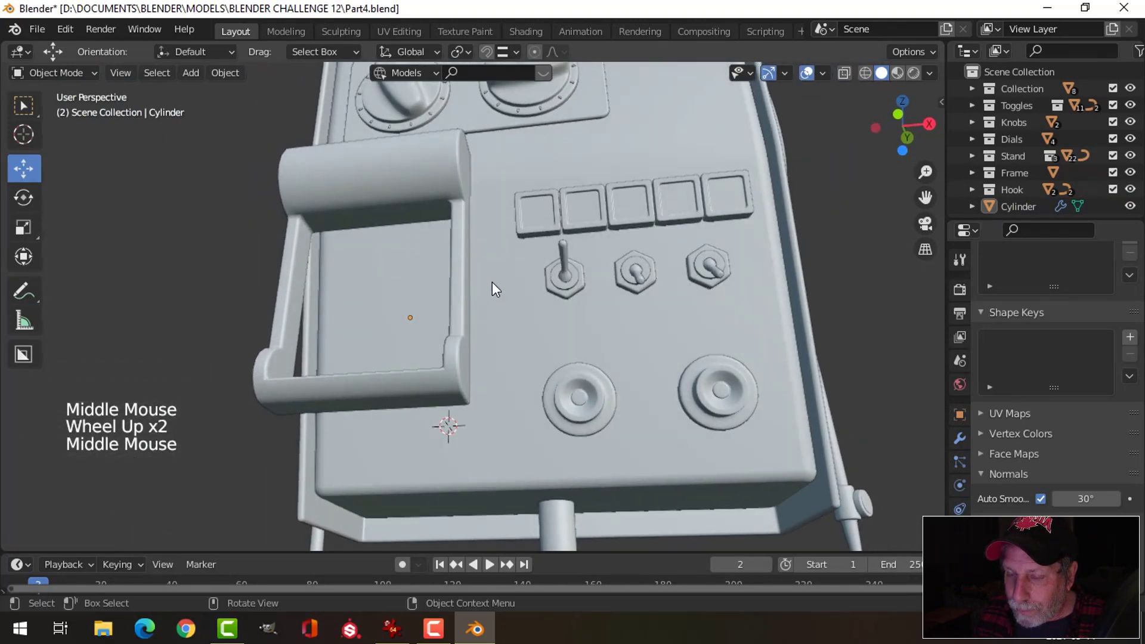
middle_click(501, 393)
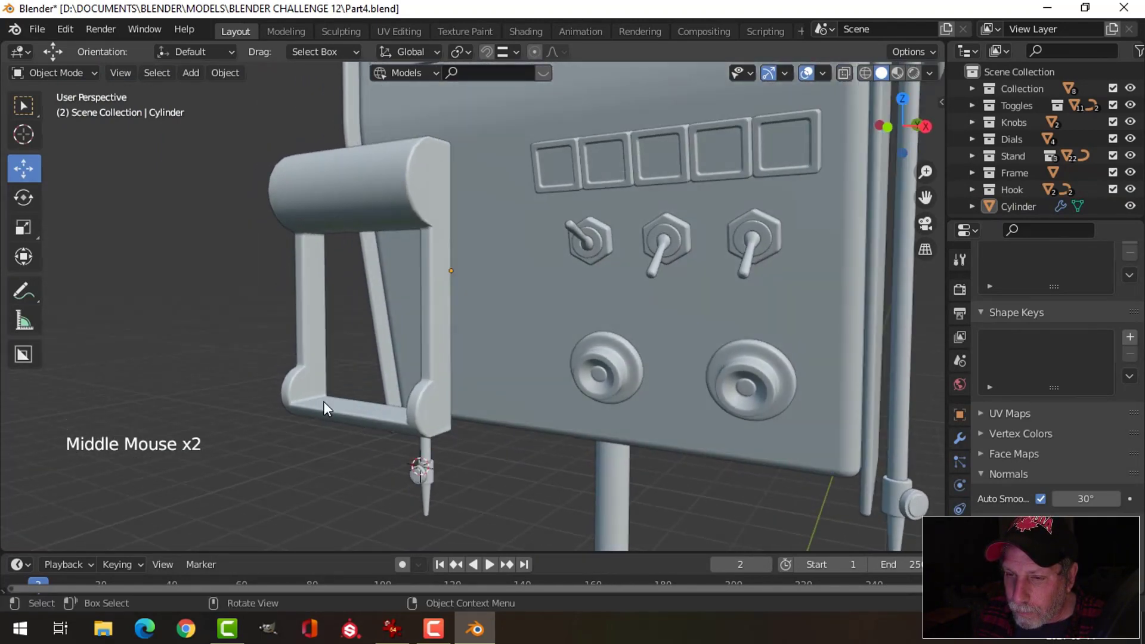
middle_click(373, 406)
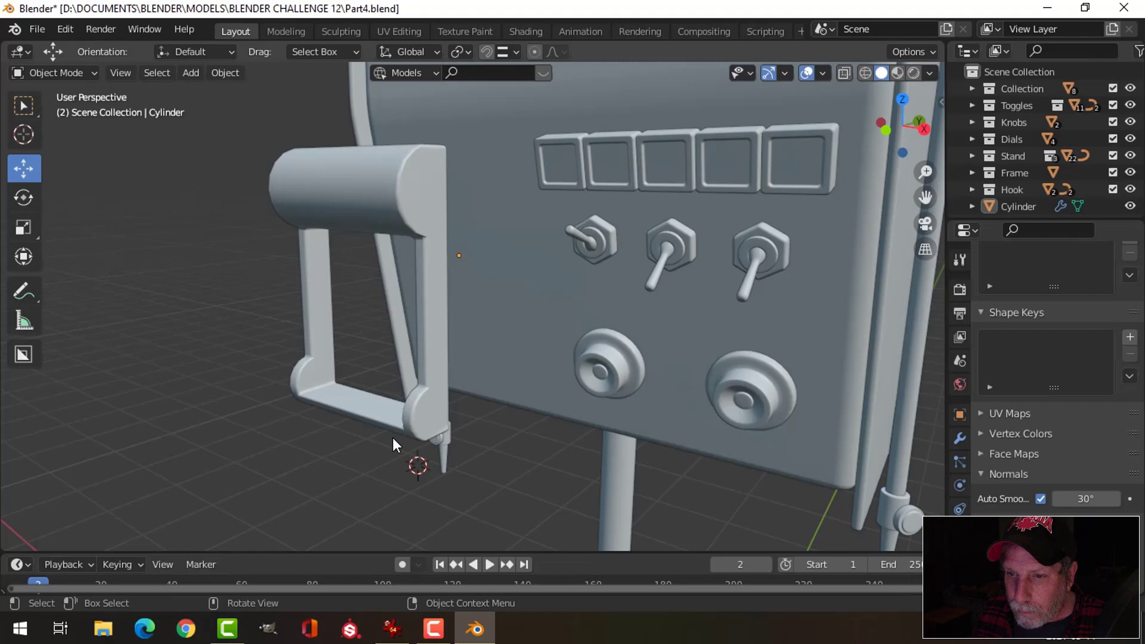
middle_click(408, 371)
scroll(down, 3)
middle_click(504, 326)
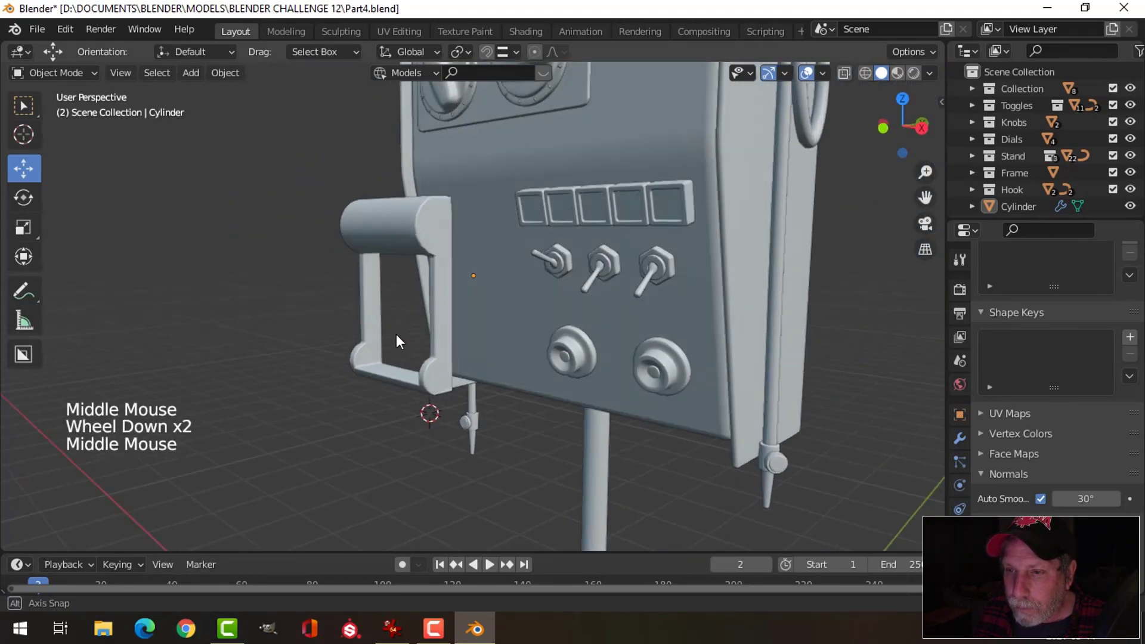
click(425, 219)
key(KP_1)
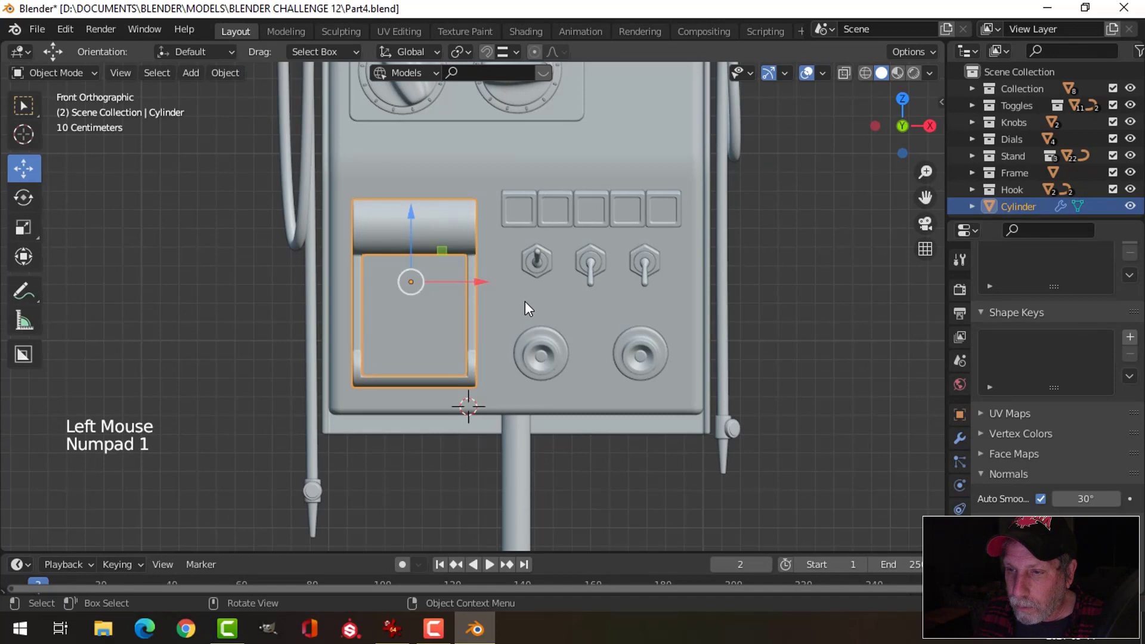
- Set the cylinder piece's origin to its geometry via Object > Set Origin
middle_click(512, 313)
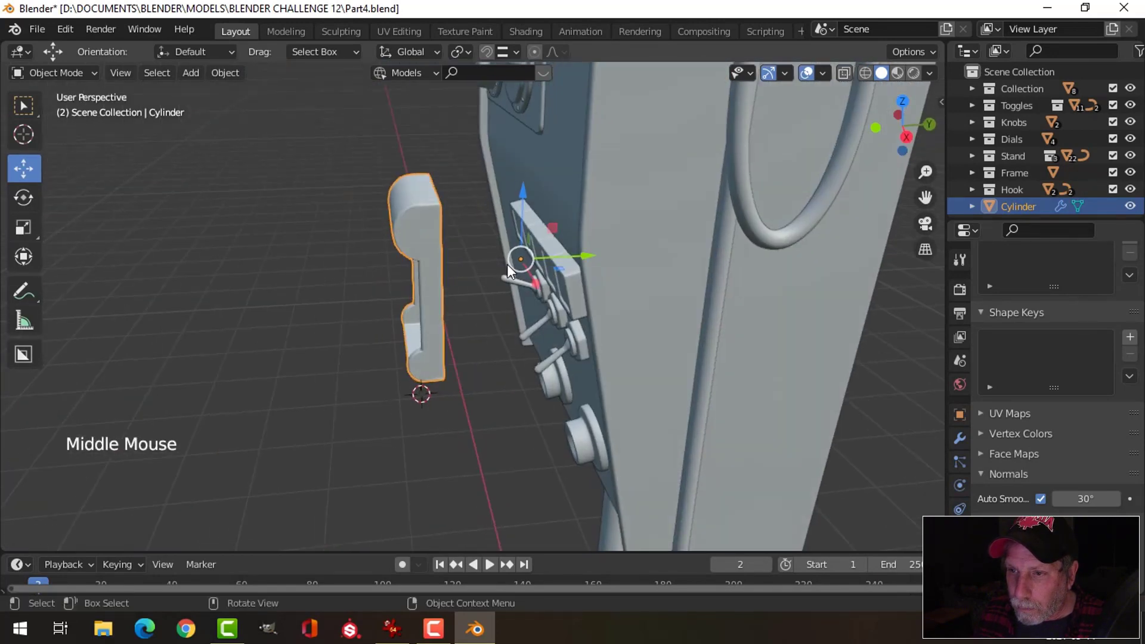
click(233, 73)
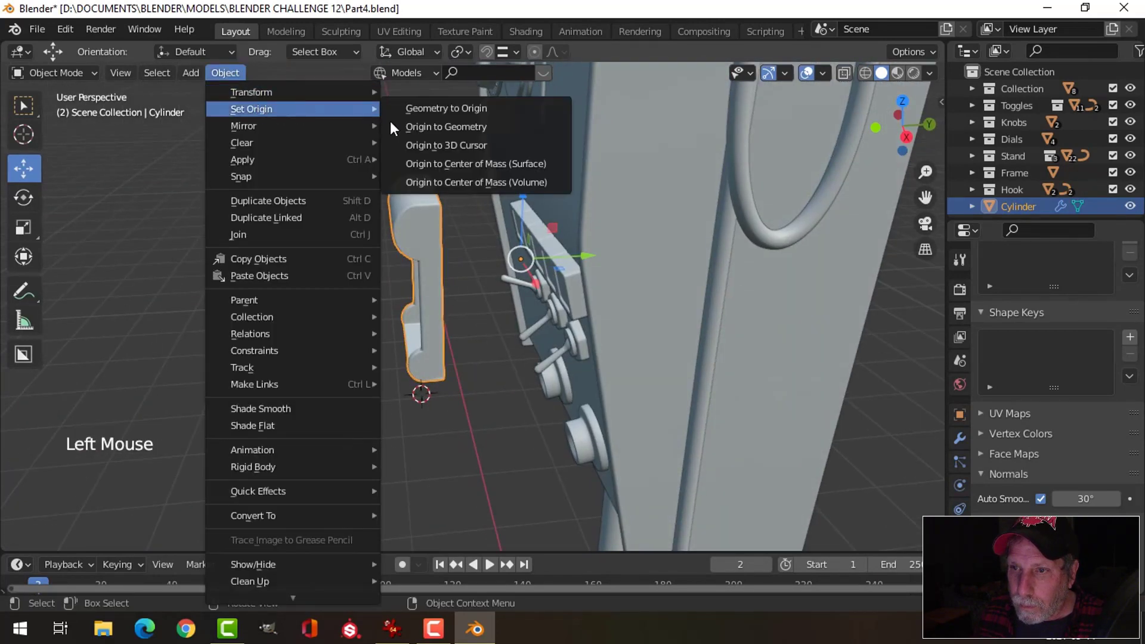
click(496, 278)
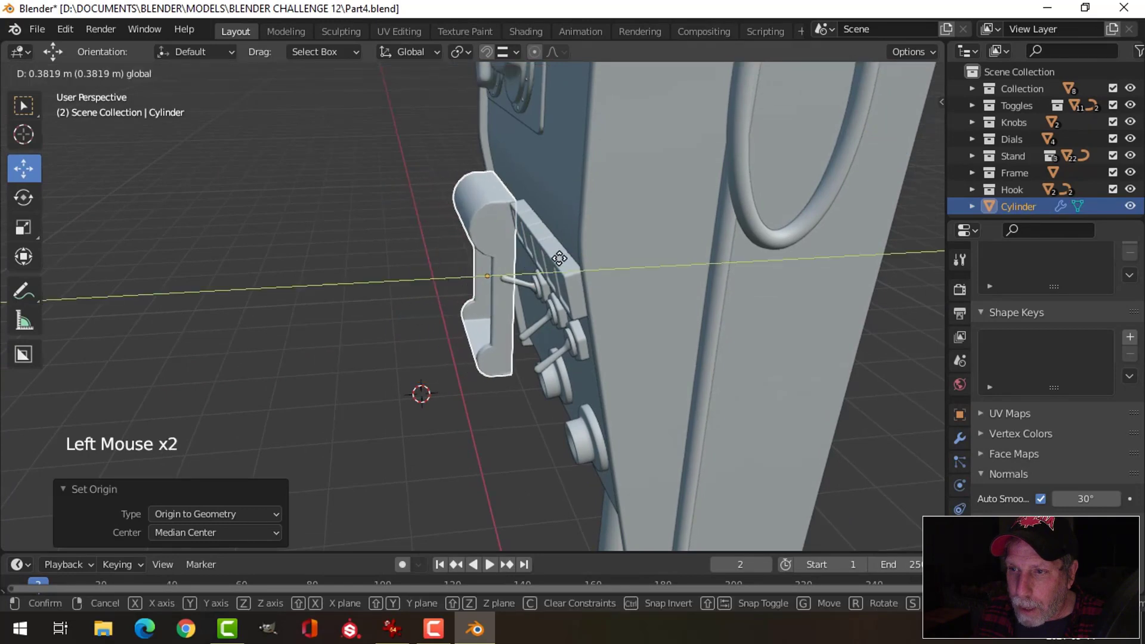
key(KP_1)
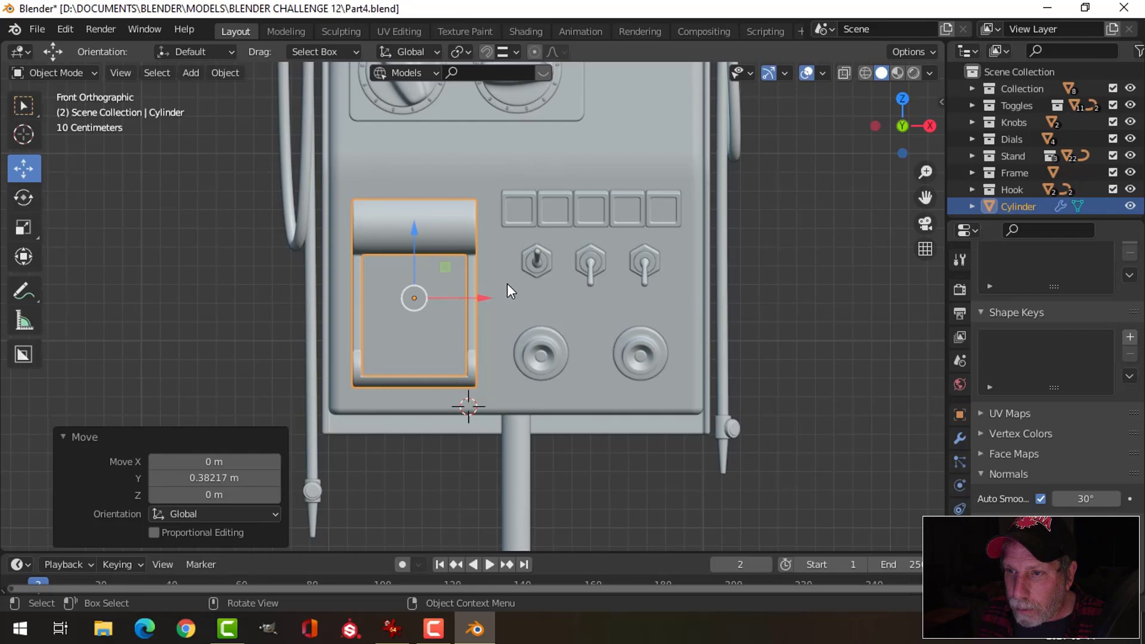
middle_click(501, 293)
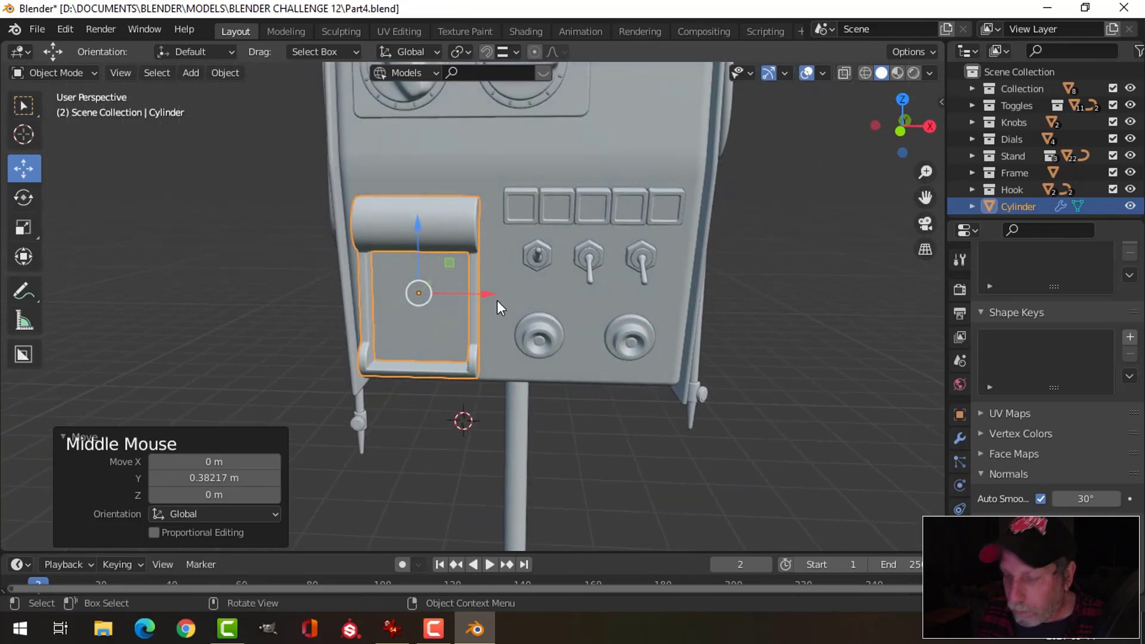
key(KP_1)
- In wireframe front view, box-select the piece's vertices to check and nudge them
key(Tab)
key(z)
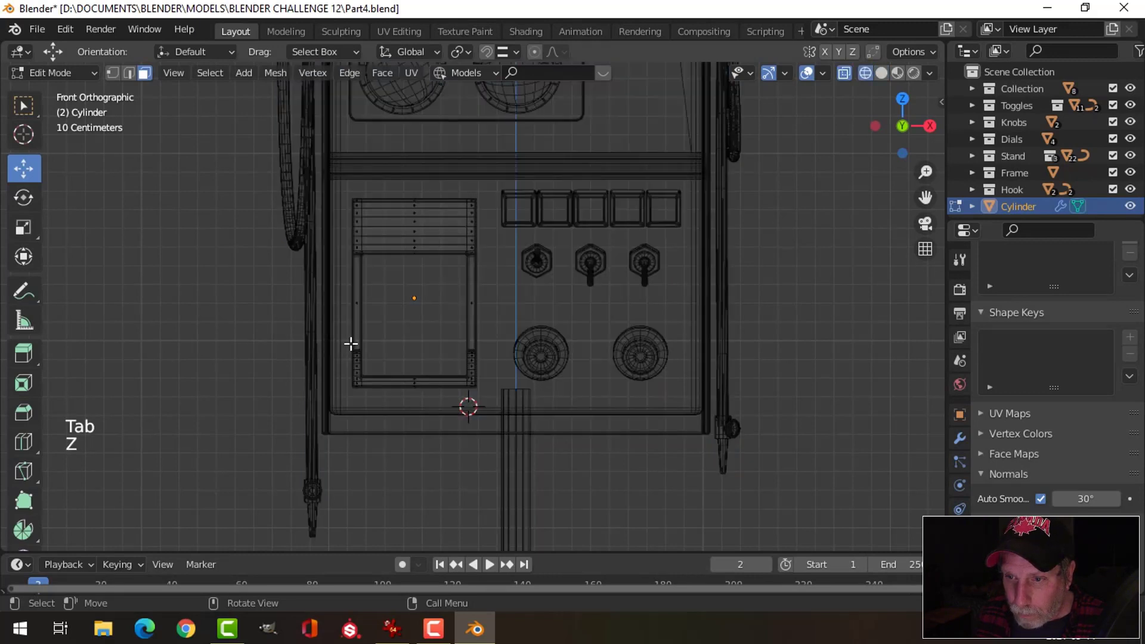
key(1)
key(b)
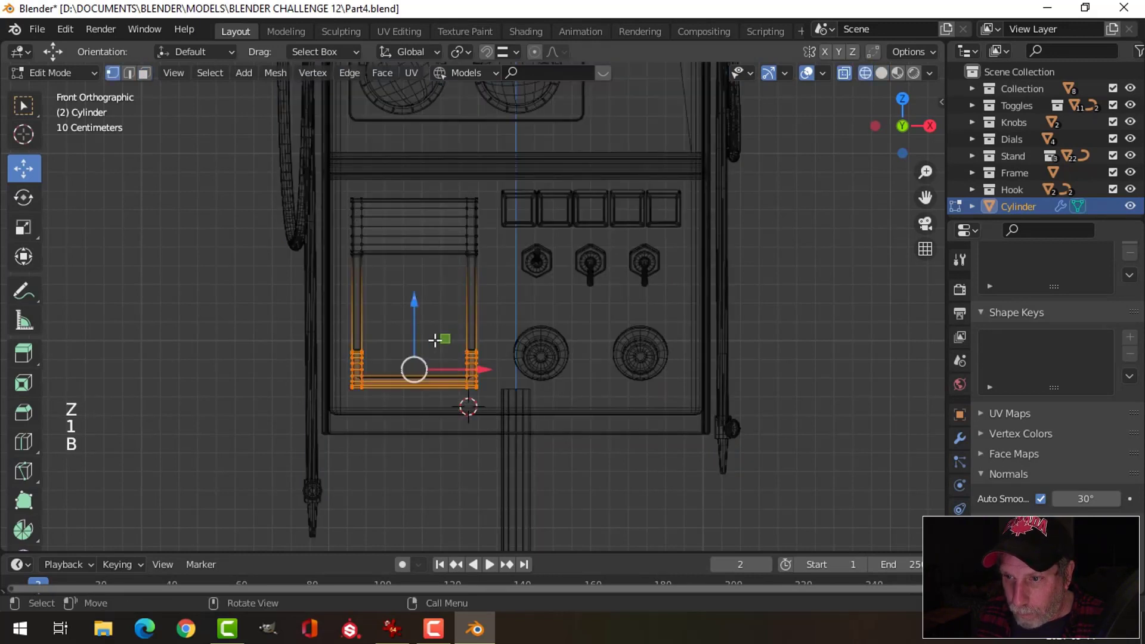
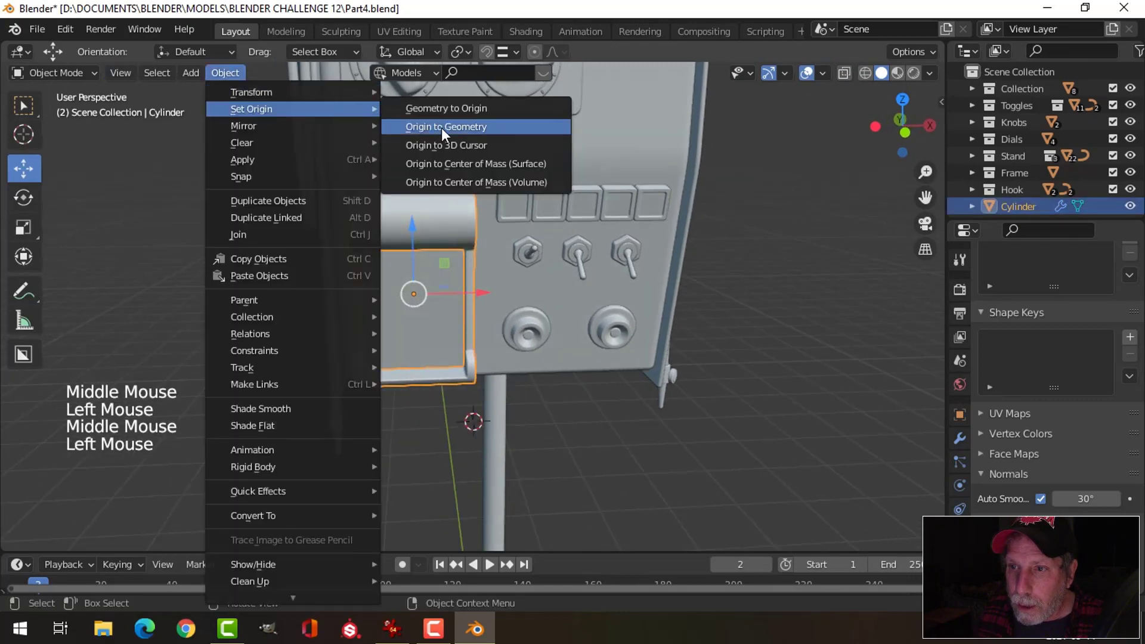
middle_click(492, 259)
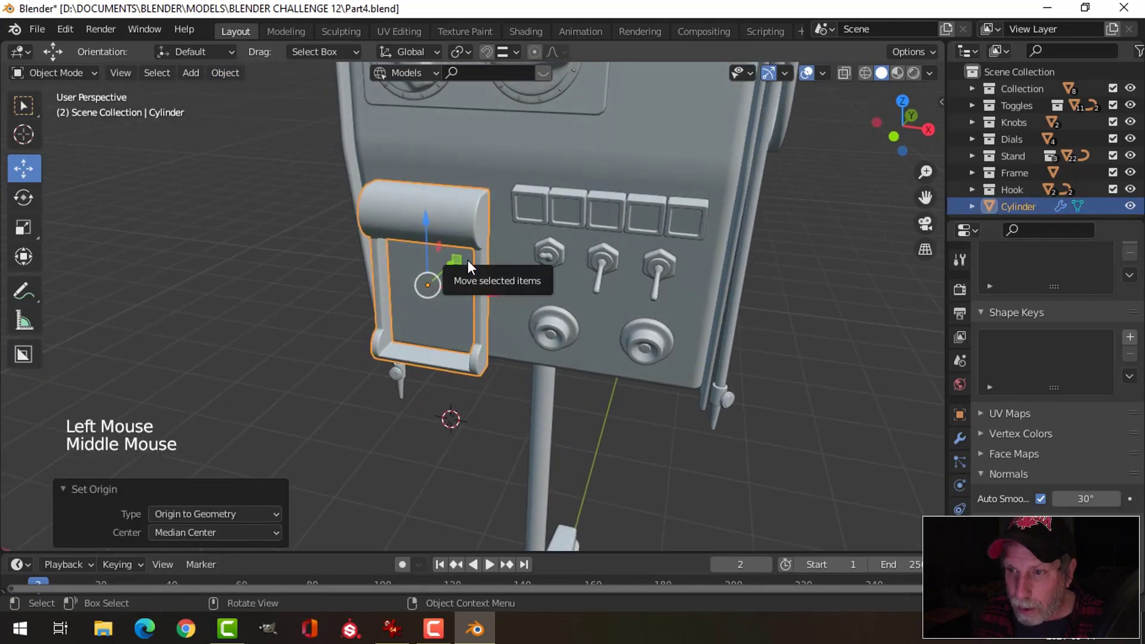
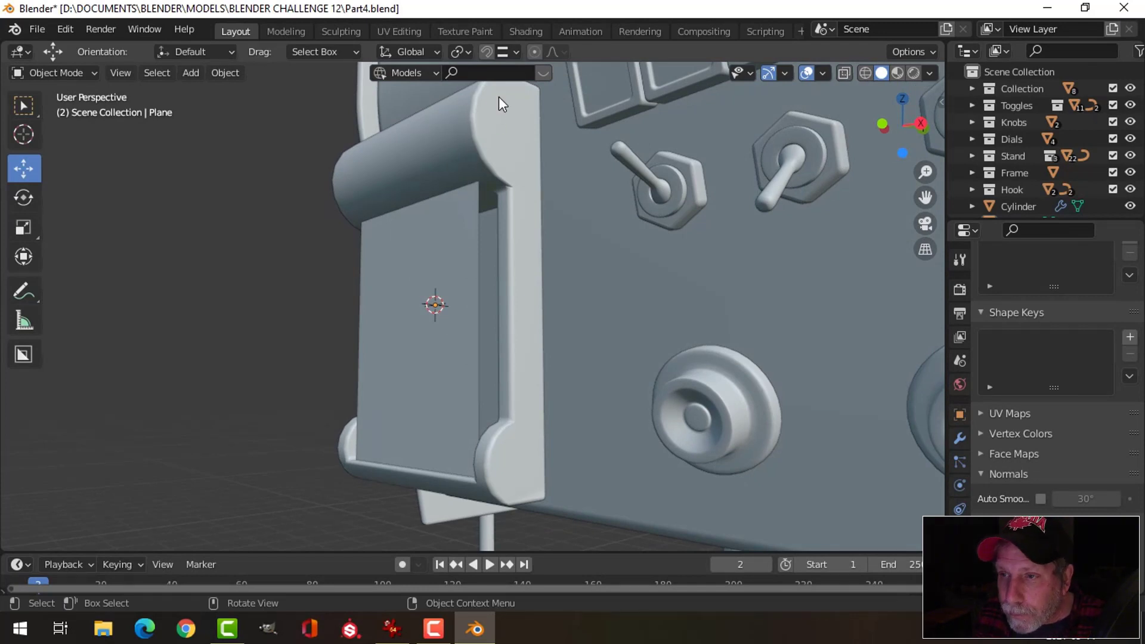
- Select the new plane and orbit around the bracket frame to confirm its placement inside
click(443, 264)
middle_click(483, 305)
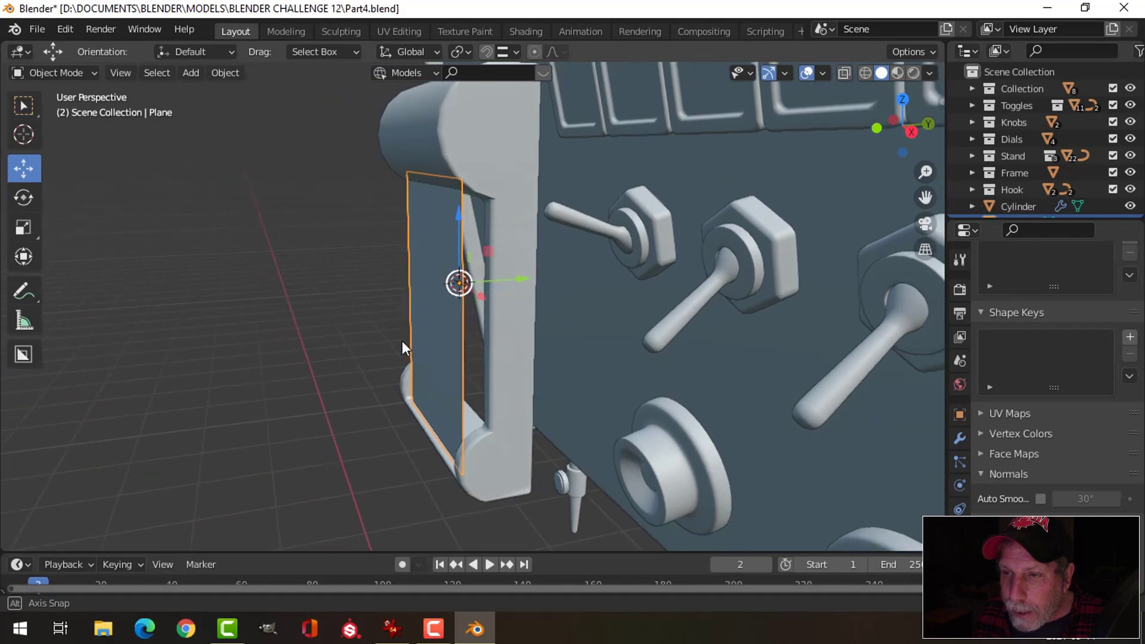
middle_click(519, 282)
middle_click(543, 295)
key(alt+a)
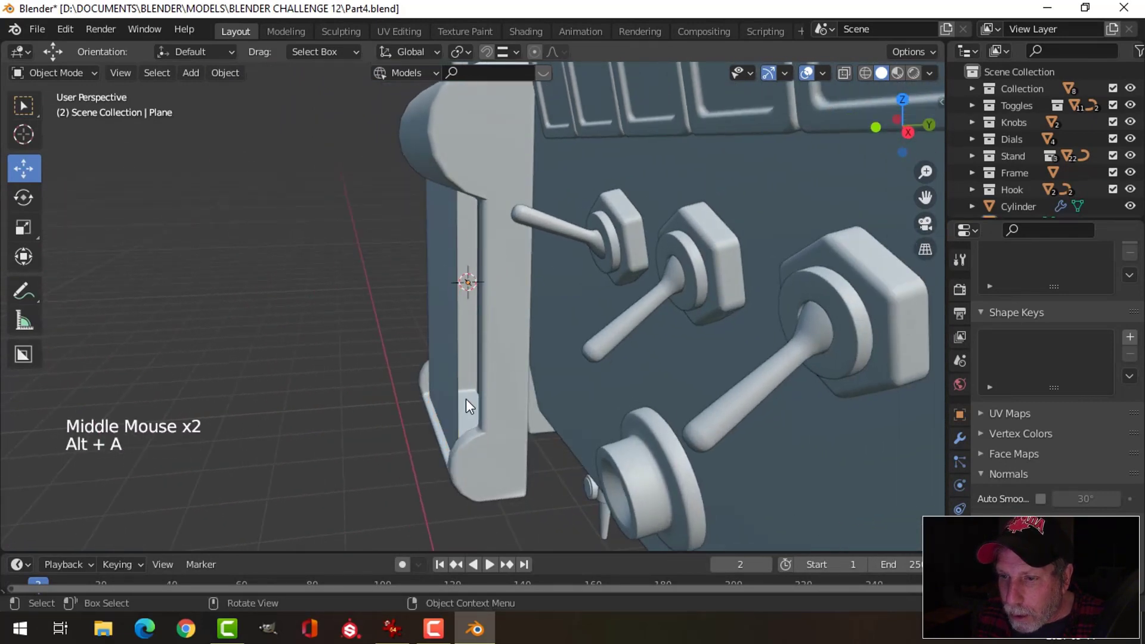
middle_click(508, 320)
middle_click(543, 311)
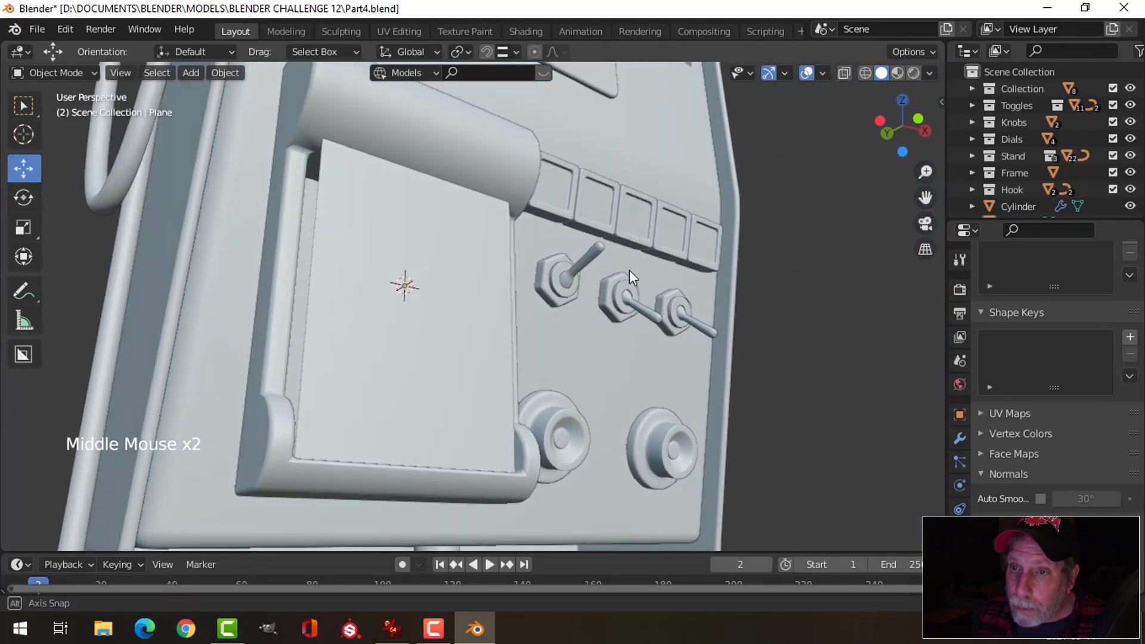
click(455, 272)
middle_click(633, 311)
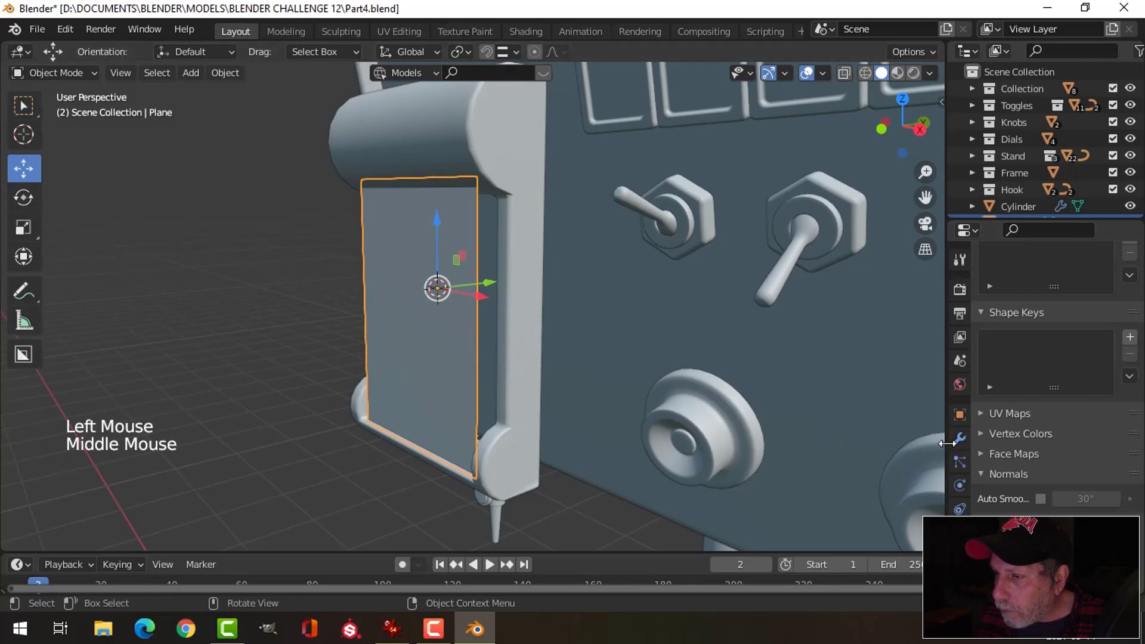
- Bring up the plane's Modifier Properties with the Add Modifier list shown
click(962, 450)
click(1015, 289)
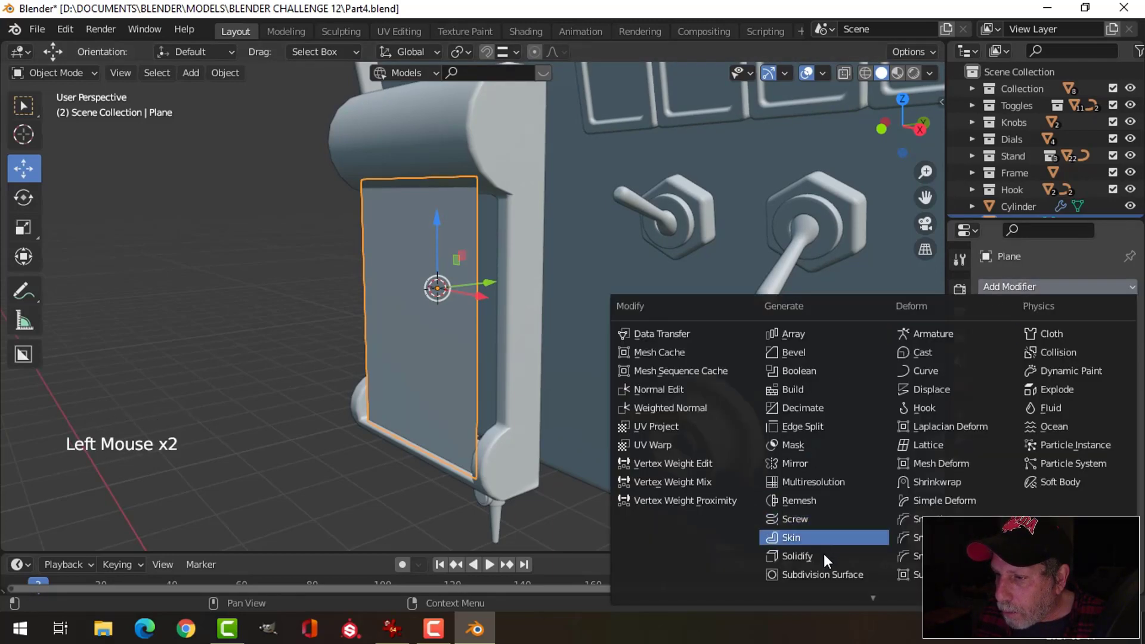
- Give the paper sheet a thin Solidify modifier thickness and check it around the control panel
middle_click(612, 319)
key(alt+a)
scroll(up, 3)
middle_click(585, 327)
click(462, 237)
middle_click(548, 279)
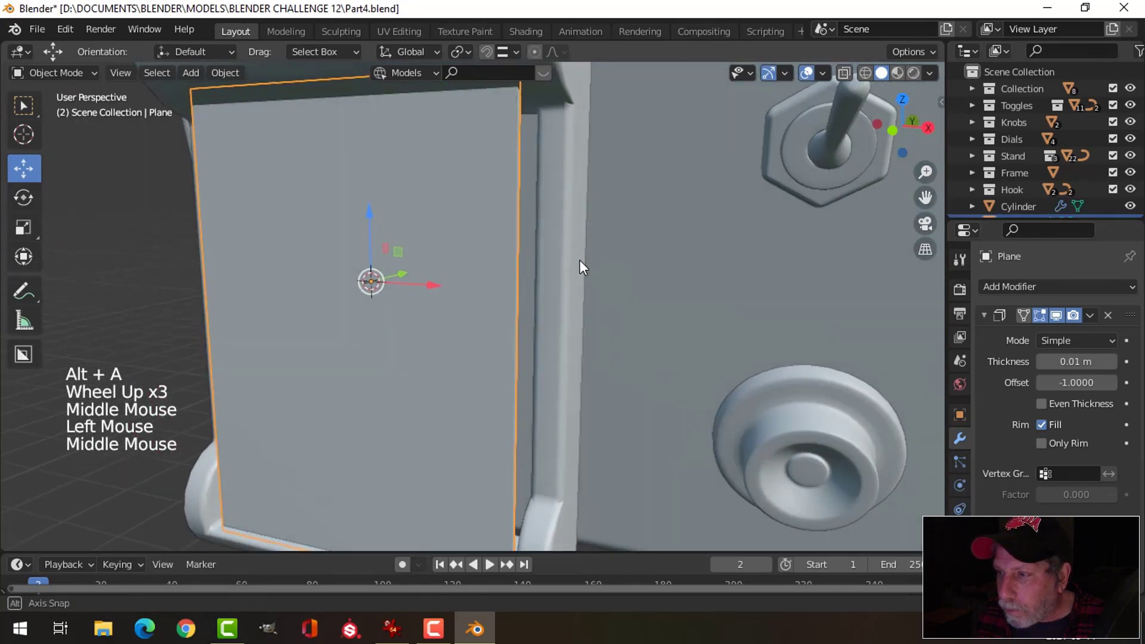
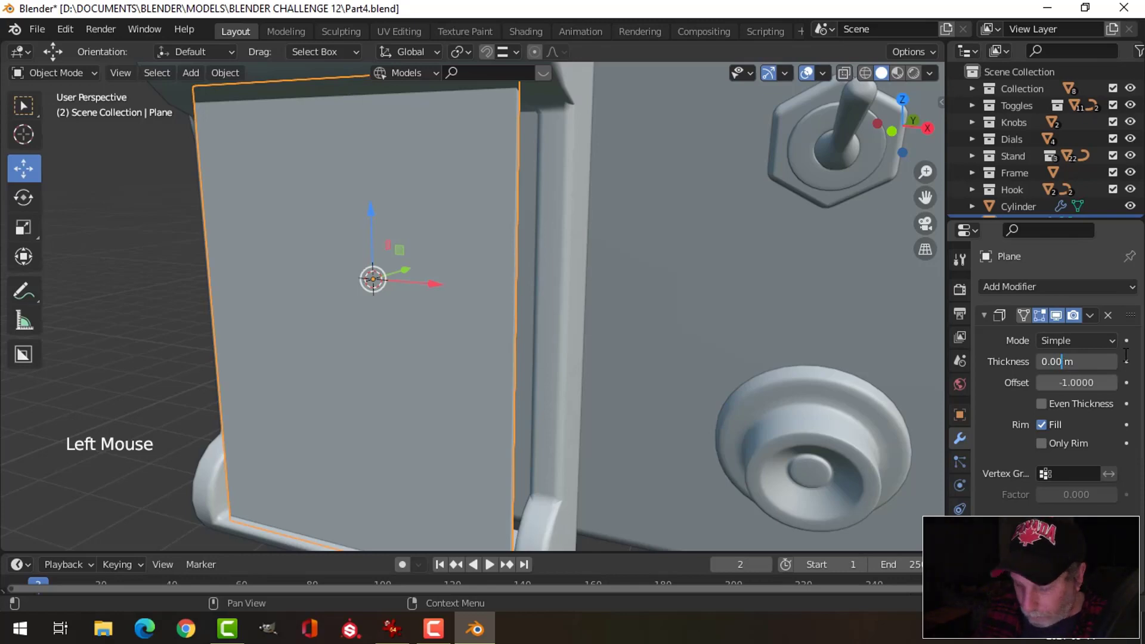
key(alt+a)
middle_click(515, 263)
scroll(down, 3)
middle_click(501, 270)
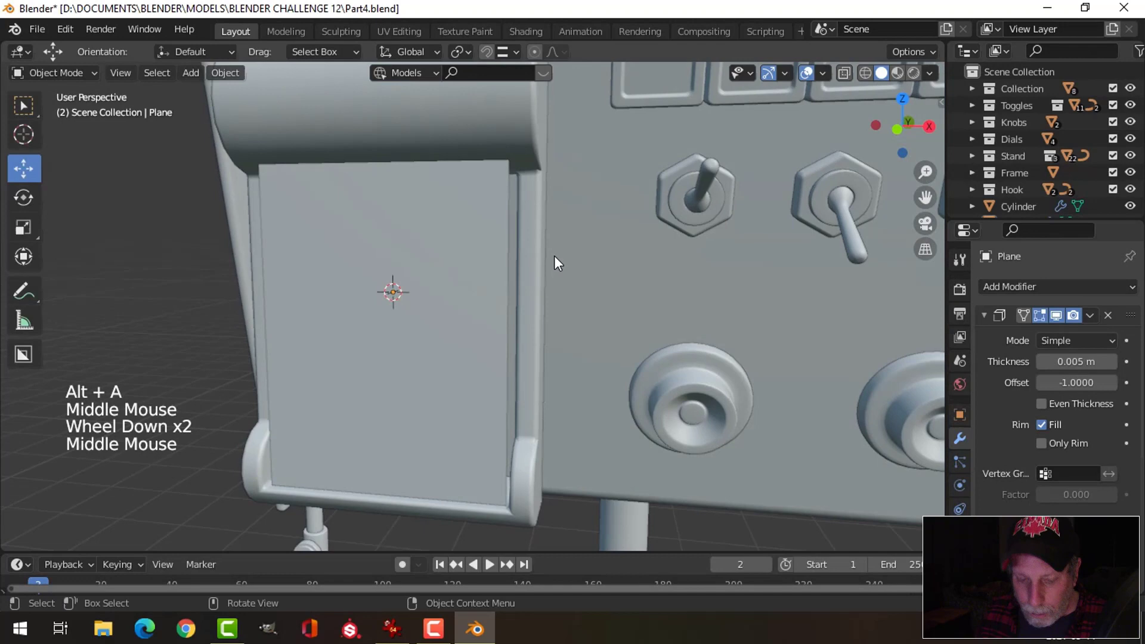
- Save the blend file and stretch the paper sheet slightly wider along X
key(ctrl+s)
middle_click(531, 319)
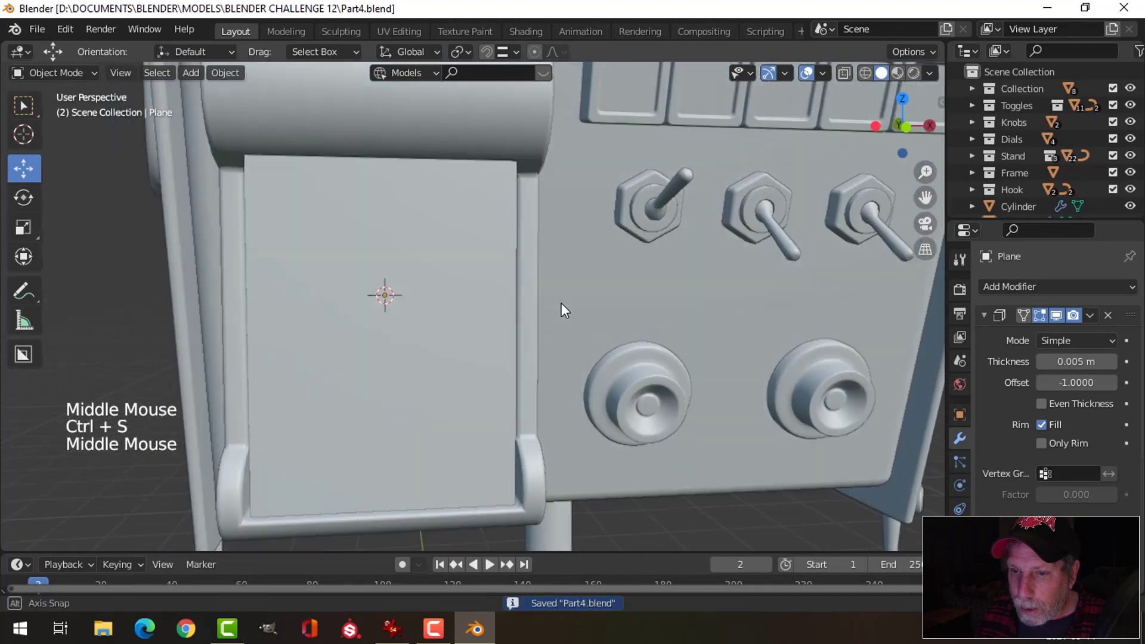
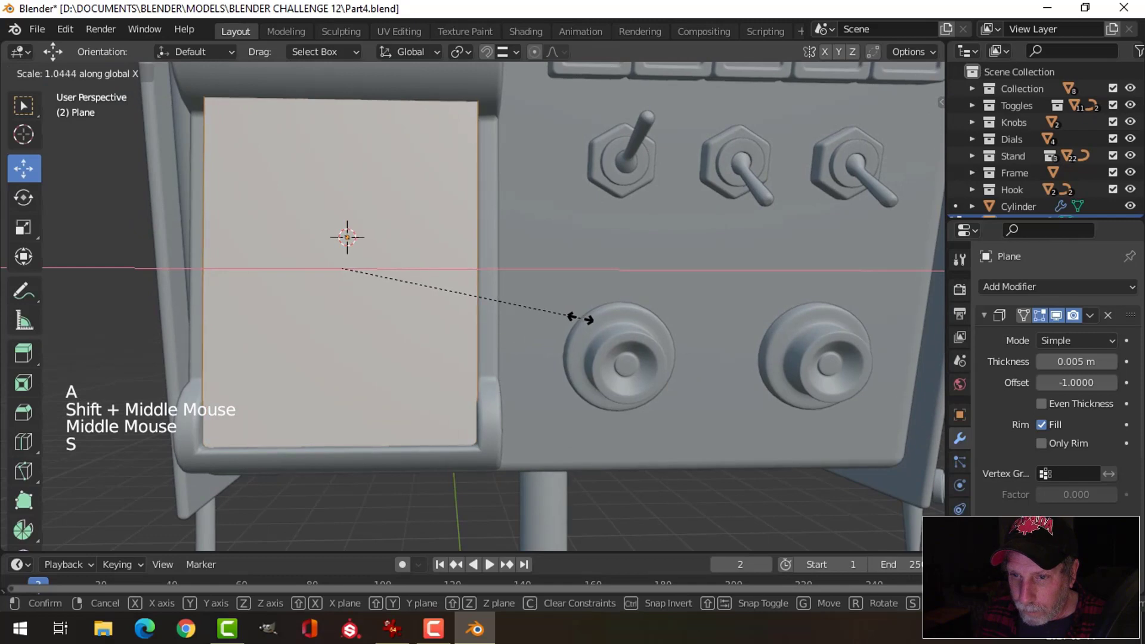
key(alt+a)
key(Tab)
key(alt+a)
scroll(down, 3)
middle_click(500, 297)
- Duplicate the sheet (Shift+D) as a second flat piece over the printer housing front, viewed from the front
click(421, 219)
middle_click(426, 277)
middle_click(419, 280)
middle_click(512, 263)
key(shift+d)
click(541, 248)
middle_click(474, 263)
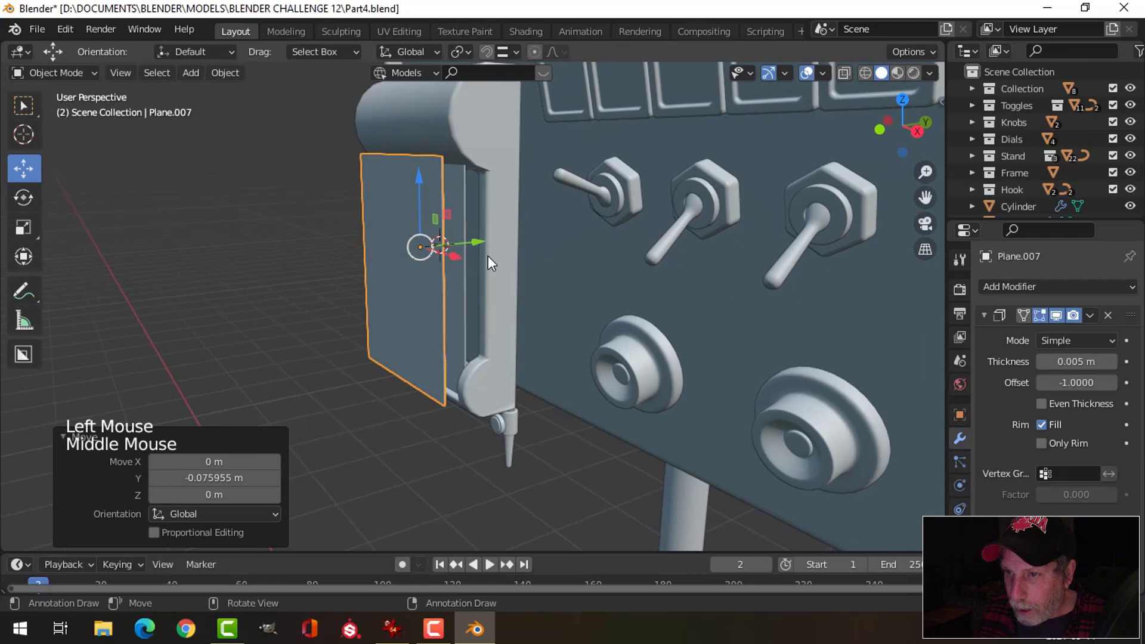
middle_click(490, 265)
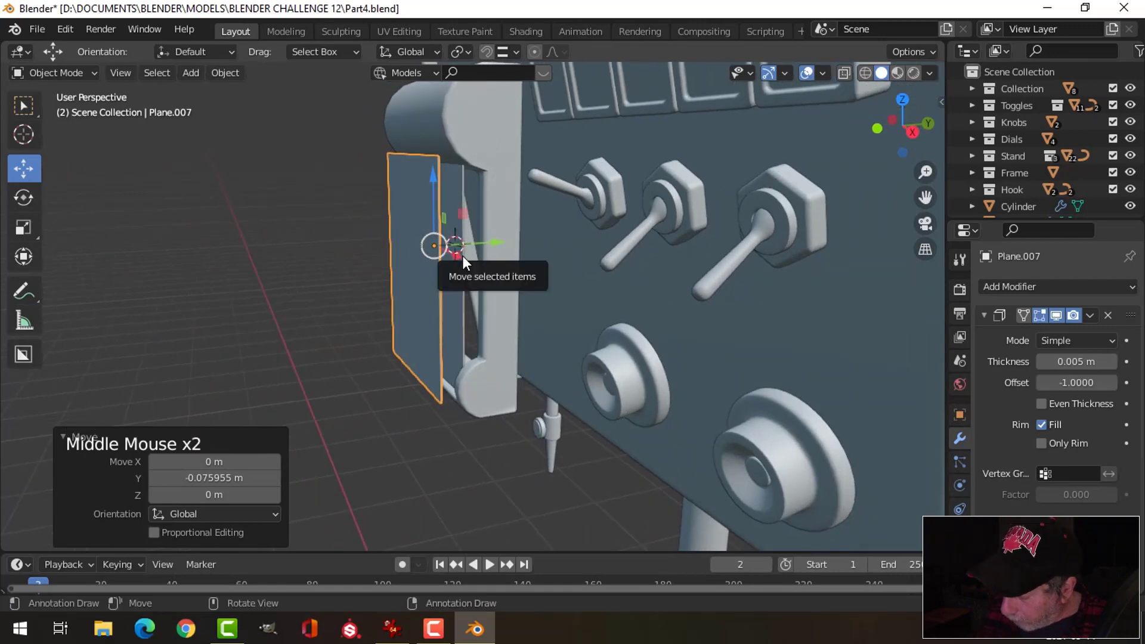
key(KP_1)
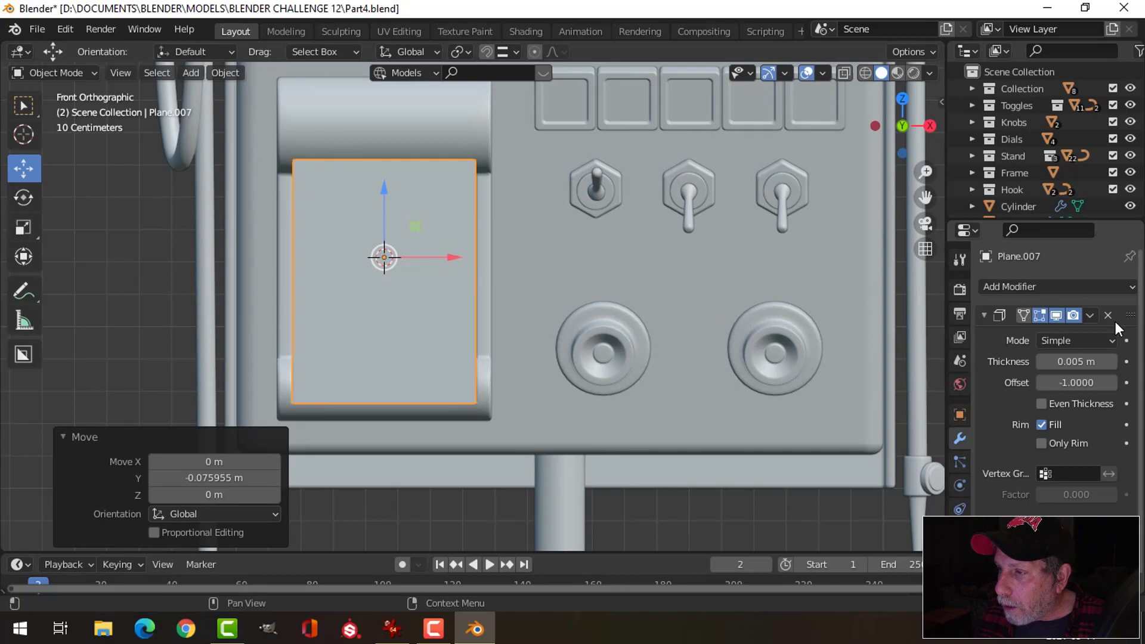
- Remove the copy's Solidify modifier and reshape its mesh into a short, wide rectangle
click(1115, 321)
key(Tab)
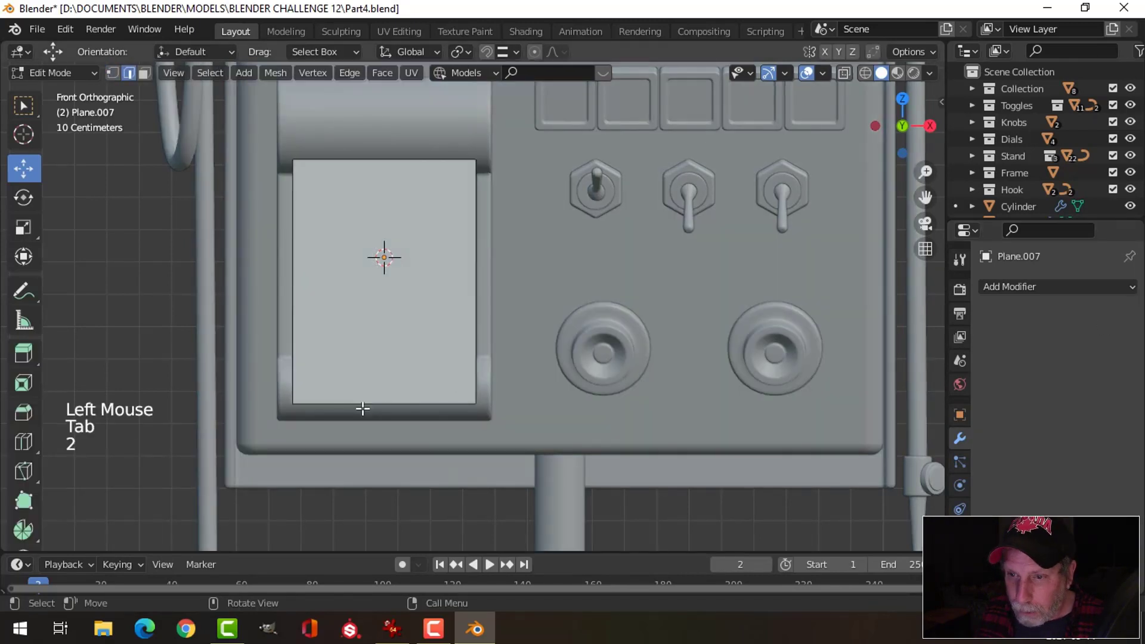
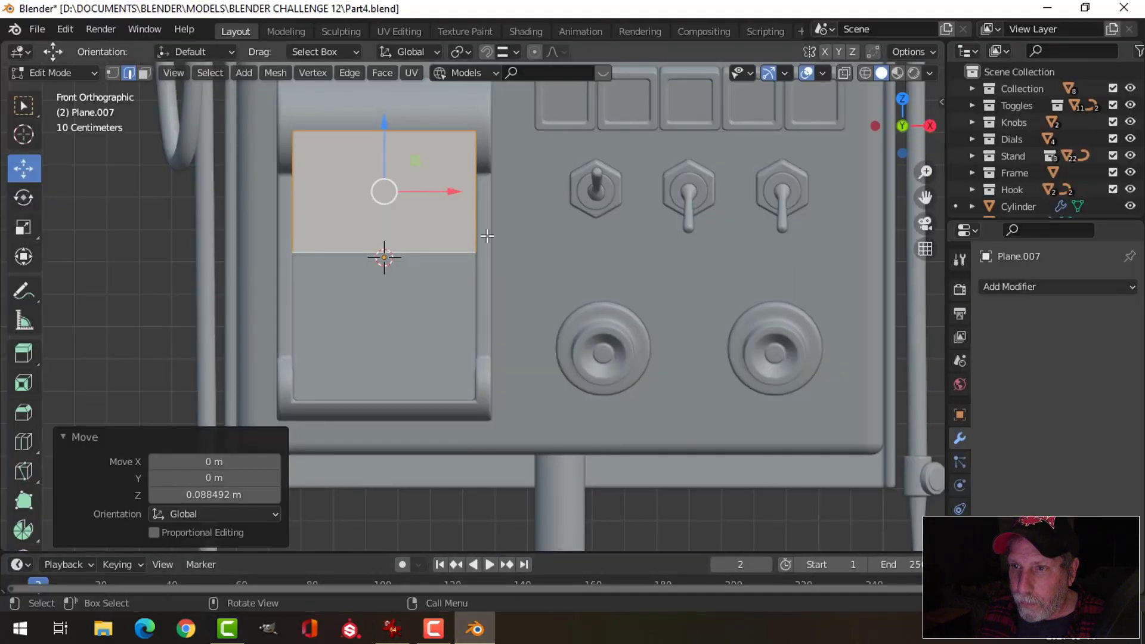
key(s)
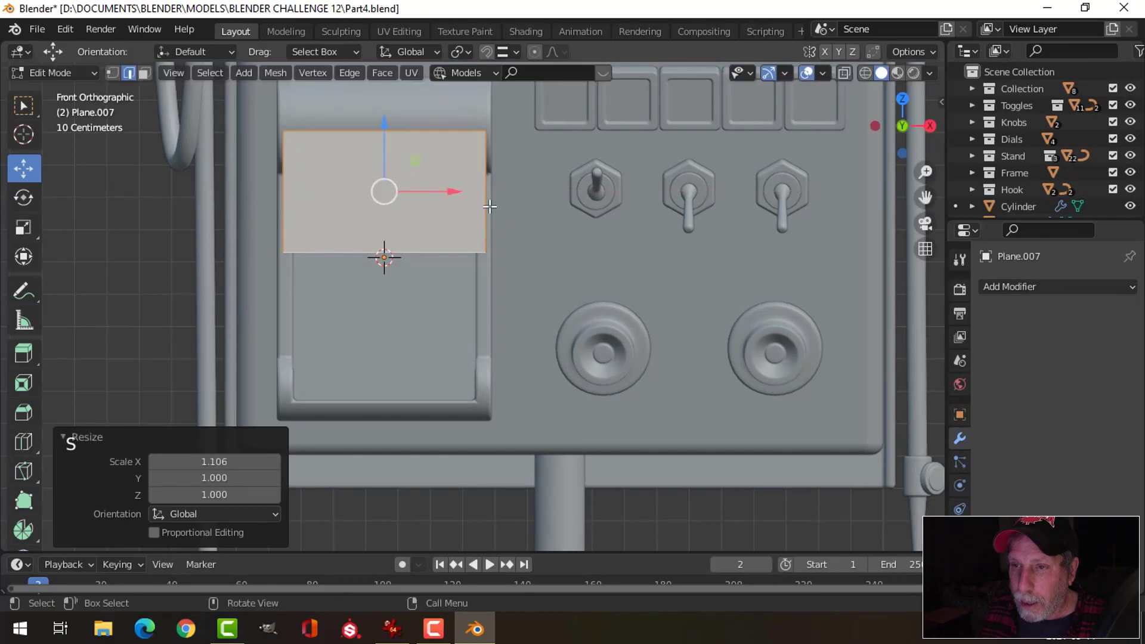
key(alt+a)
- Bevel the rectangle's edges and add edge loops slid toward its sides
key(ctrl+r)
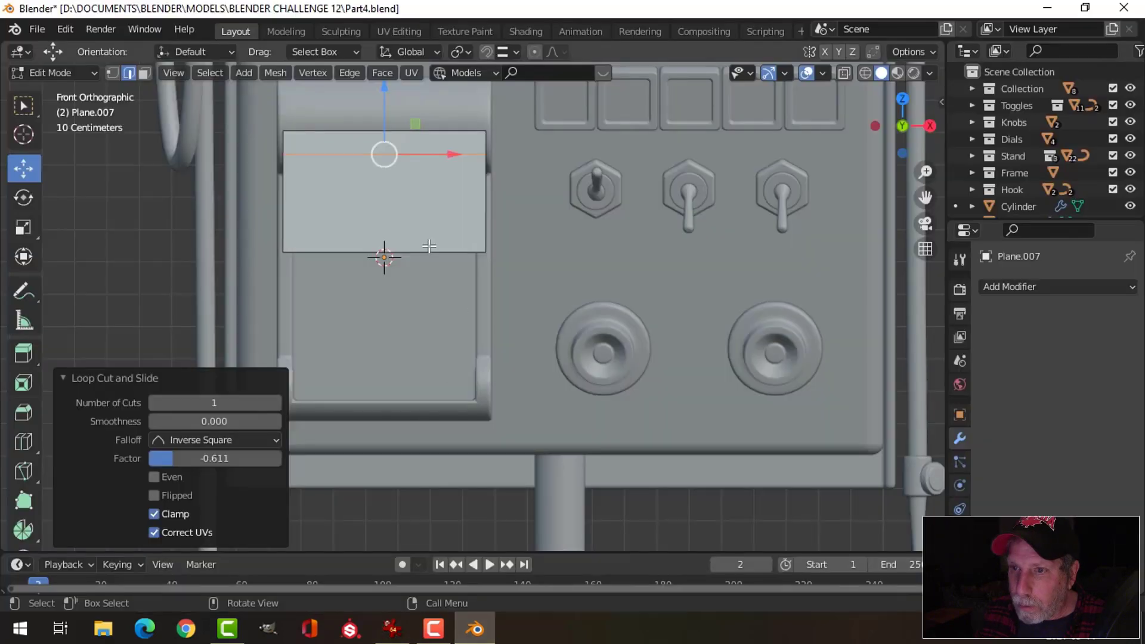
key(ctrl+r)
key(ctrl+b)
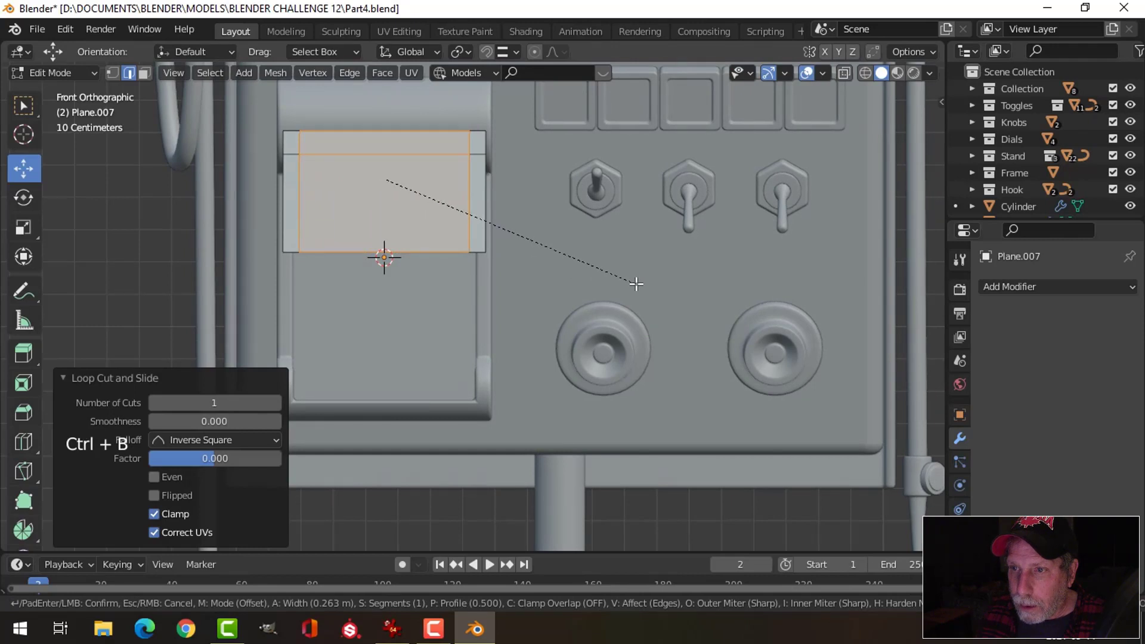
key(alt+a)
key(ctrl+r)
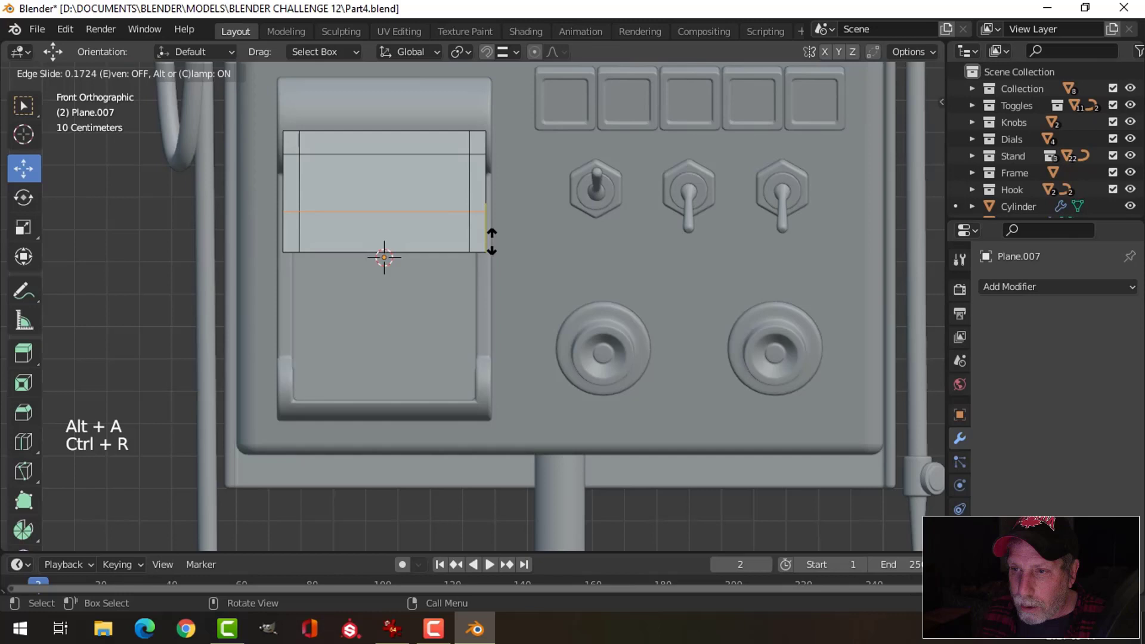
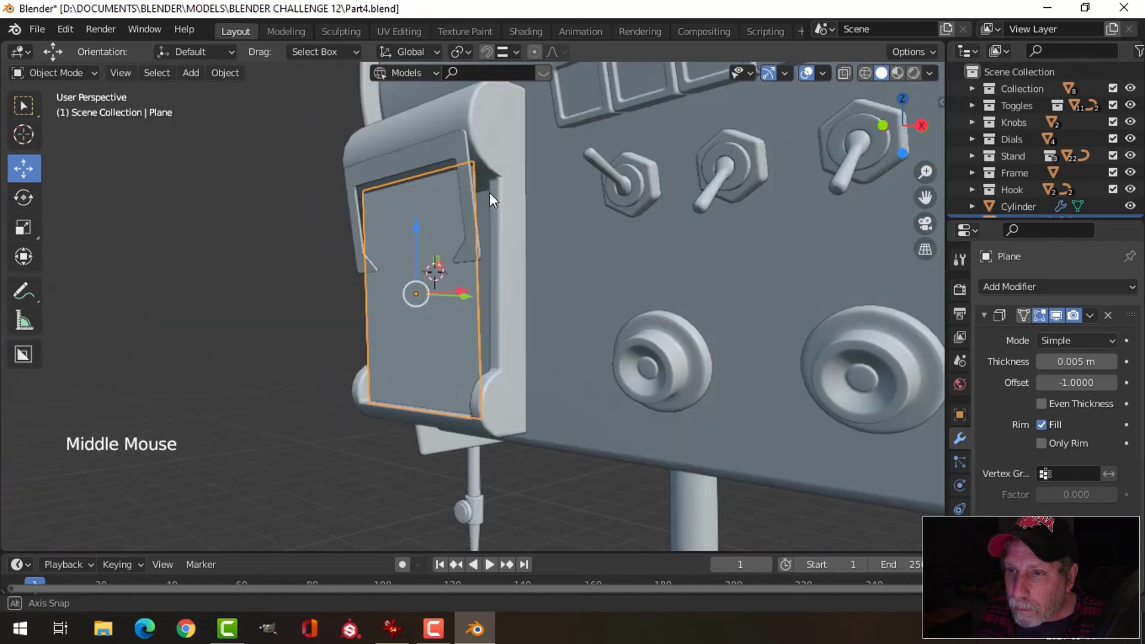
- Try rotating and lifting the paper sheet in side view, then undo the attempt
key(KP_3)
key(r)
key(g)
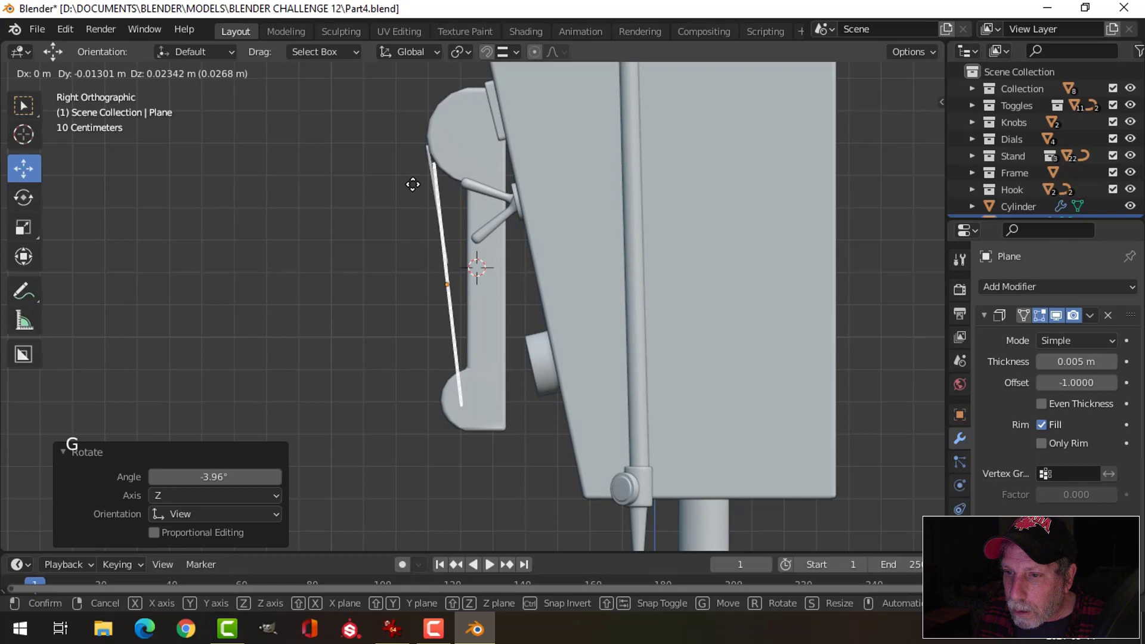
middle_click(471, 286)
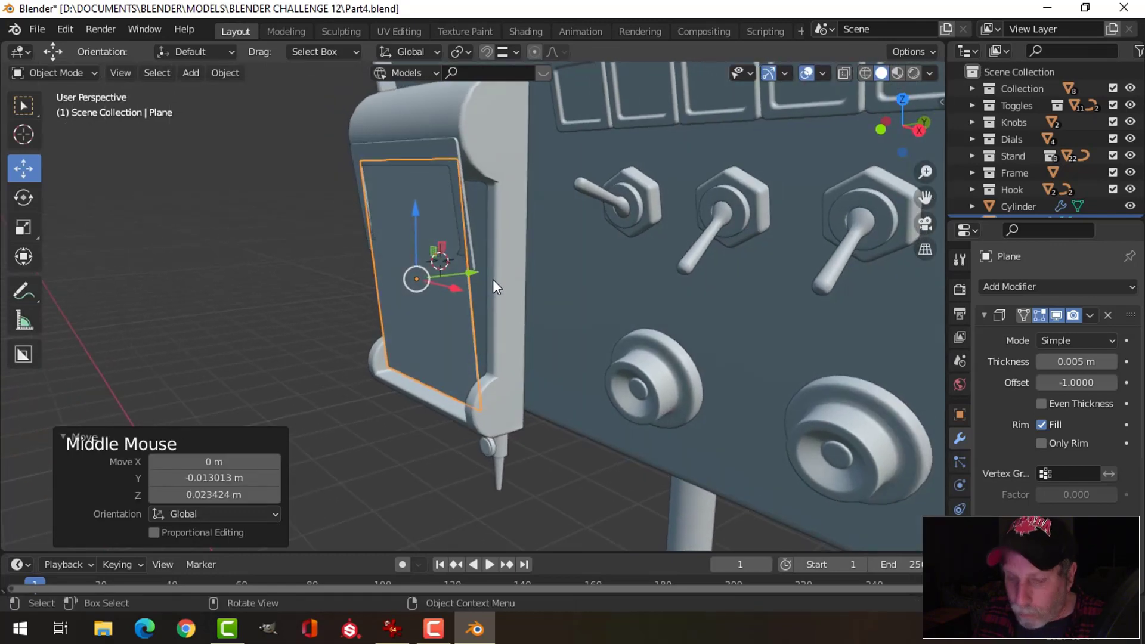
key(ctrl+z)
key(ctrl+z)
middle_click(508, 288)
key(alt+a)
middle_click(468, 294)
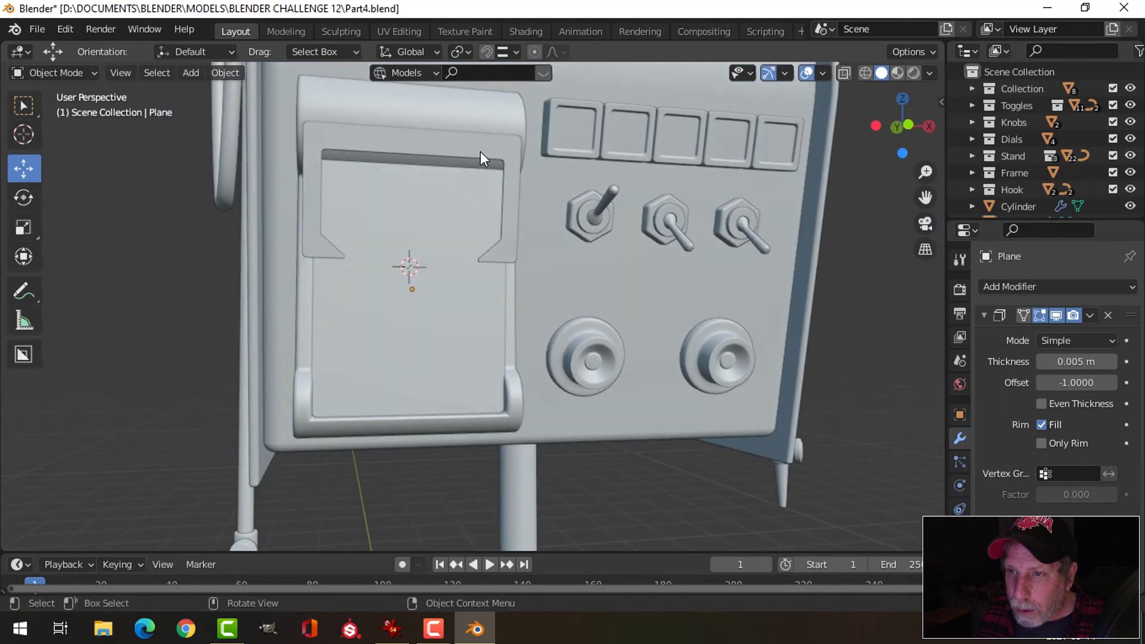
- Inspect the clip piece and paper sheet edge-on from the front and side views
click(486, 161)
key(KP_1)
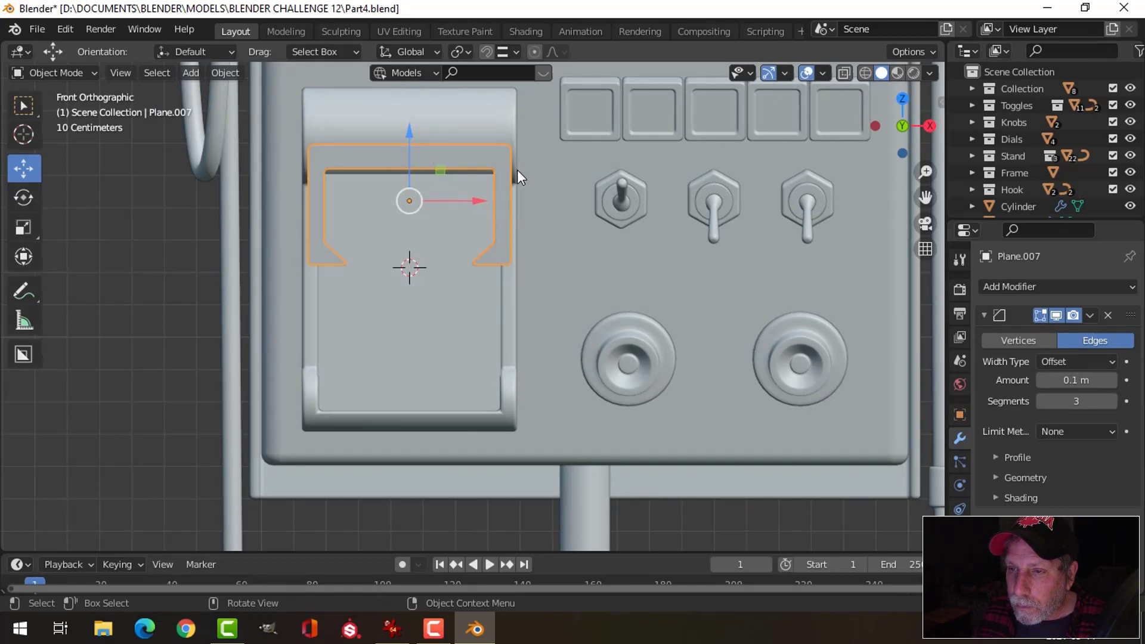
middle_click(567, 186)
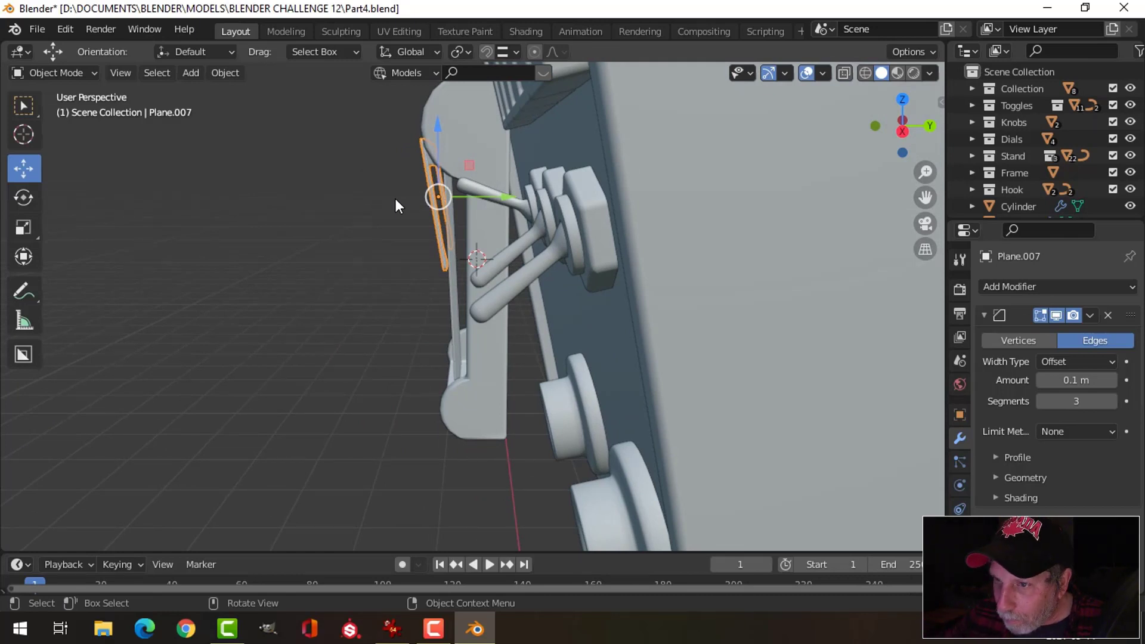
middle_click(435, 207)
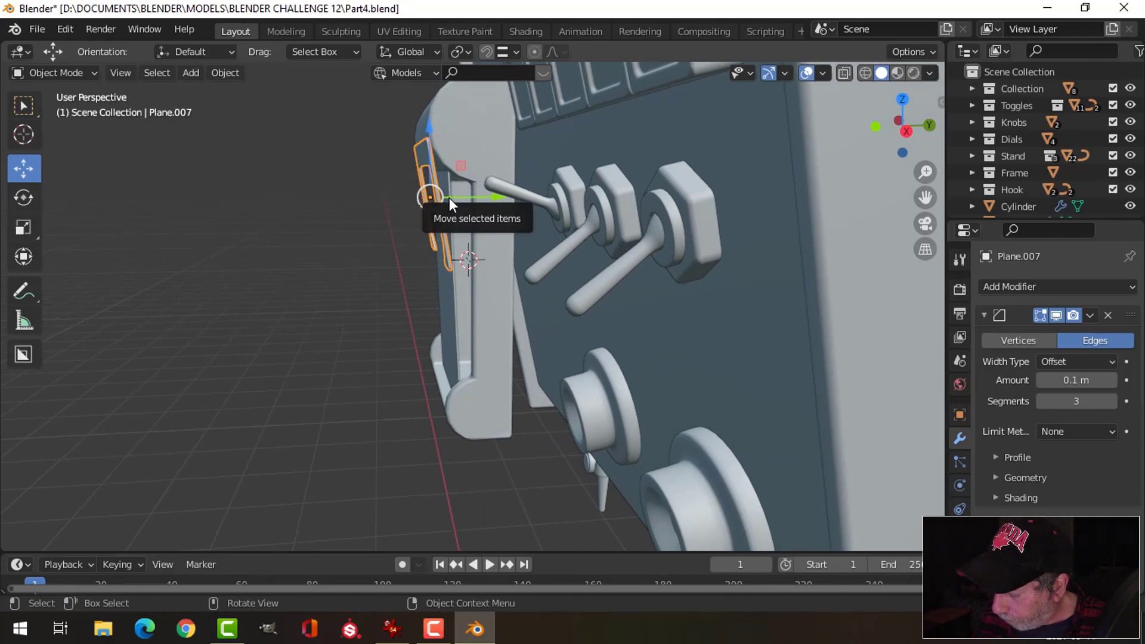
key(KP_3)
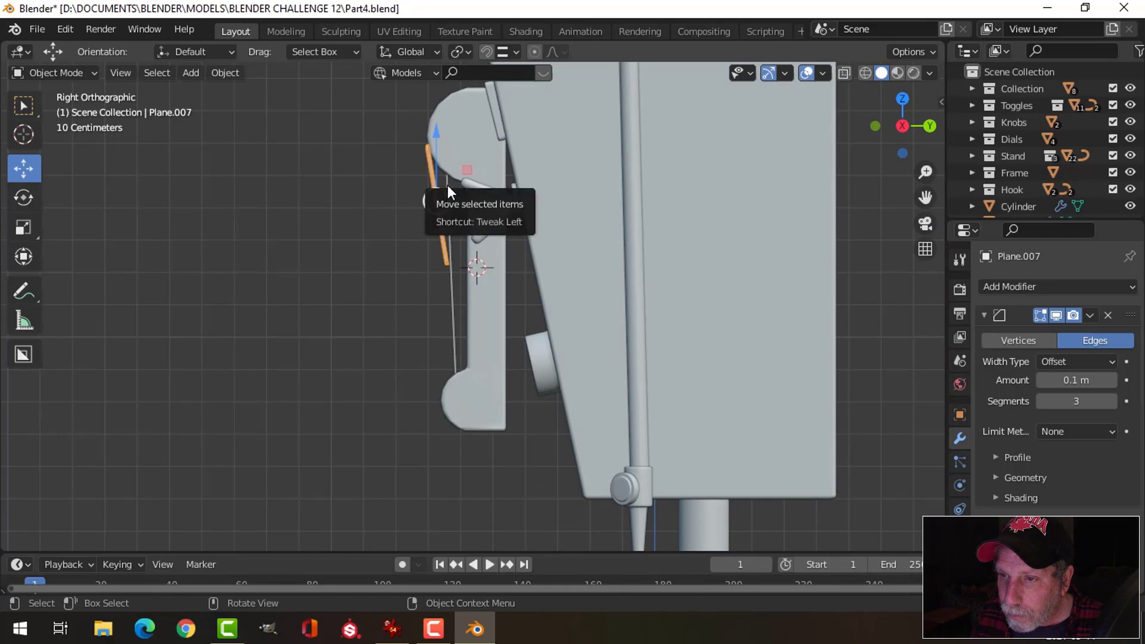
click(453, 190)
middle_click(522, 212)
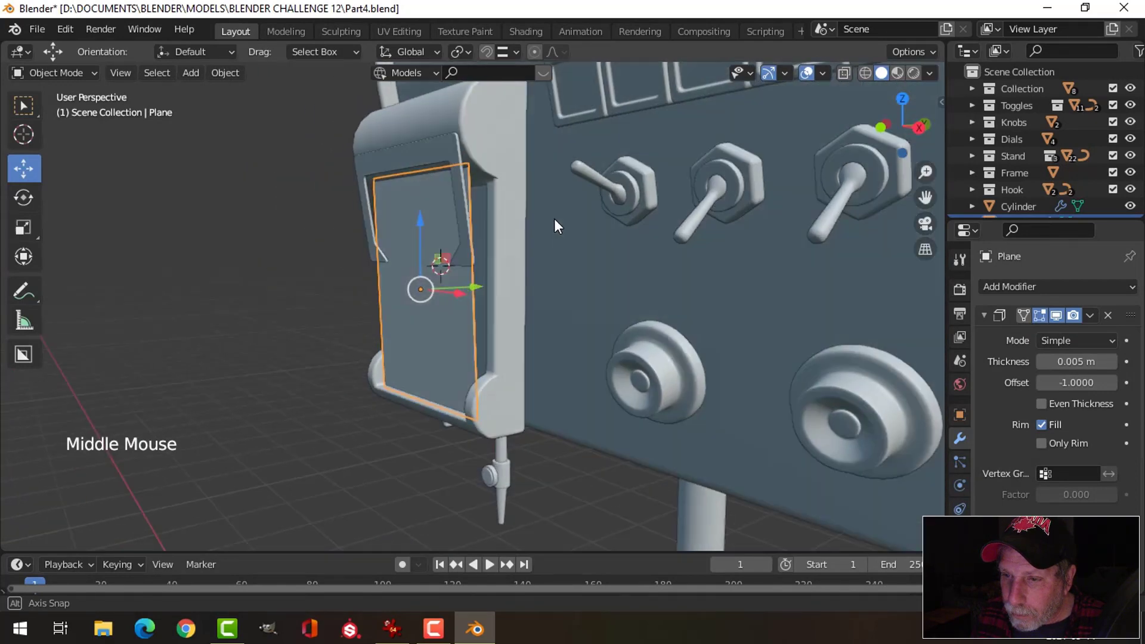
click(512, 281)
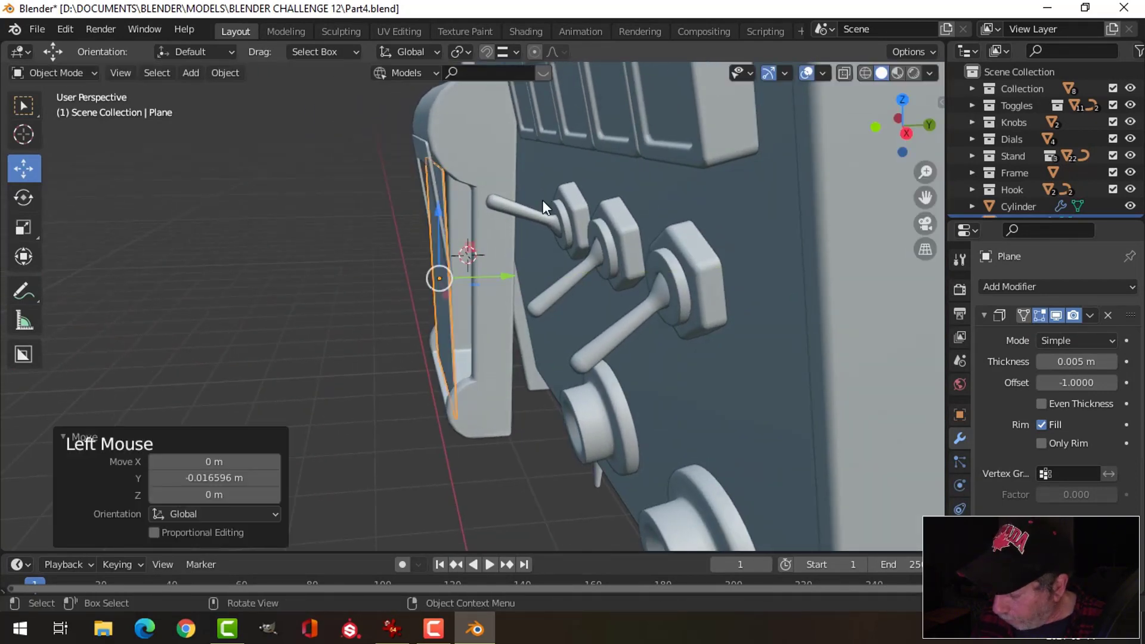
- Tilt and move the paper sheet in right view so it leans against the housing
key(KP_3)
key(r)
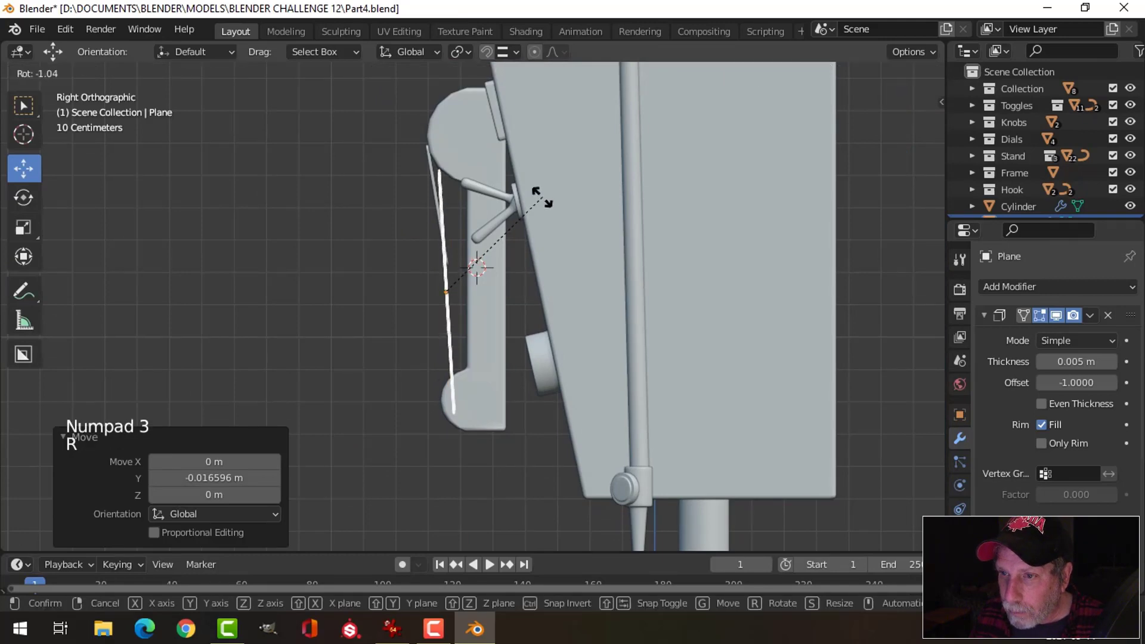
key(g)
middle_click(493, 286)
key(alt+a)
middle_click(535, 259)
- Rotate the clip Plane.007 to the same slant and nudge it onto the paper sheet
click(483, 149)
key(KP_3)
scroll(up, 3)
key(r)
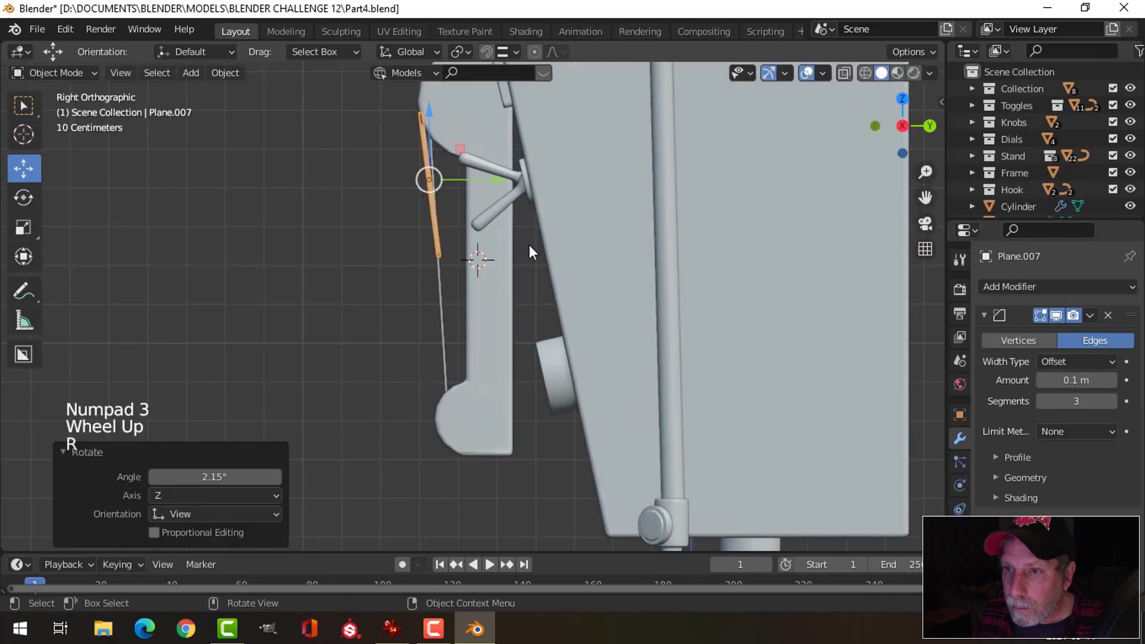
key(g)
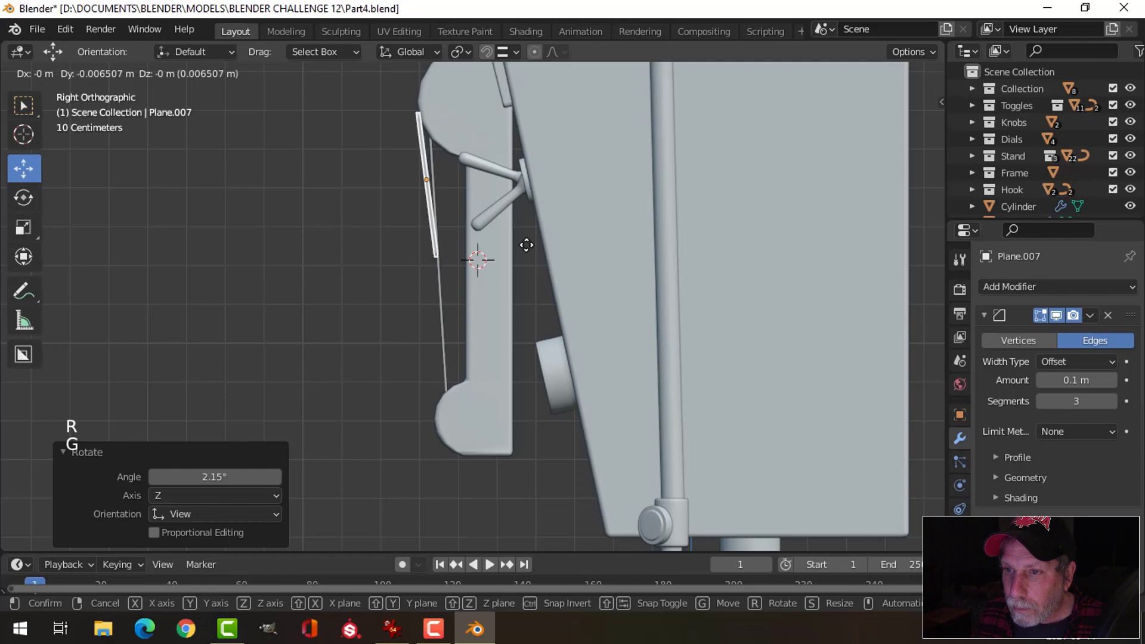
middle_click(563, 259)
key(alt+a)
- Orbit around the tilted module to review it and face the control panel
scroll(down, 3)
middle_click(488, 275)
scroll(down, 3)
middle_click(500, 284)
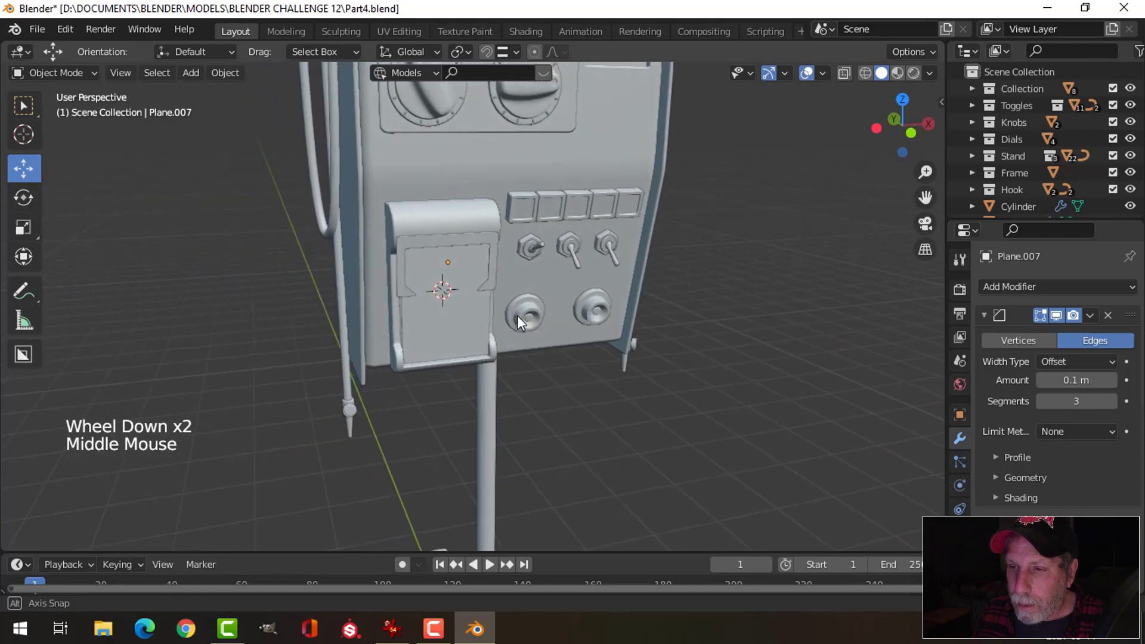
scroll(up, 3)
middle_click(463, 288)
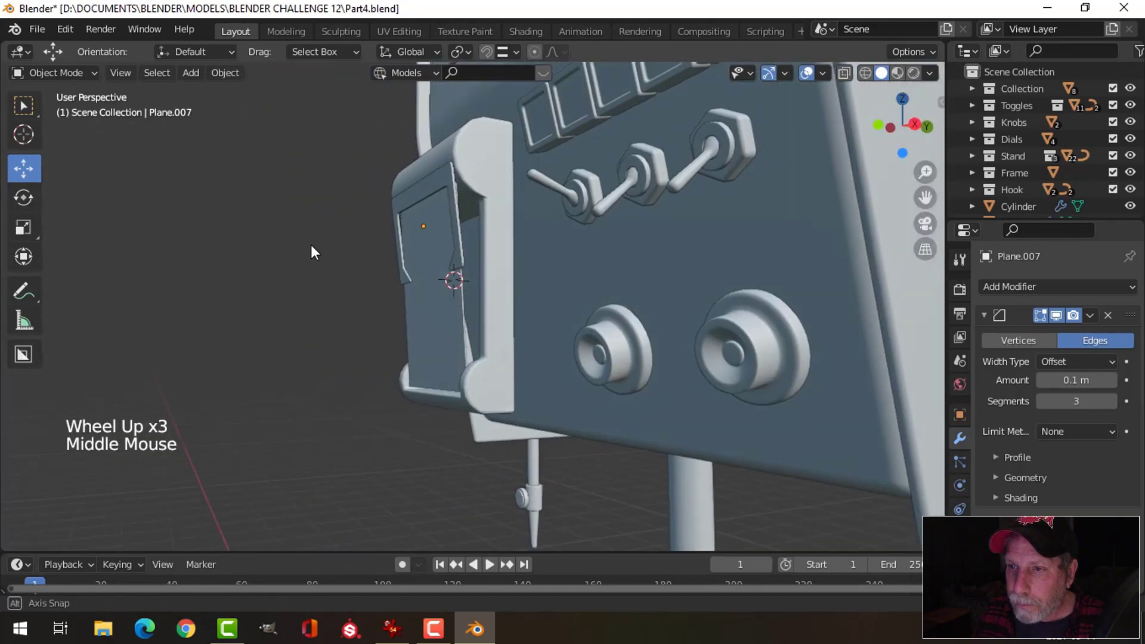
scroll(up, 3)
middle_click(484, 298)
middle_click(477, 295)
scroll(down, 3)
- Add a mesh circle and shrink it to scale 0.05 for a screw head
key(shift+a)
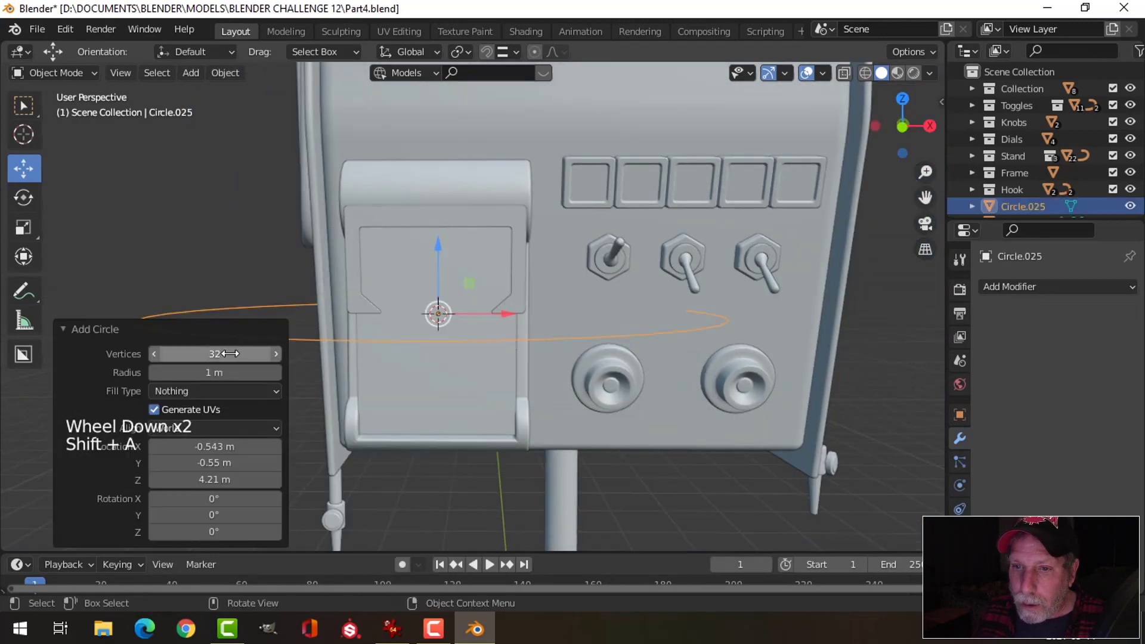
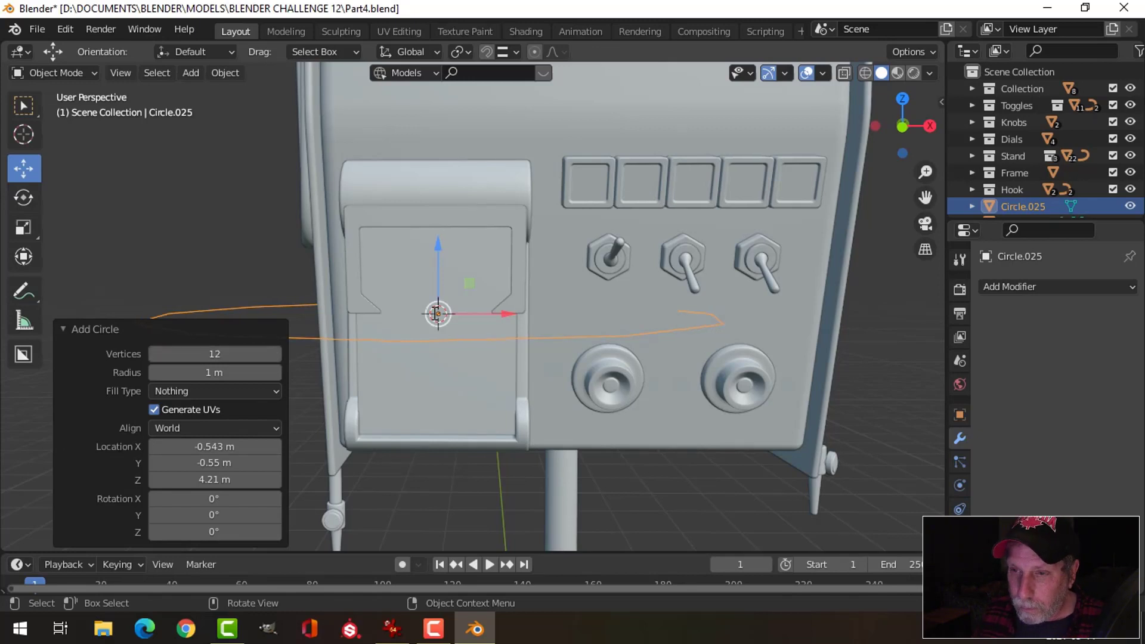
key(Tab)
key(1)
key(s)
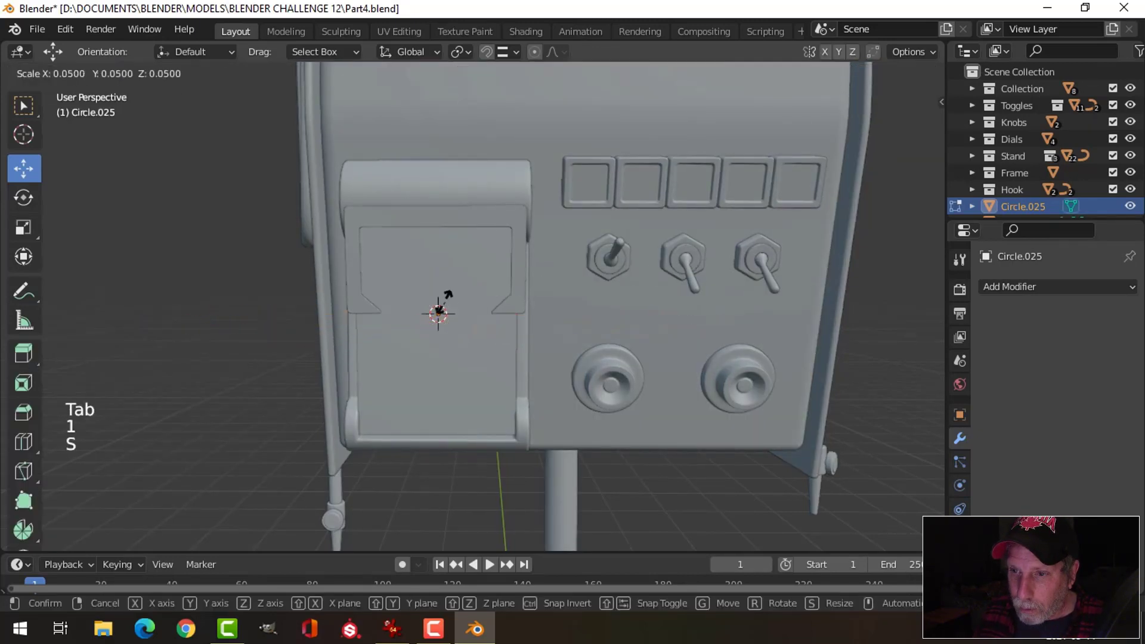
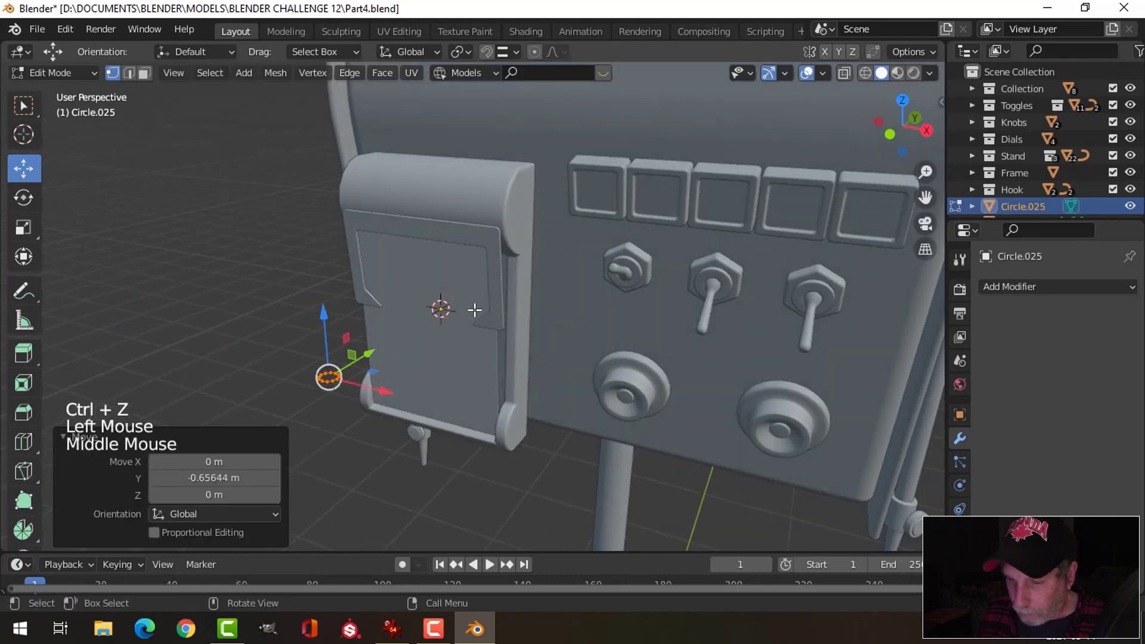
- Extrude and bevel the disc's edges, shade it smooth and add a Subdivision Surface (Ctrl+1)
key(r)
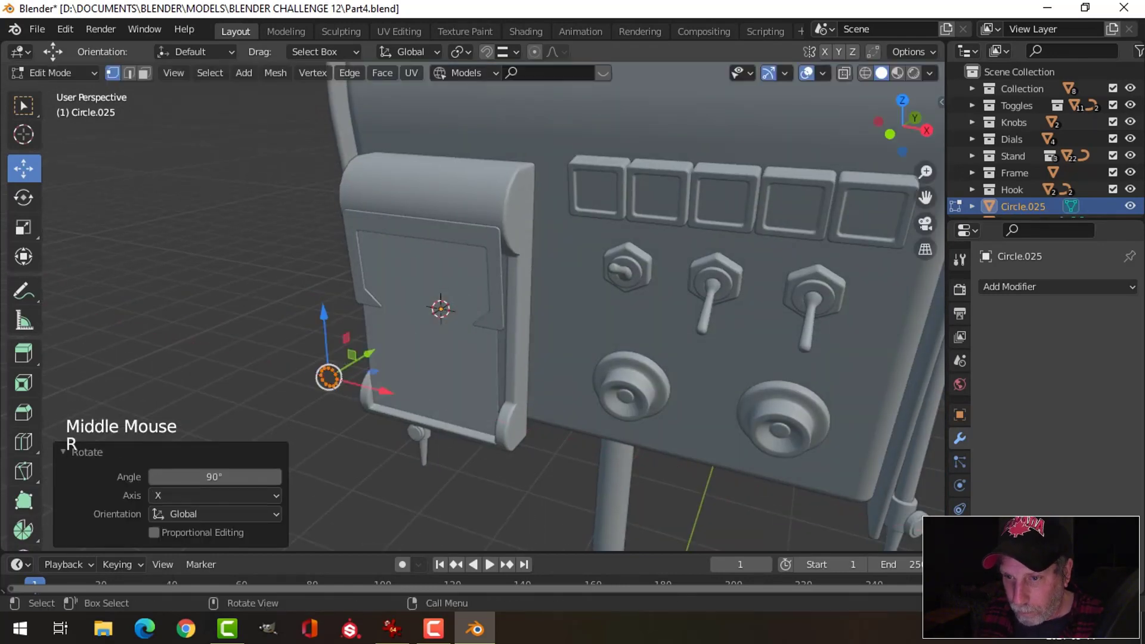
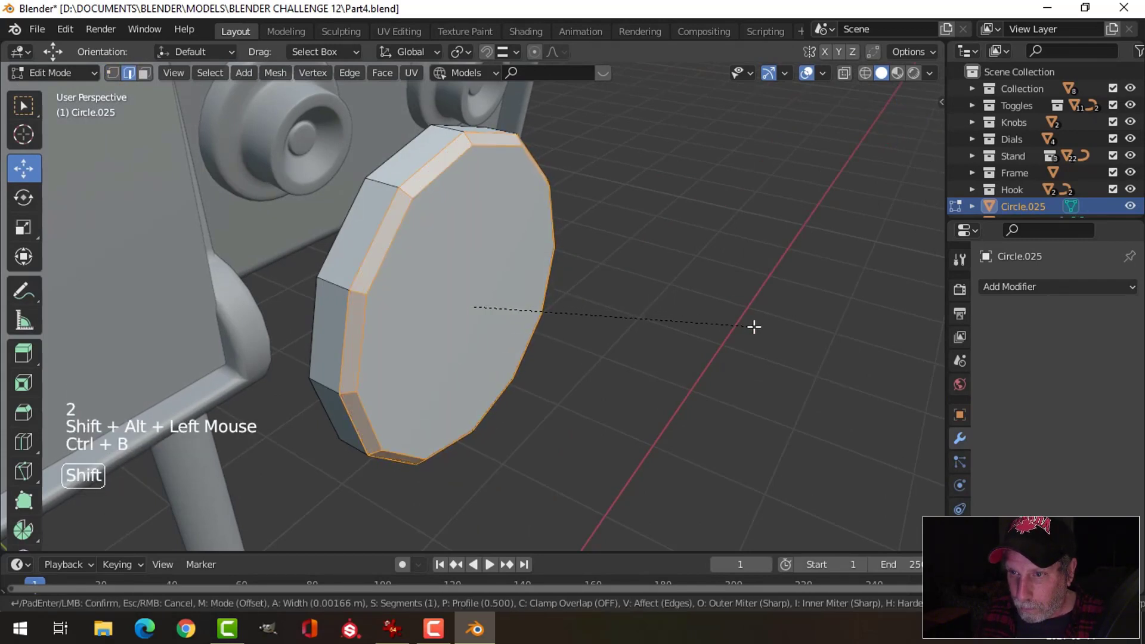
key(Tab)
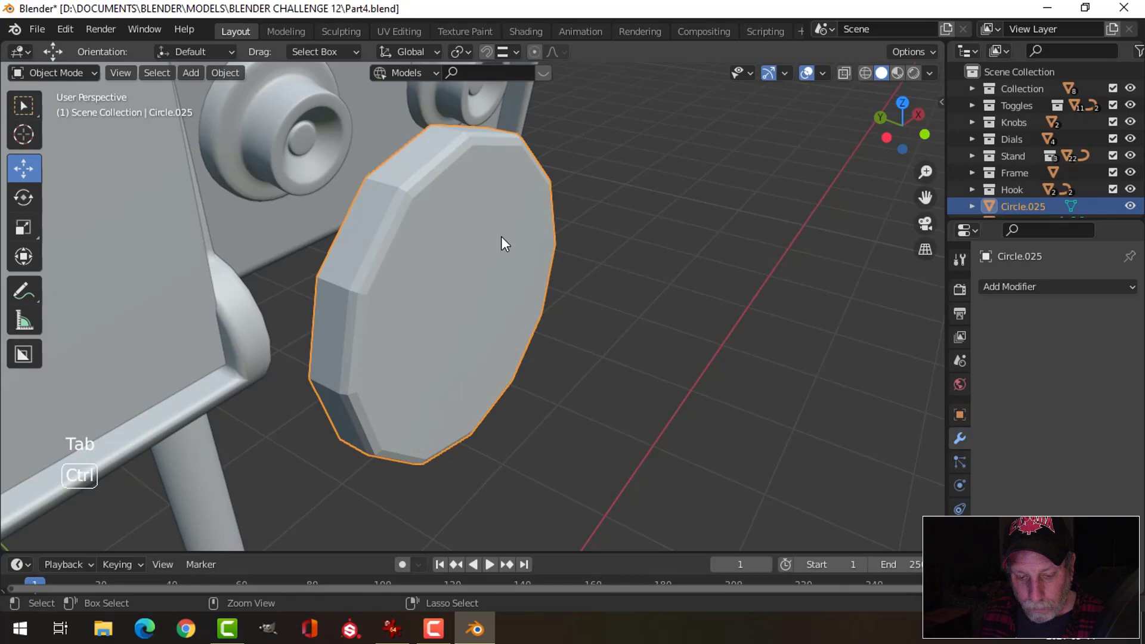
key(ctrl+1)
right_click(480, 234)
scroll(down, 3)
key(alt+a)
- Move the screw head to the ECG module plate's top-left corner in front view
middle_click(576, 293)
click(502, 274)
scroll(down, 3)
key(KP_1)
scroll(down, 3)
key(g)
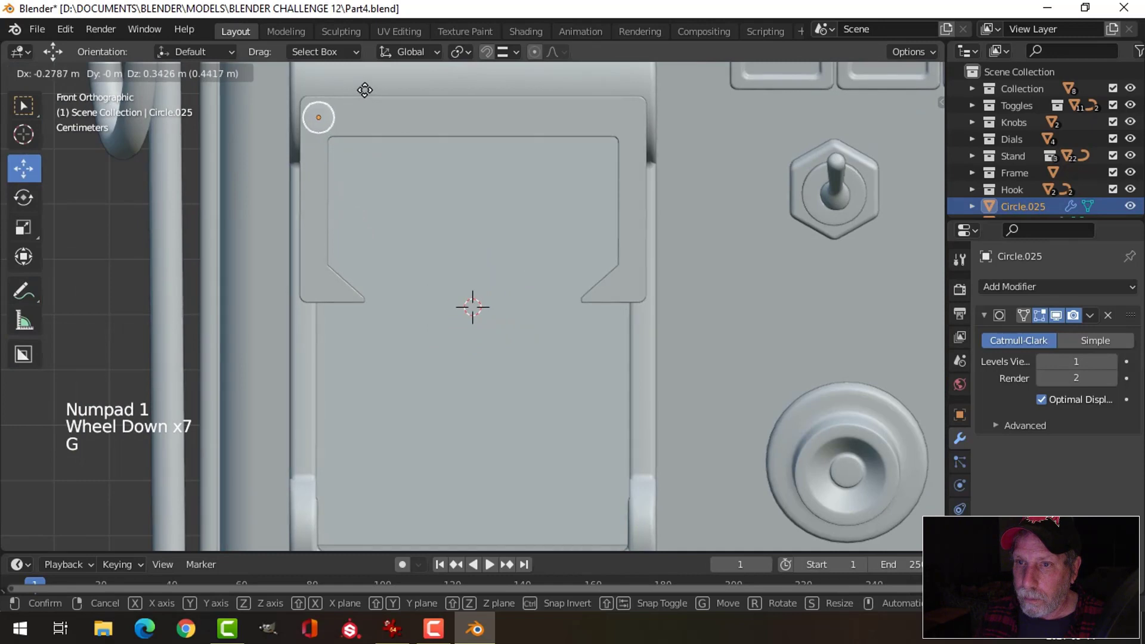
key(s)
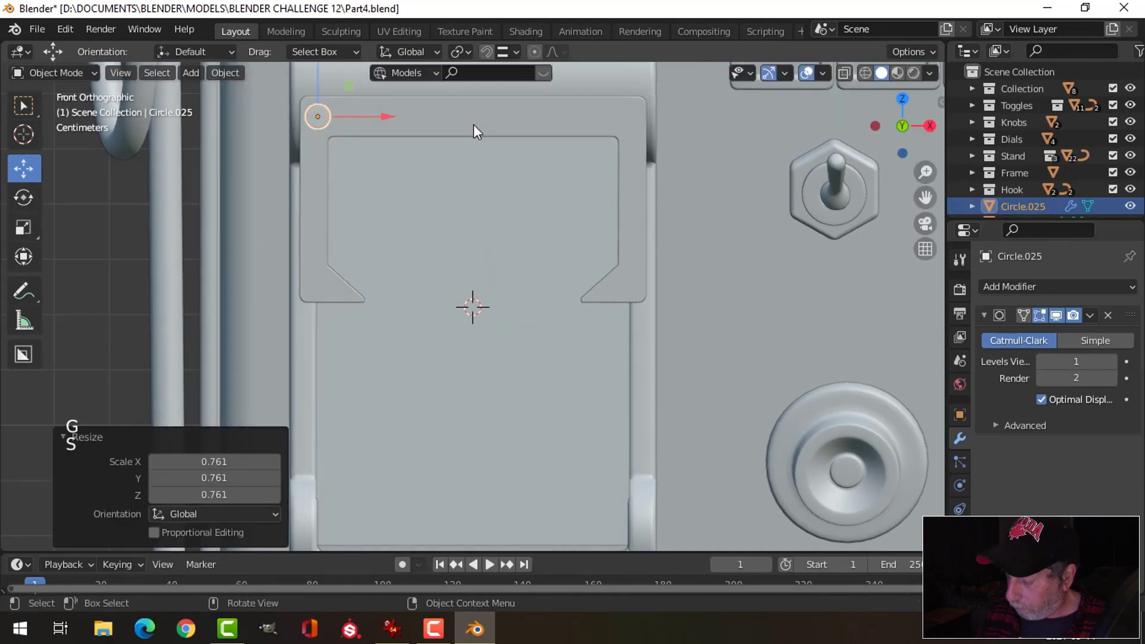
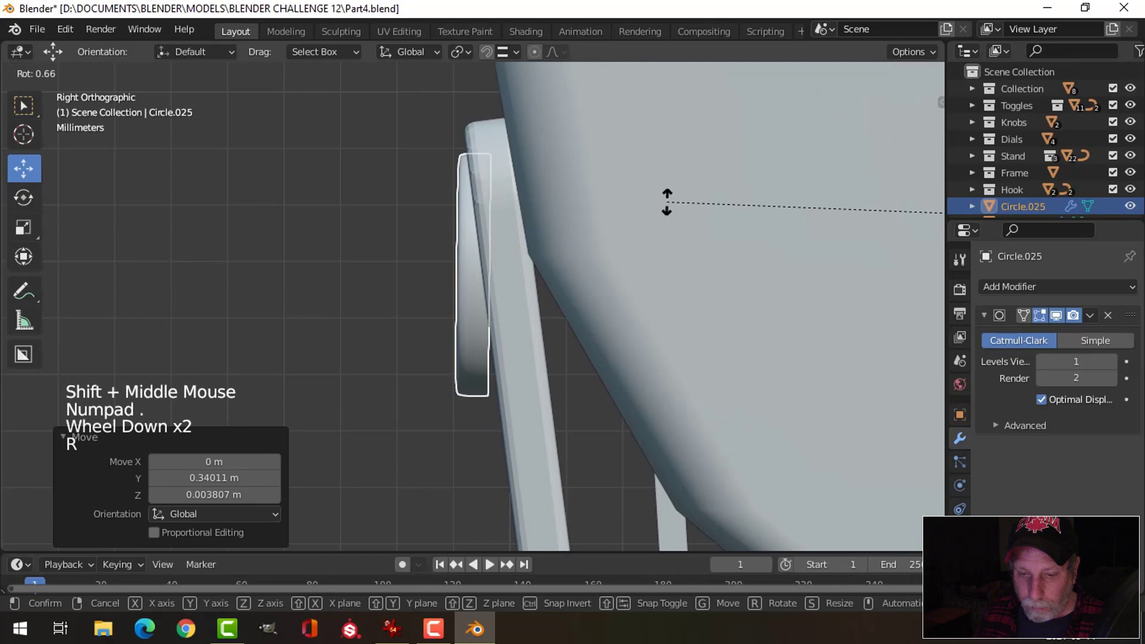
- Set the screw's origin and rotate it to follow the angled module
scroll(down, 3)
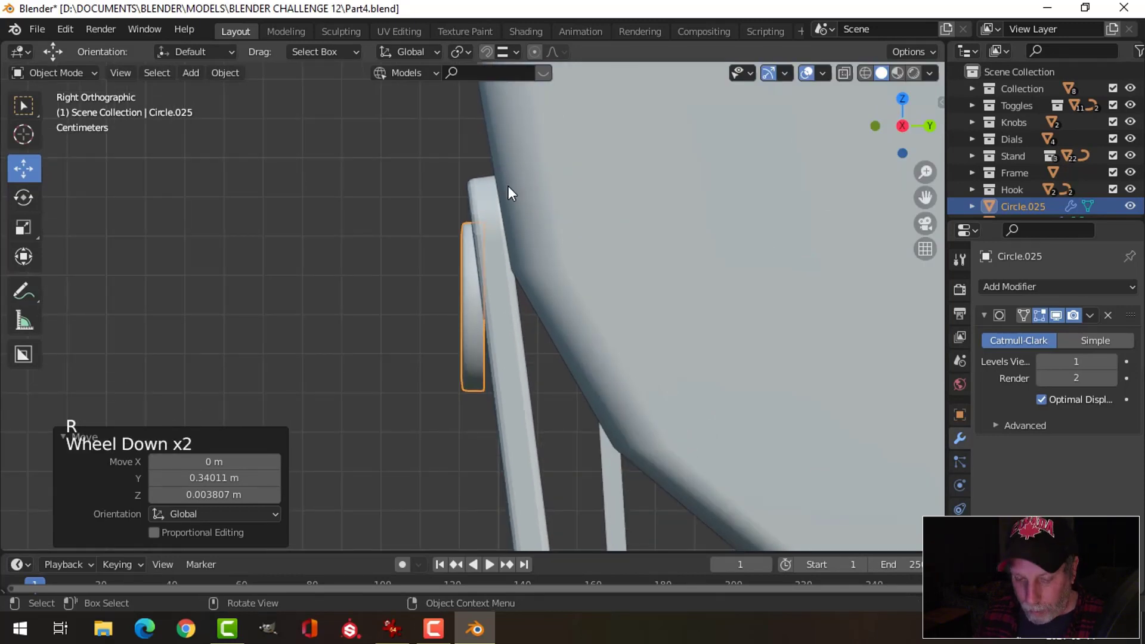
click(234, 79)
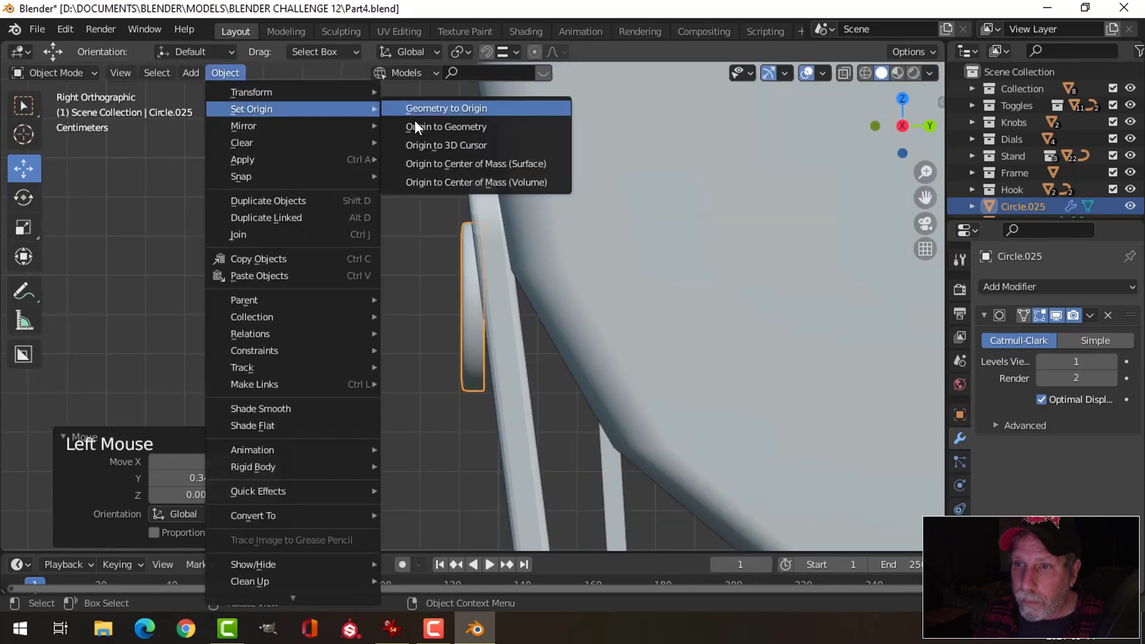
key(r)
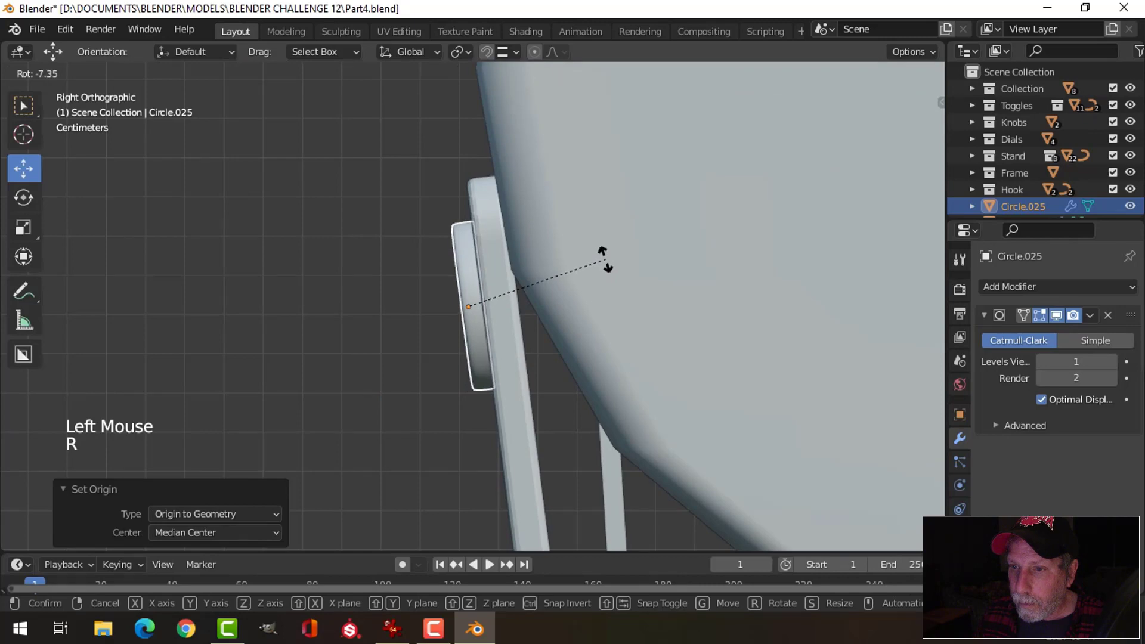
key(KP_1)
scroll(down, 3)
click(476, 248)
middle_click(617, 315)
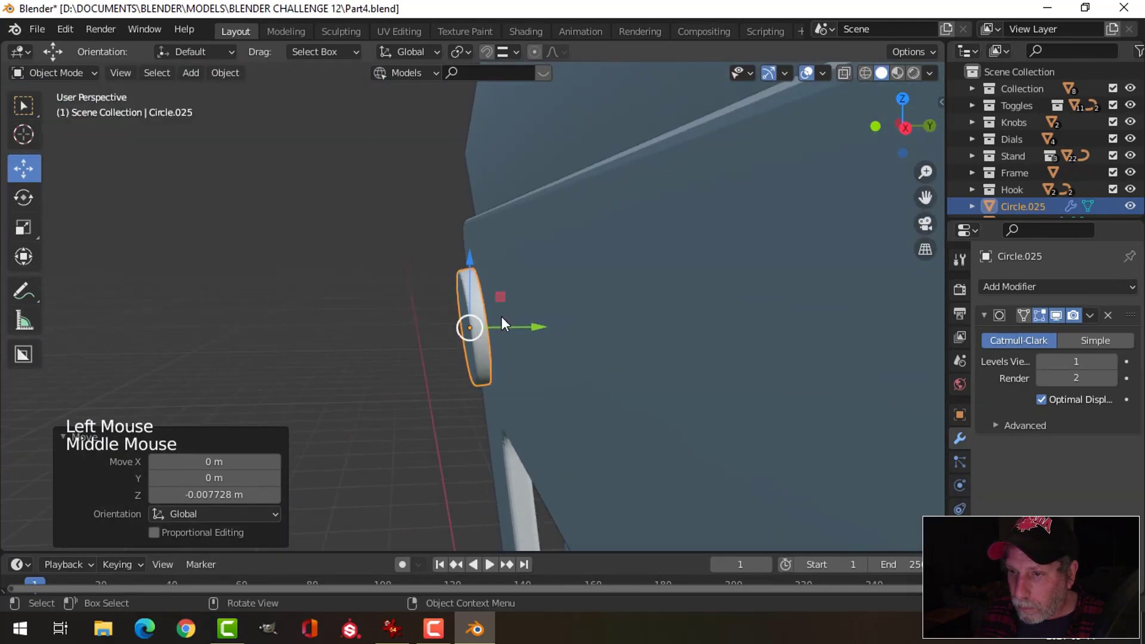
- Duplicate the screw head (Shift+D) and place the copy at the module's top-right corner
key(KP_3)
scroll(up, 3)
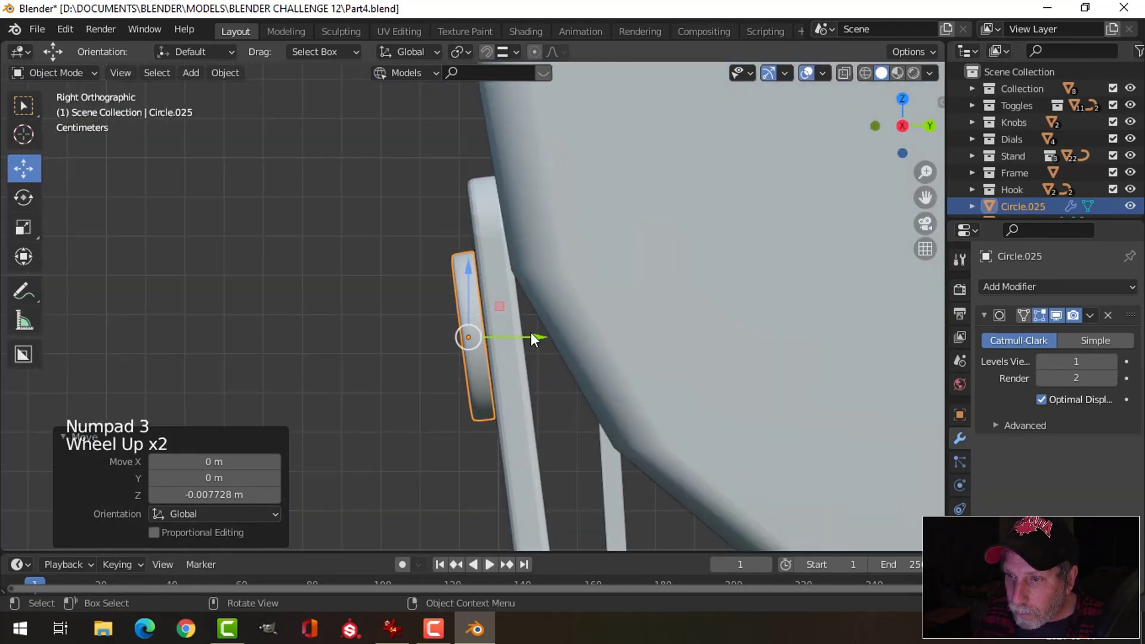
click(541, 340)
click(540, 341)
key(KP_1)
scroll(down, 3)
middle_click(636, 345)
key(shift+d)
click(391, 288)
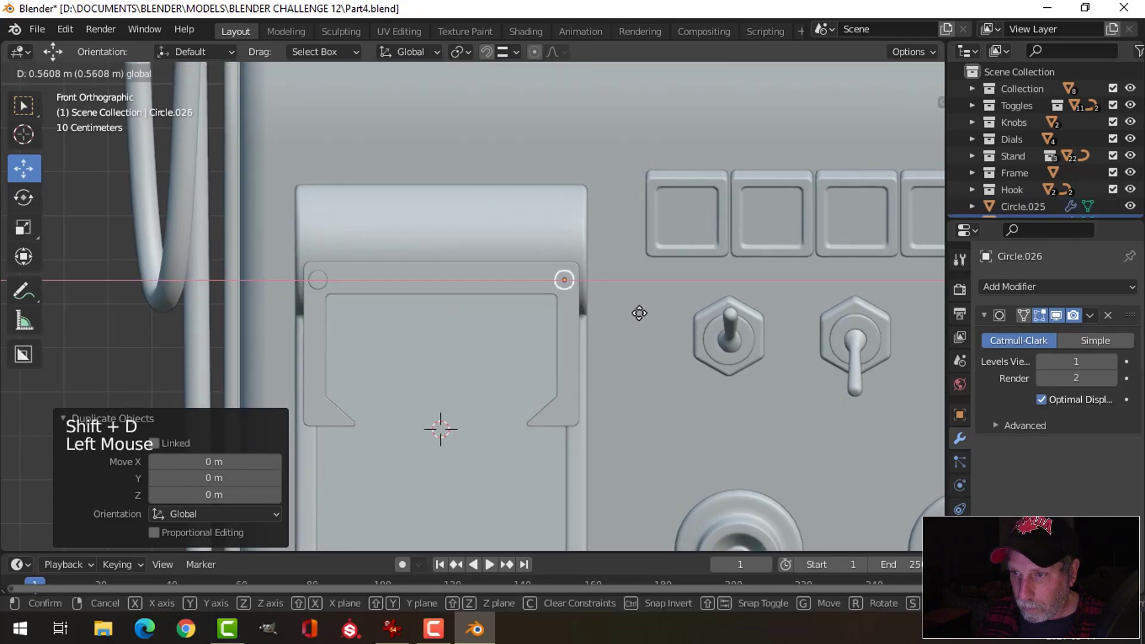
key(alt+a)
- Orbit around the ECG module to inspect both screws
scroll(down, 3)
middle_click(643, 314)
scroll(up, 3)
middle_click(647, 285)
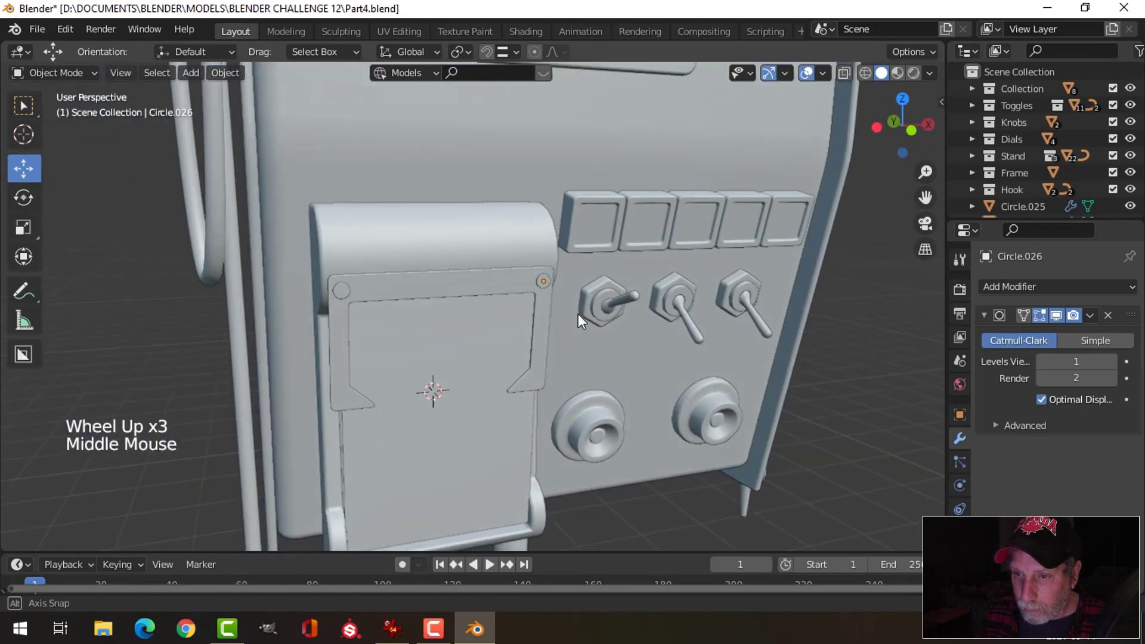
scroll(down, 3)
middle_click(539, 308)
middle_click(528, 273)
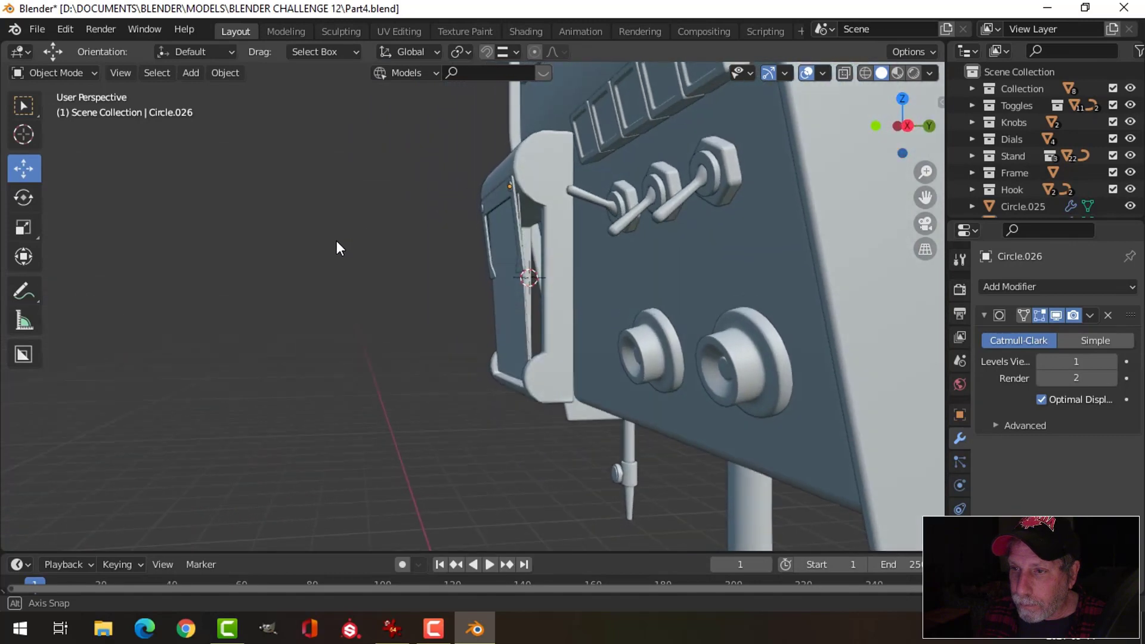
scroll(down, 3)
middle_click(523, 260)
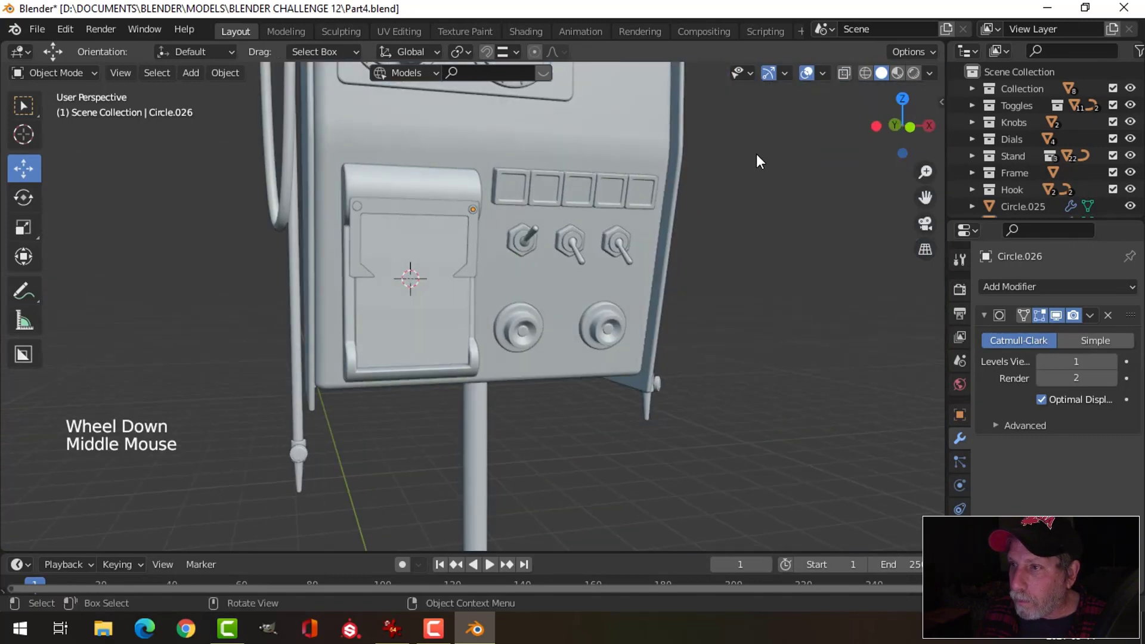
- Select a piece's whole mesh and fix its normals (Alt+N), then change viewport shading options in the header
click(825, 76)
click(361, 211)
scroll(up, 3)
click(478, 173)
key(Tab)
key(a)
key(alt+n)
key(alt+a)
key(Tab)
key(alt+a)
scroll(down, 3)
click(775, 83)
click(812, 76)
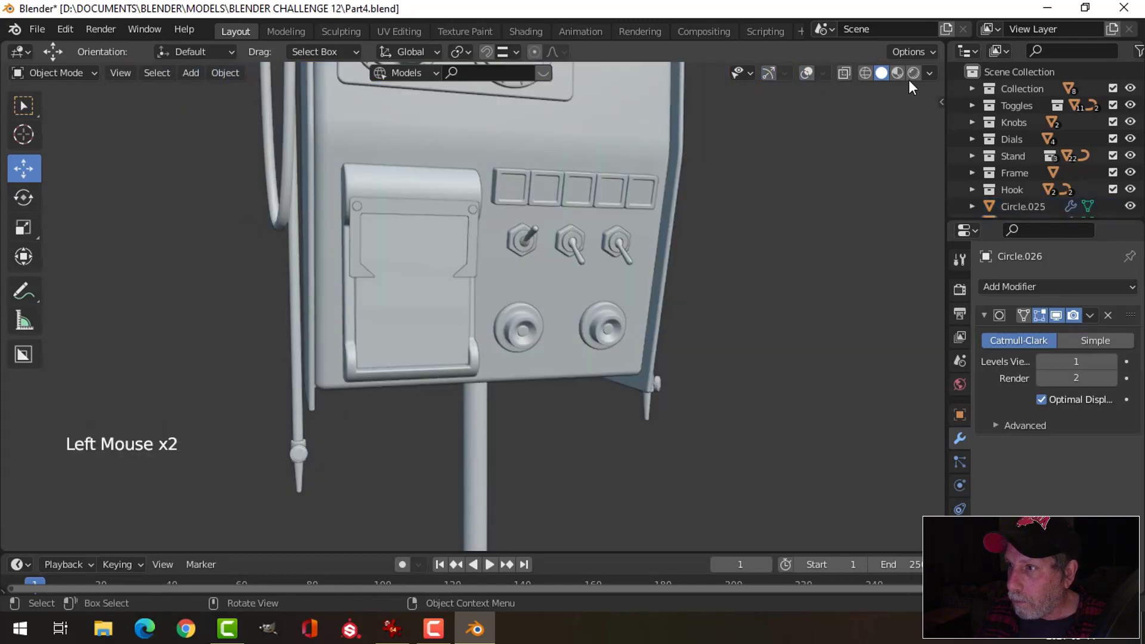
- Enable Shadow in Viewport Shading so the panel's toggles and knobs cast shadows
click(937, 77)
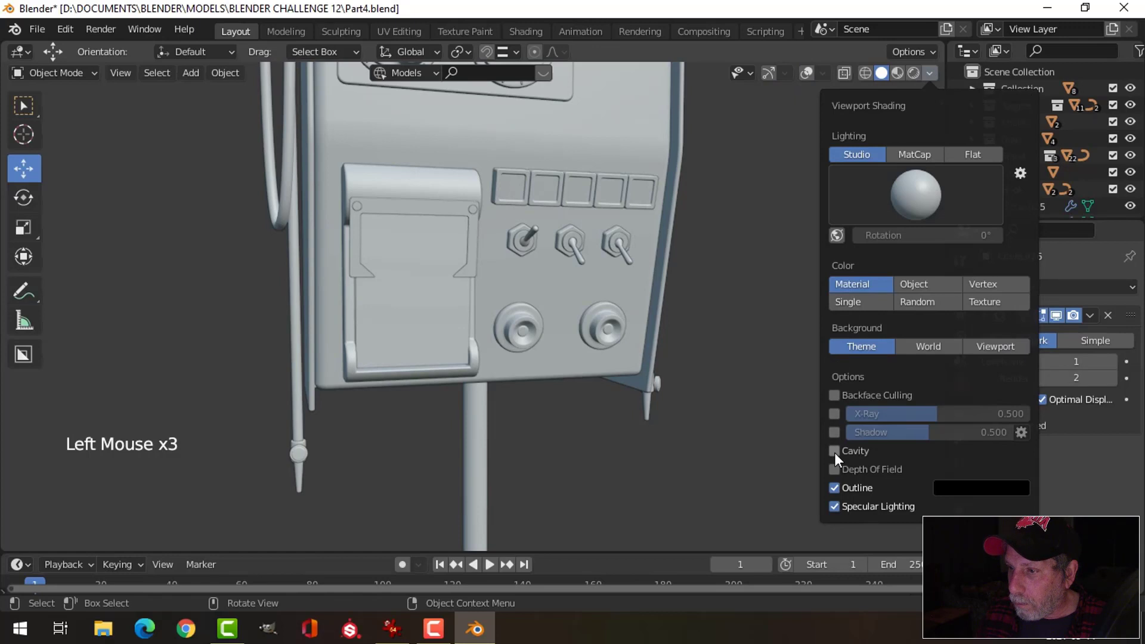
scroll(down, 3)
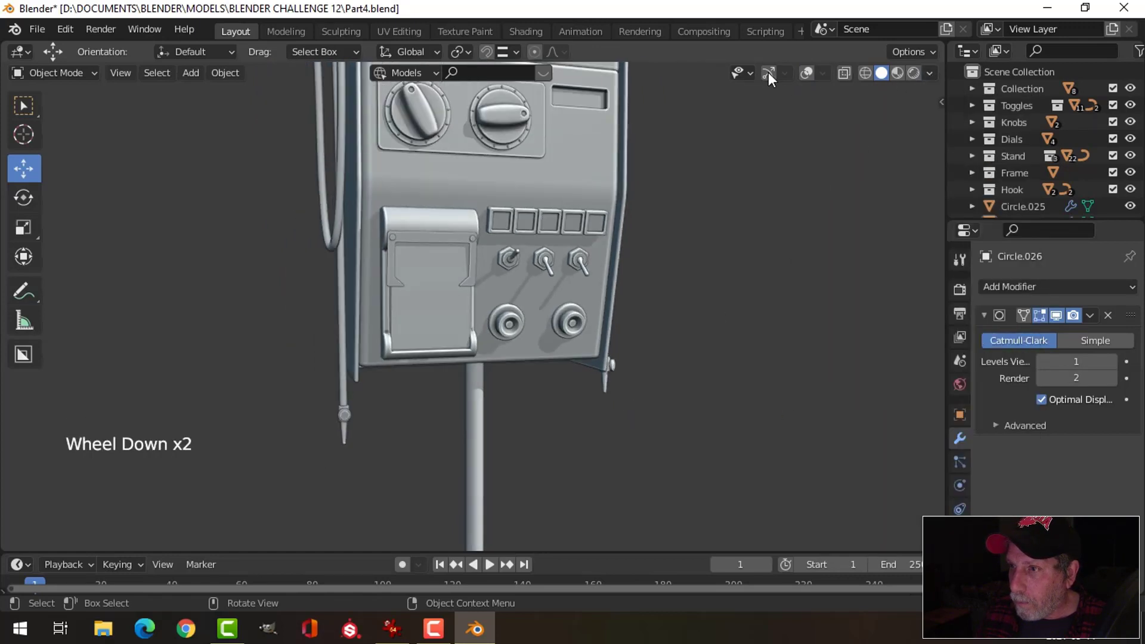
click(775, 78)
click(817, 75)
middle_click(629, 267)
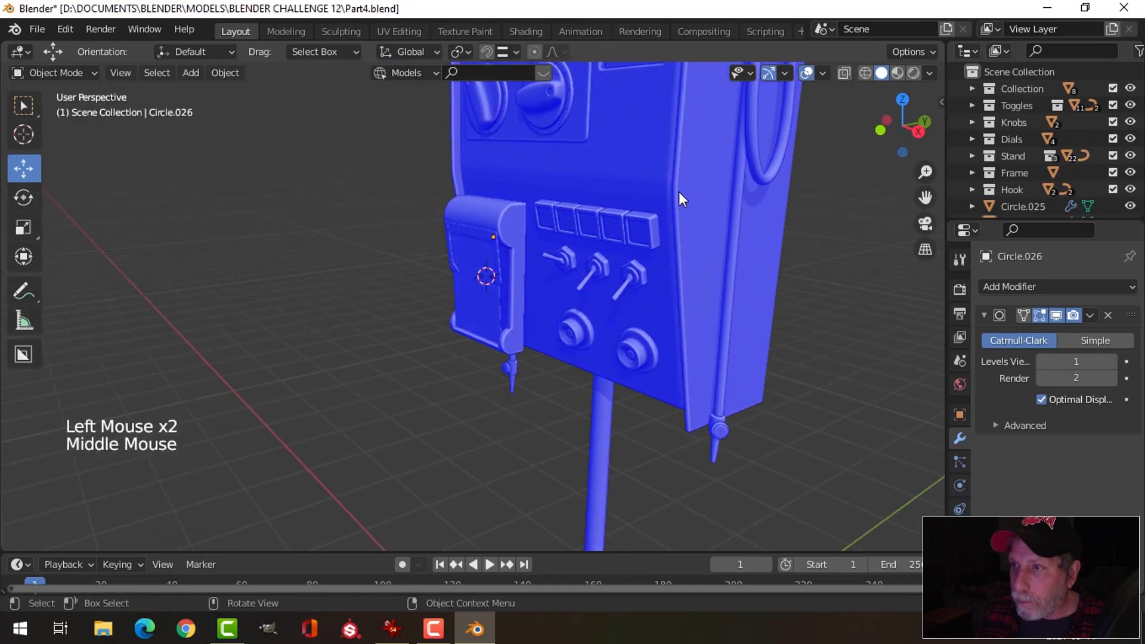
- Check the Viewport Overlays settings and inspect the recorder module's pieces individually
click(828, 78)
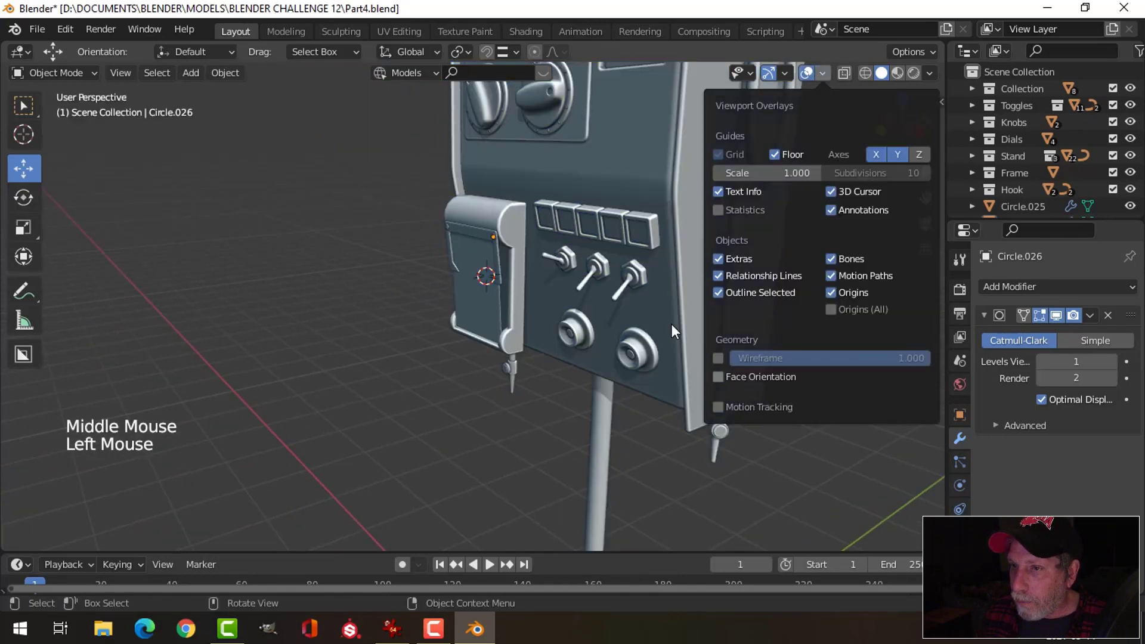
middle_click(593, 316)
scroll(up, 3)
click(533, 183)
scroll(up, 3)
click(472, 210)
double_click(532, 132)
click(455, 110)
middle_click(487, 177)
scroll(up, 3)
click(263, 83)
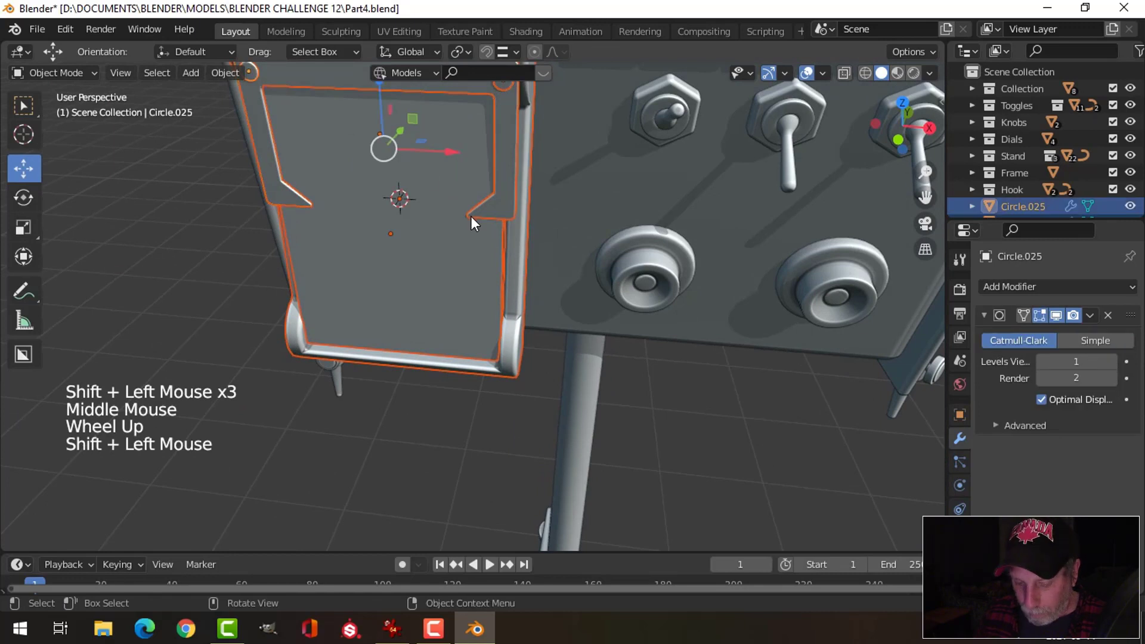
- Move the module parts to a new collection and view them in wireframe from the right side
key(m)
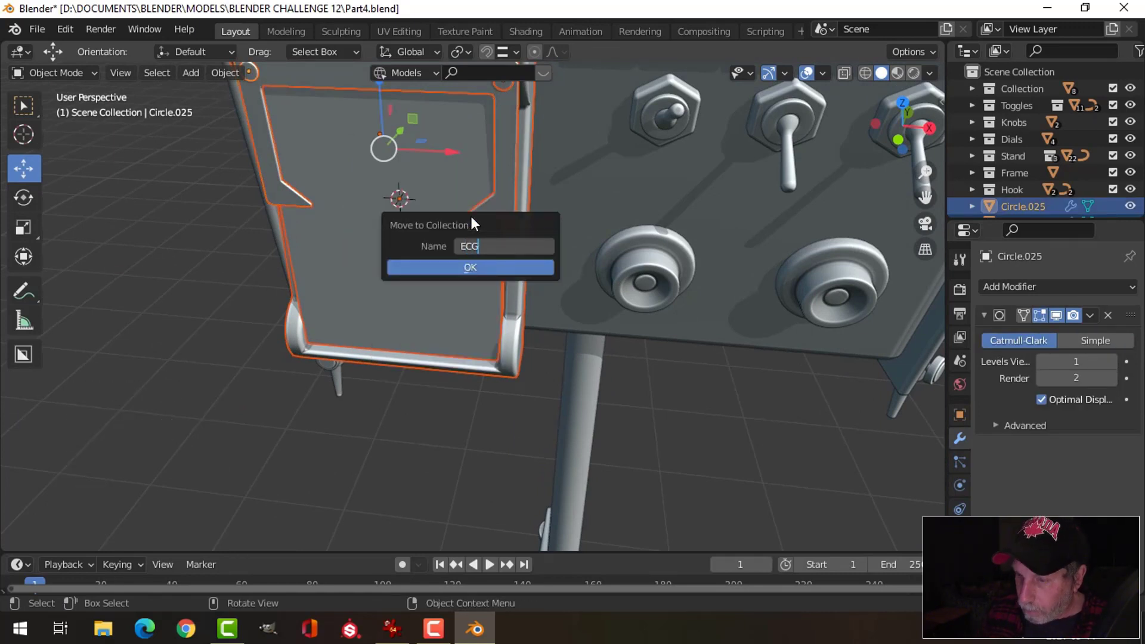
middle_click(624, 258)
scroll(down, 3)
middle_click(593, 241)
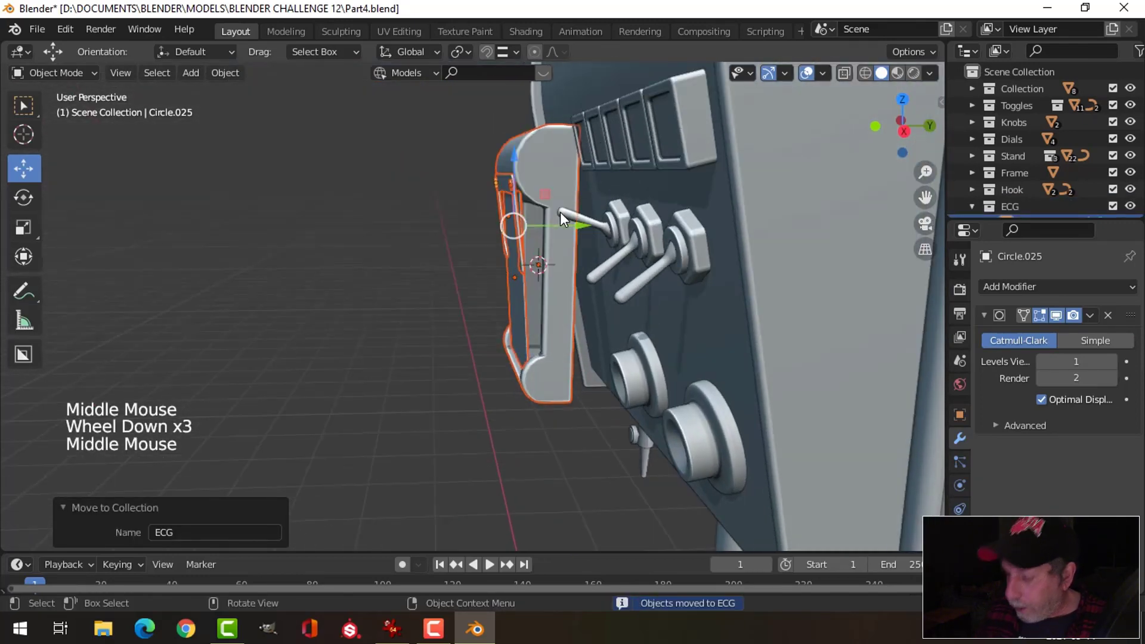
key(KP_3)
scroll(up, 3)
middle_click(709, 245)
key(z)
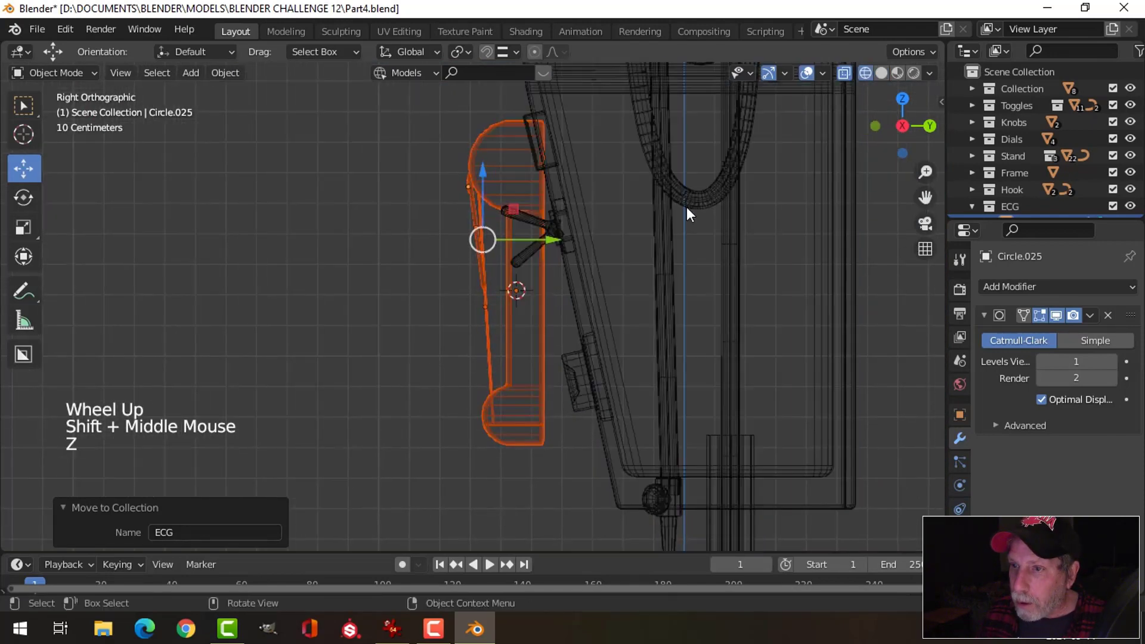
middle_click(723, 220)
- Tilt and slide Circle.025 along Y/Z until it sits snugly against the control panel front
key(r)
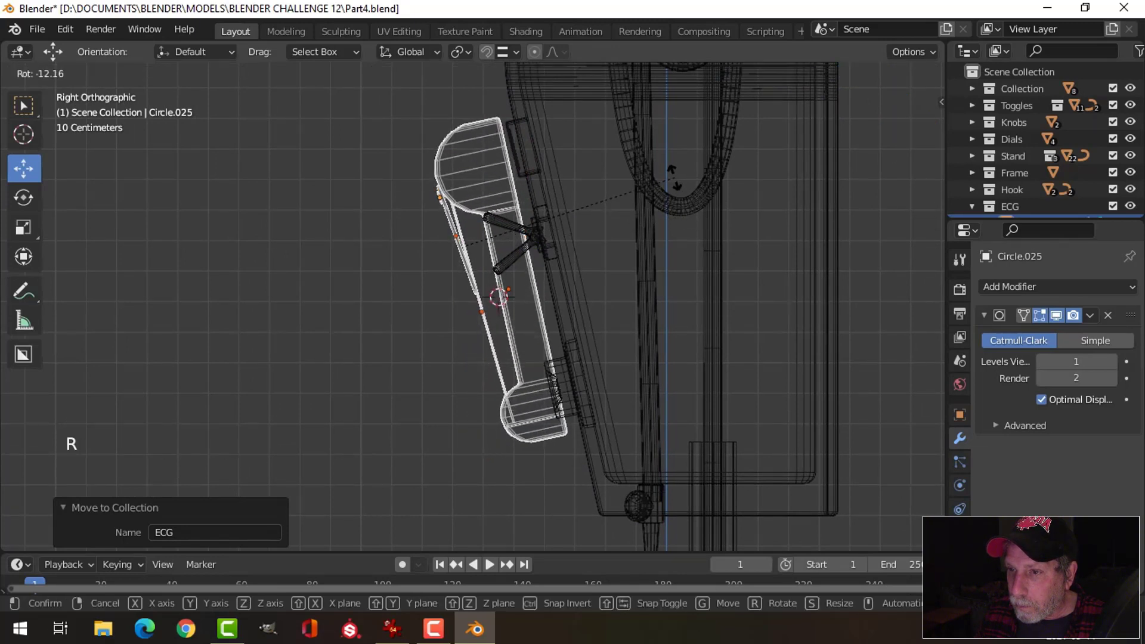
key(g)
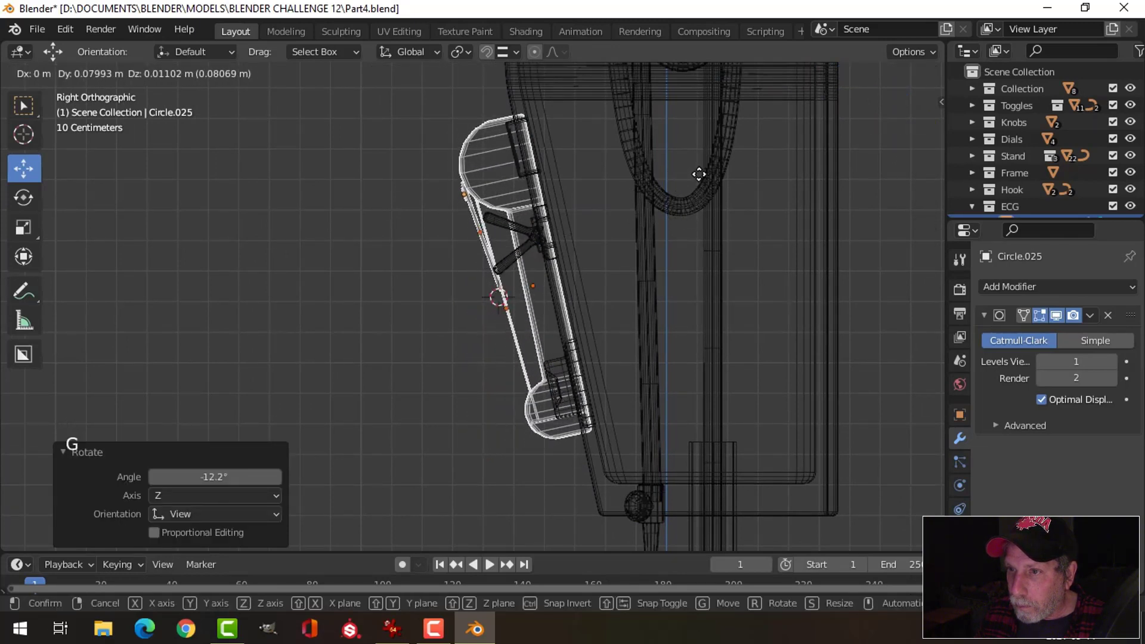
scroll(up, 3)
middle_click(700, 250)
middle_click(630, 212)
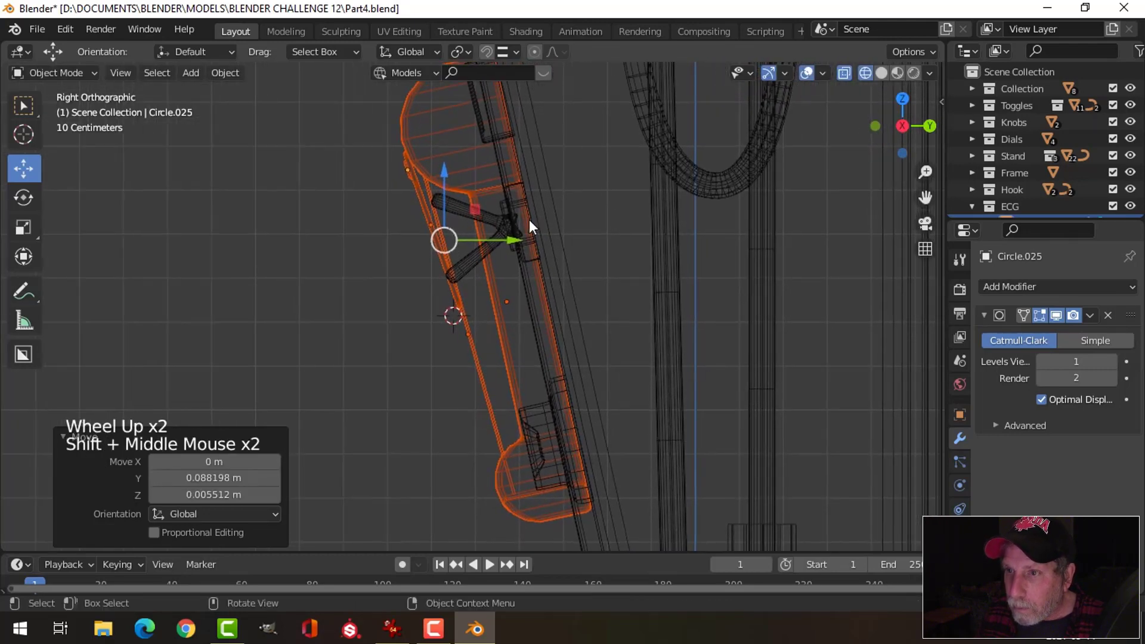
scroll(down, 3)
key(z)
scroll(down, 3)
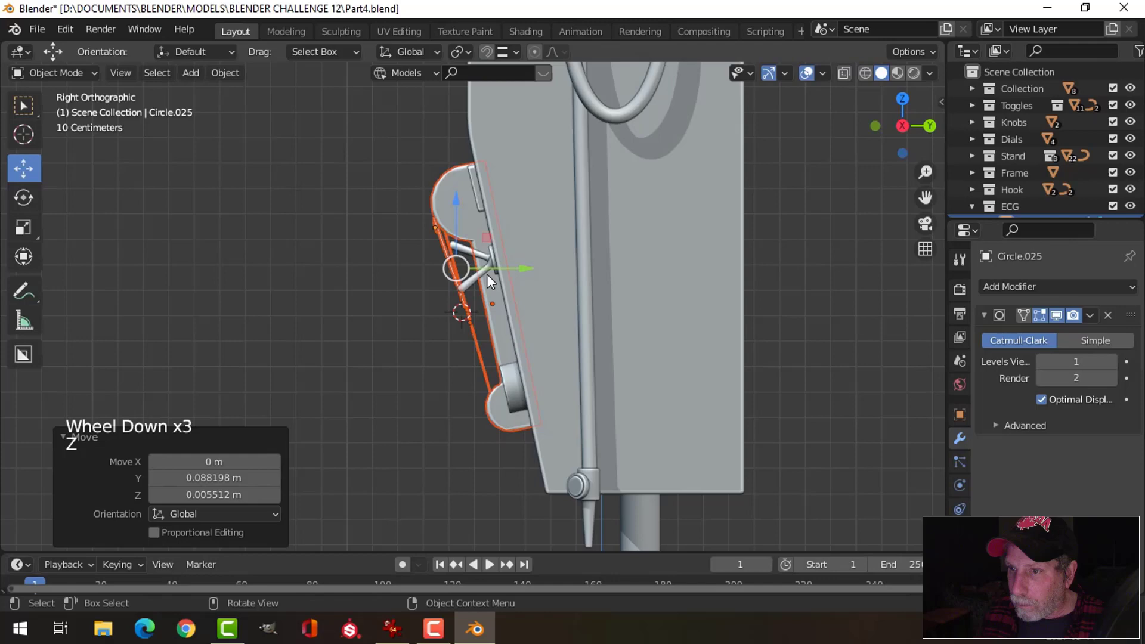
middle_click(537, 281)
key(alt+a)
scroll(down, 3)
middle_click(646, 285)
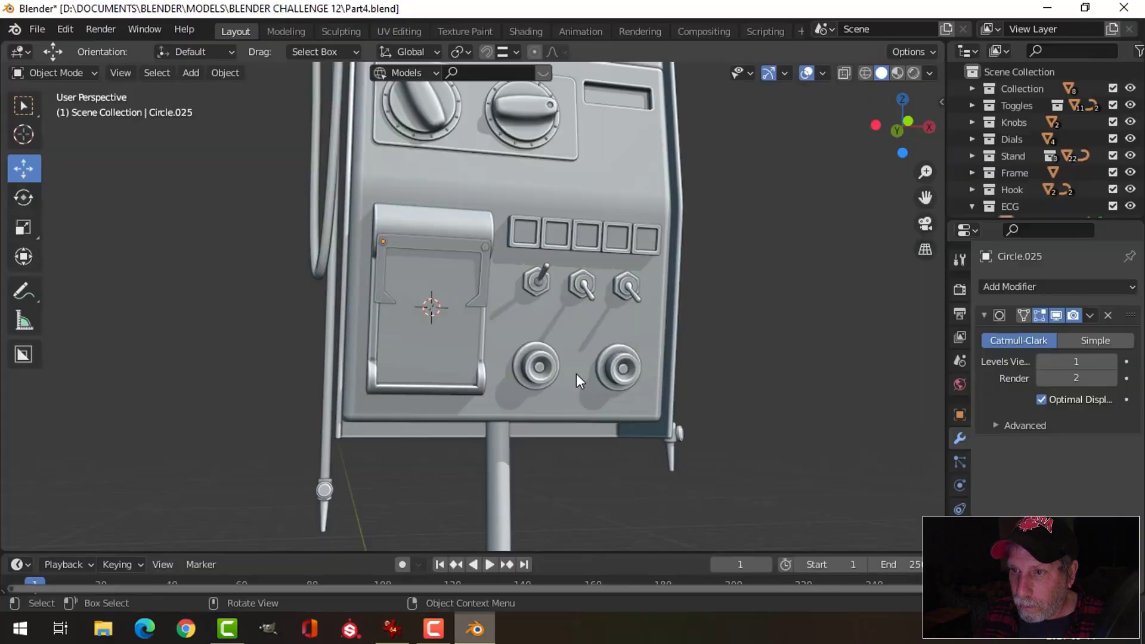
- Move the Cylinder side bracket into the ECG collection and nudge it into place beside the toggles
middle_click(582, 345)
scroll(up, 3)
scroll(up, 3)
click(543, 290)
scroll(down, 3)
middle_click(592, 353)
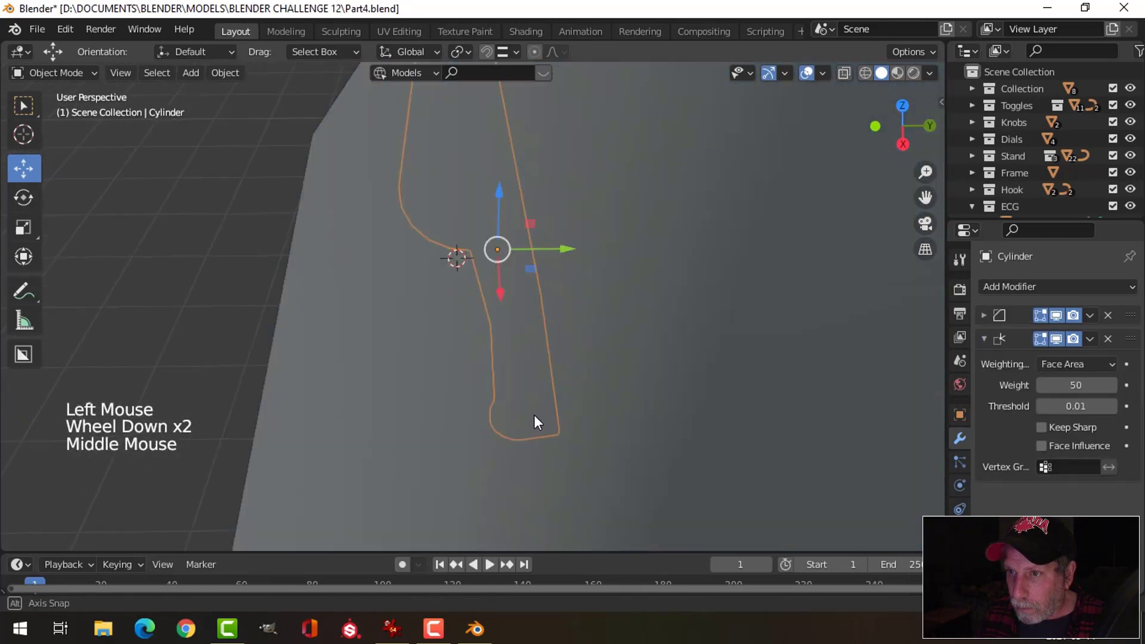
click(1013, 209)
right_click(1013, 209)
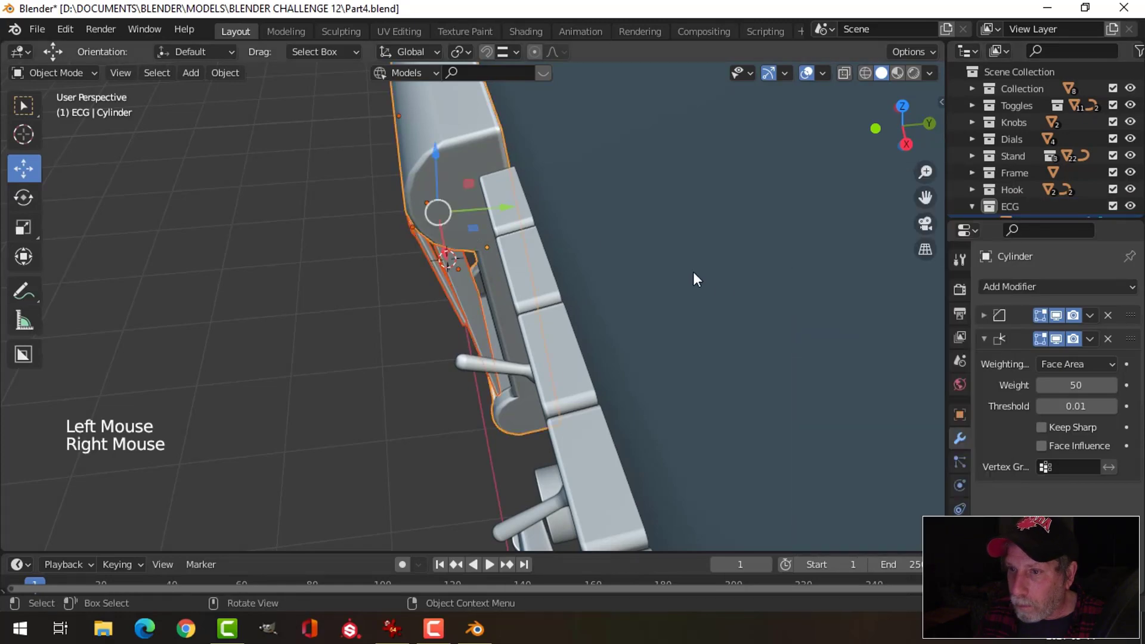
click(506, 213)
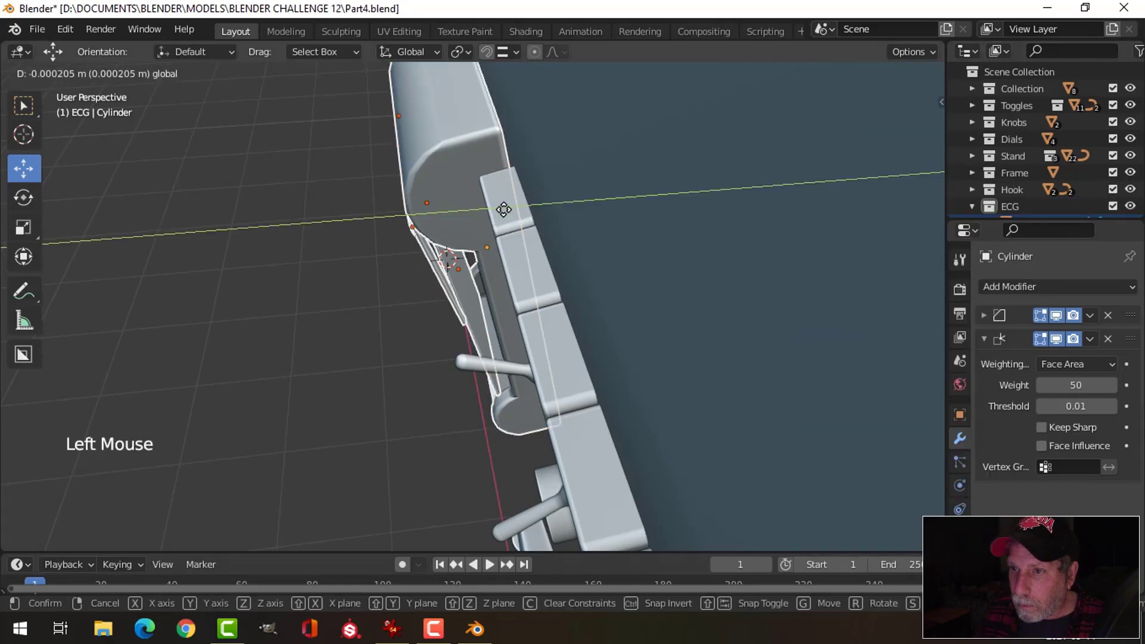
middle_click(598, 265)
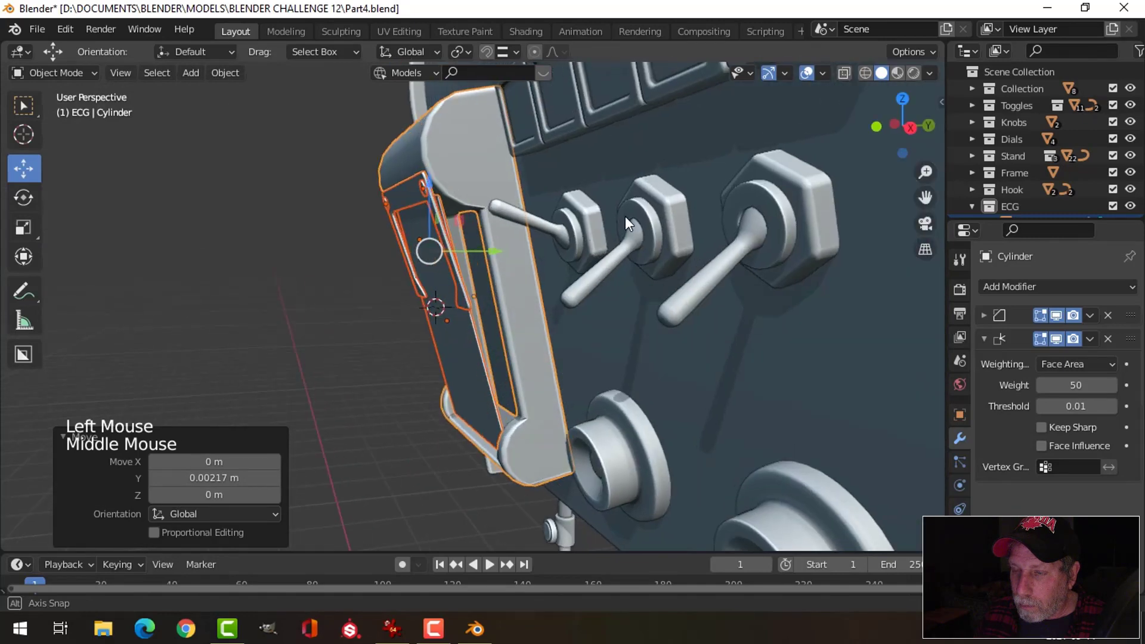
key(alt+a)
middle_click(601, 249)
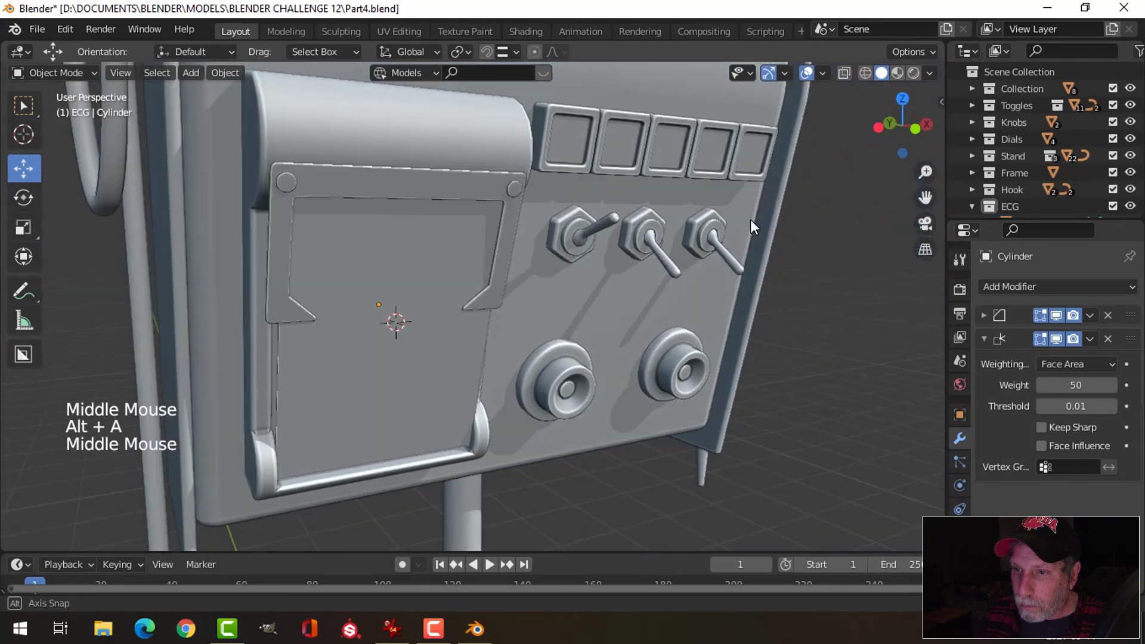
- Adjust Viewport Shading options and orbit around the whole panel and paper module to review them
scroll(down, 3)
scroll(down, 3)
click(774, 78)
click(813, 78)
scroll(down, 3)
middle_click(735, 337)
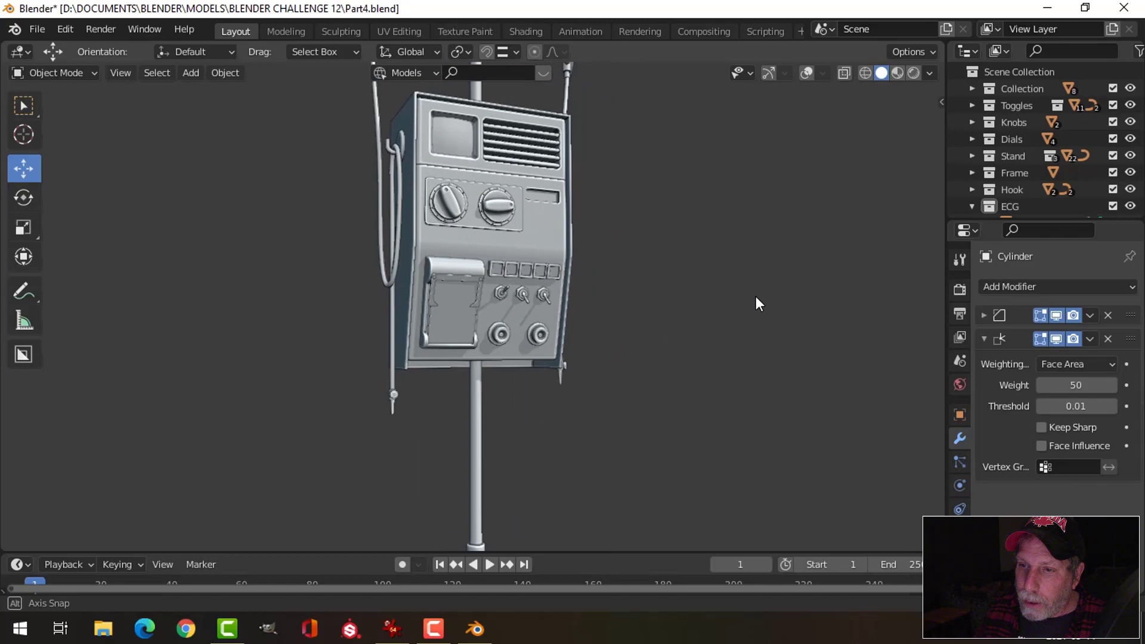
scroll(up, 3)
scroll(down, 3)
middle_click(674, 317)
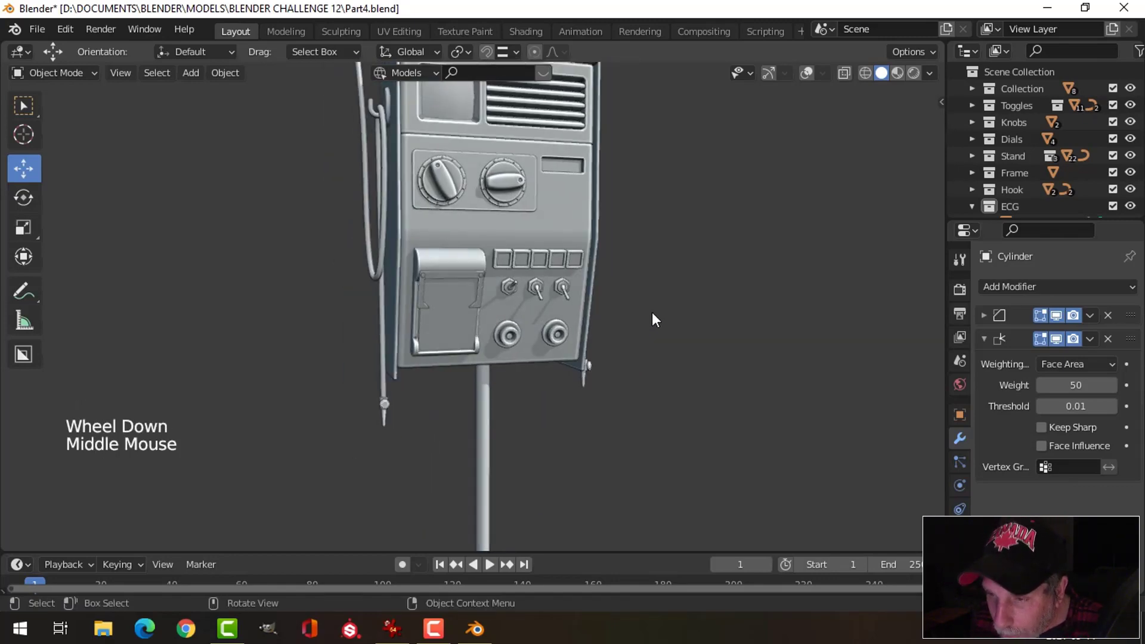
scroll(up, 3)
scroll(up, 3)
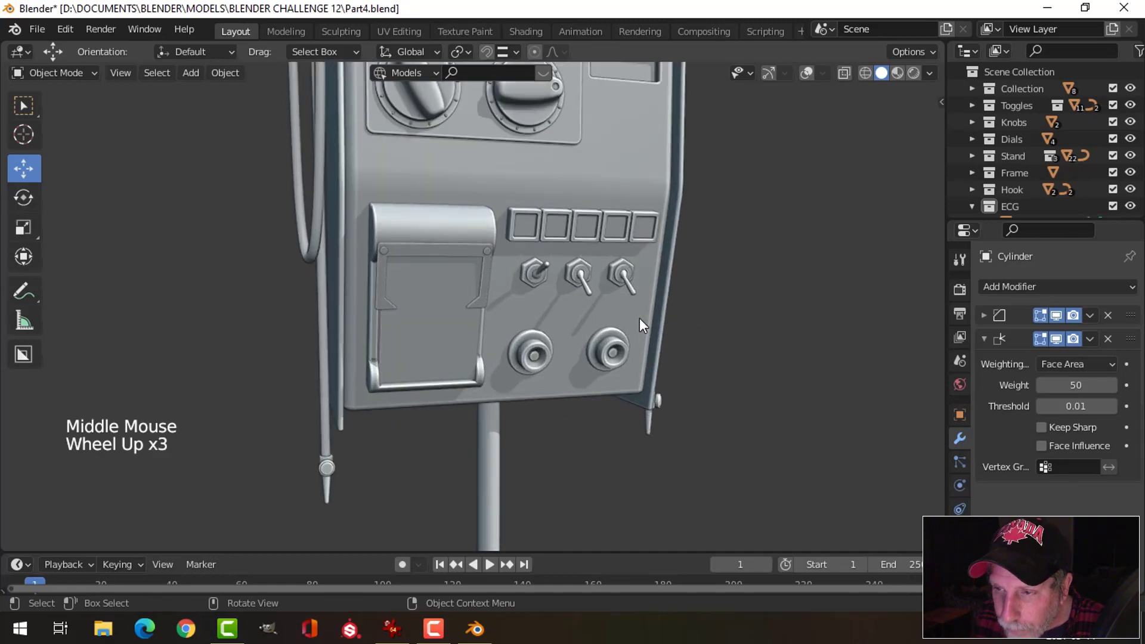
middle_click(640, 319)
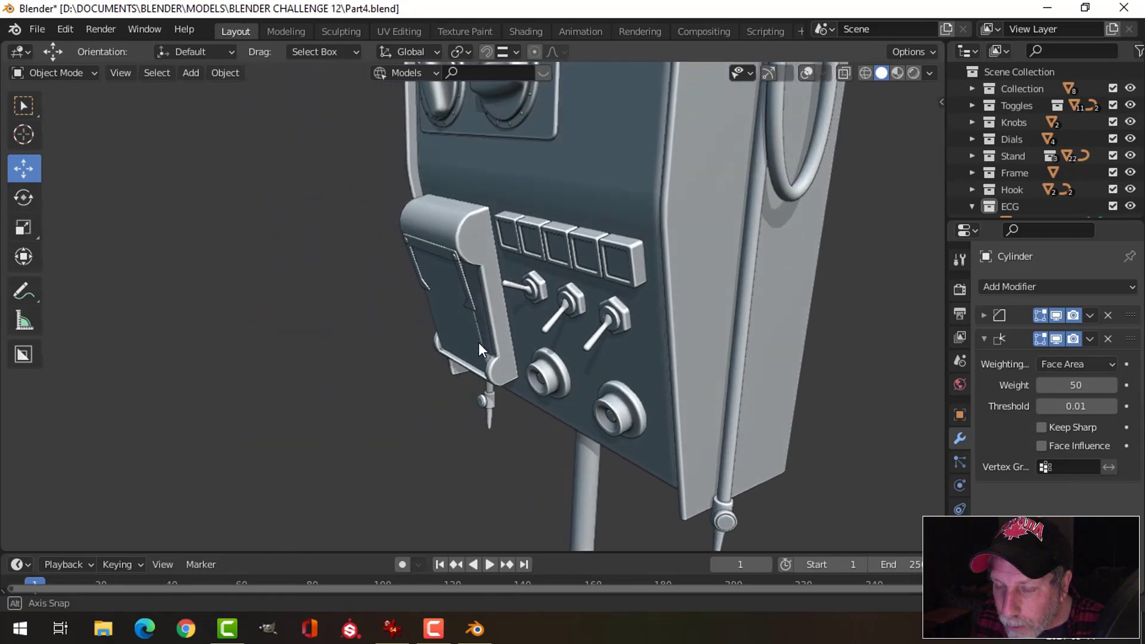
scroll(down, 3)
middle_click(623, 340)
- Switch the viewport lighting to MatCap and view the whole IV-stand cart
click(939, 79)
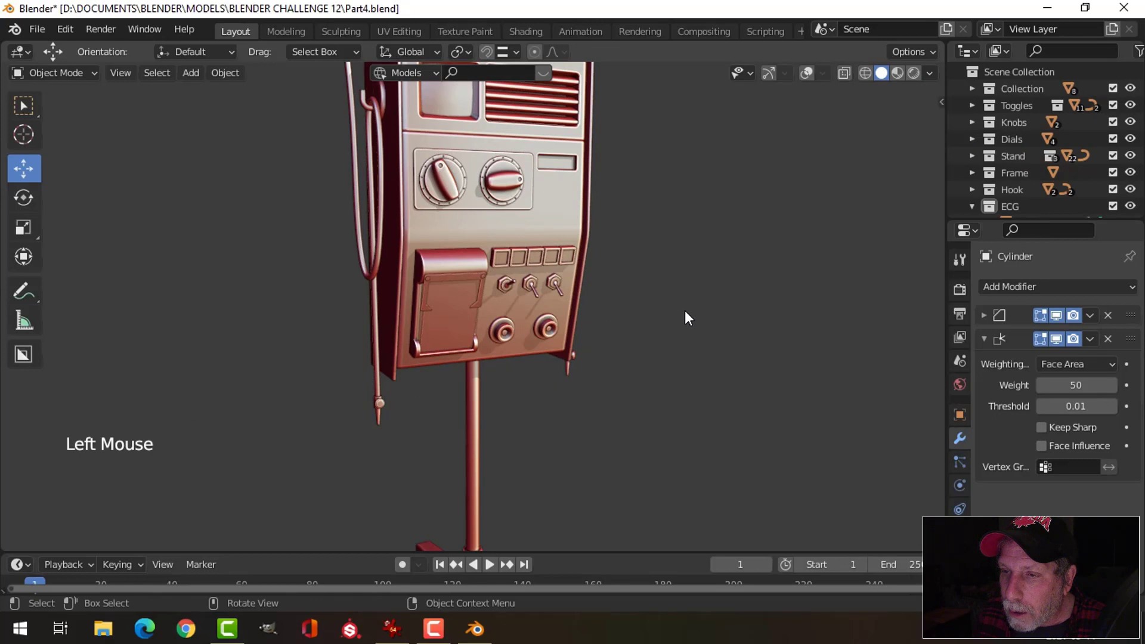
scroll(down, 3)
middle_click(616, 366)
scroll(down, 3)
scroll(down, 3)
middle_click(632, 375)
middle_click(637, 396)
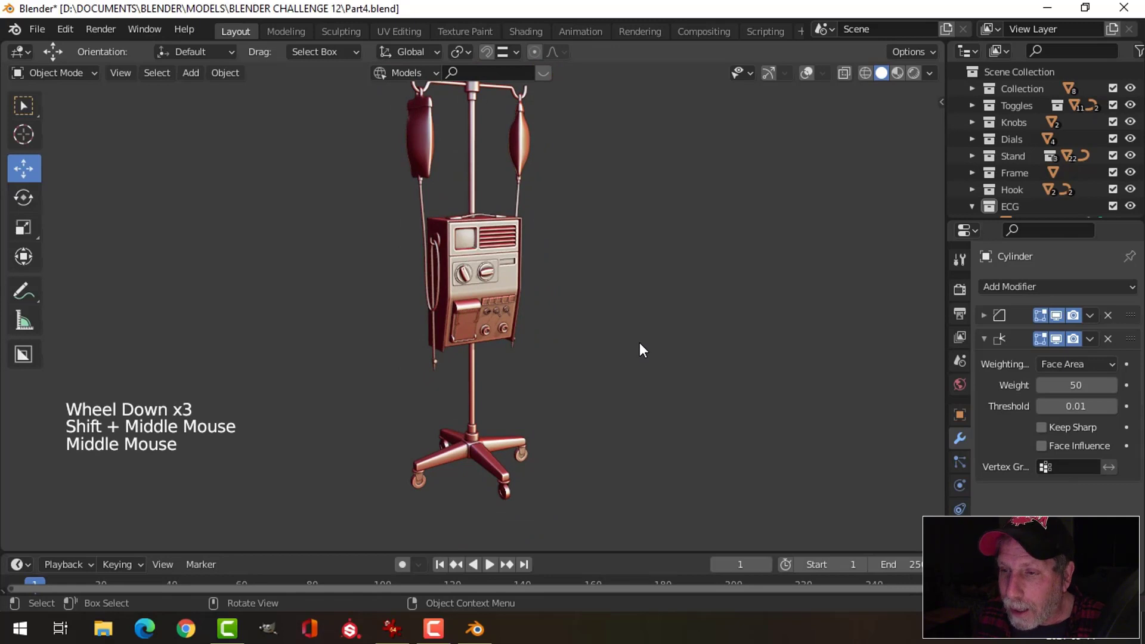
scroll(up, 3)
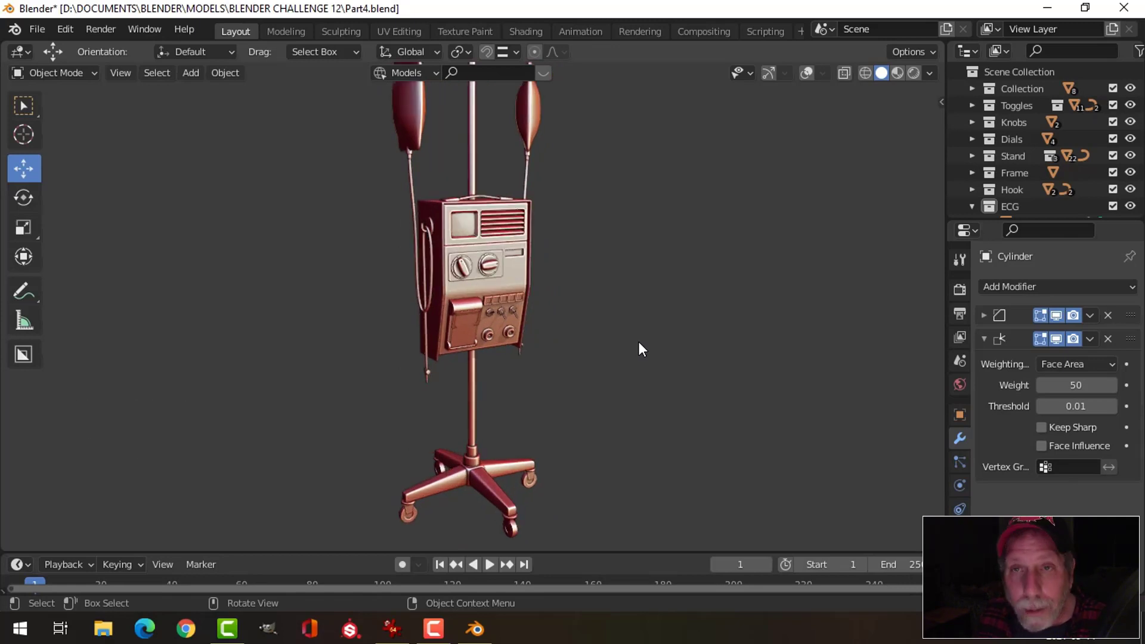
- Orbit along the cart's side to inspect the matcap-shaded control panel and recorder module
middle_click(686, 337)
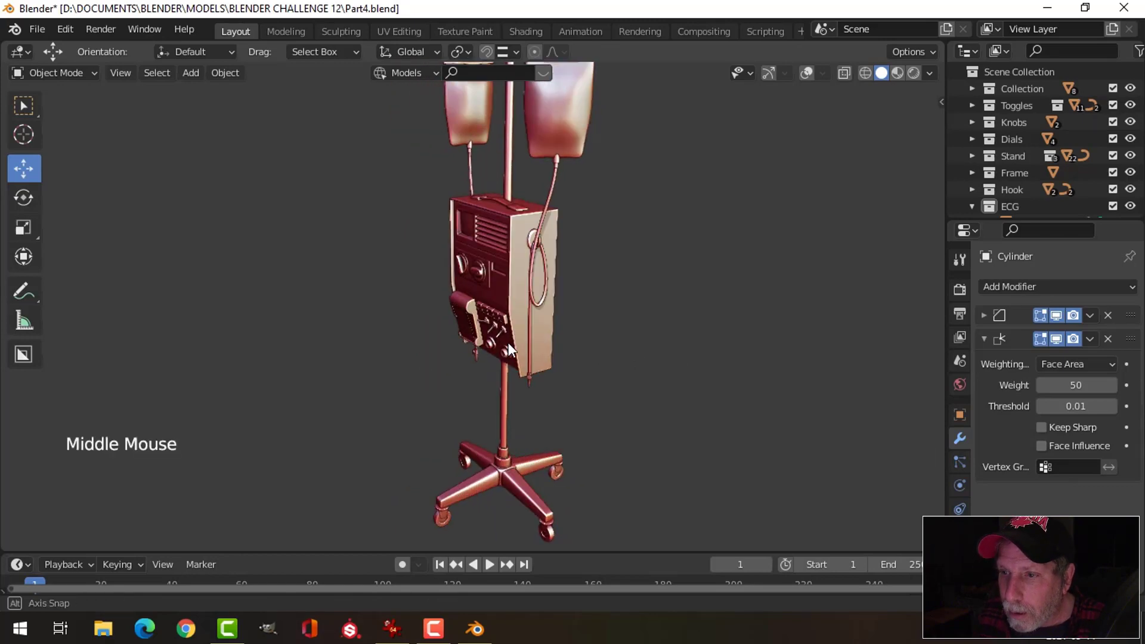
middle_click(544, 361)
scroll(up, 3)
scroll(up, 3)
scroll(down, 3)
scroll(down, 3)
middle_click(509, 353)
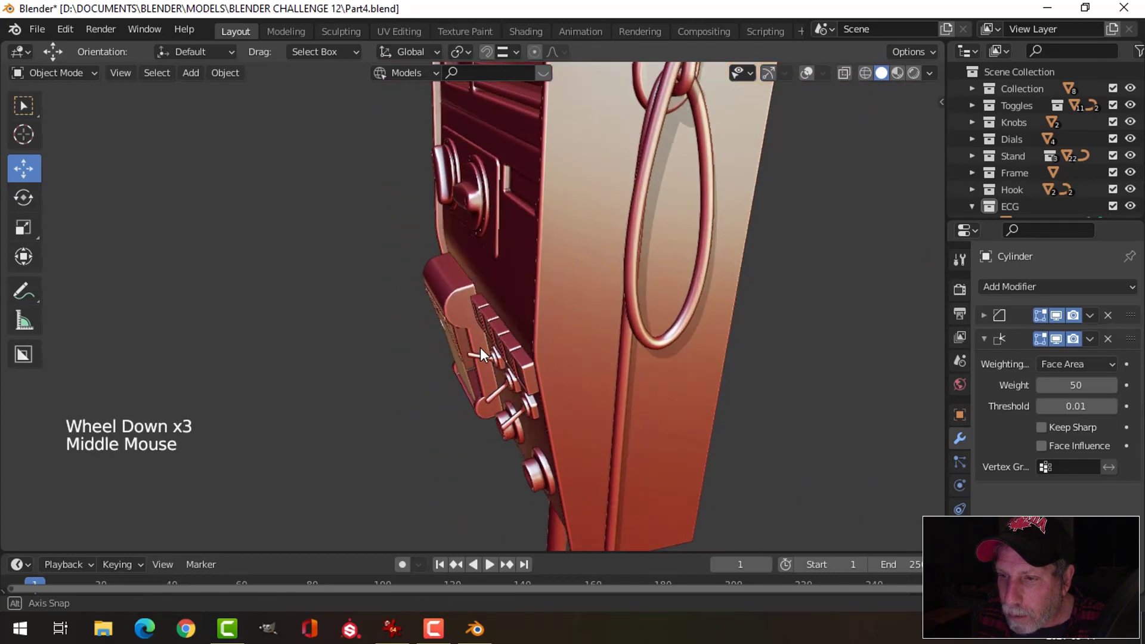
scroll(down, 3)
- Orbit and zoom around the matcap-shaded cart to compare it against the reference photo
middle_click(643, 366)
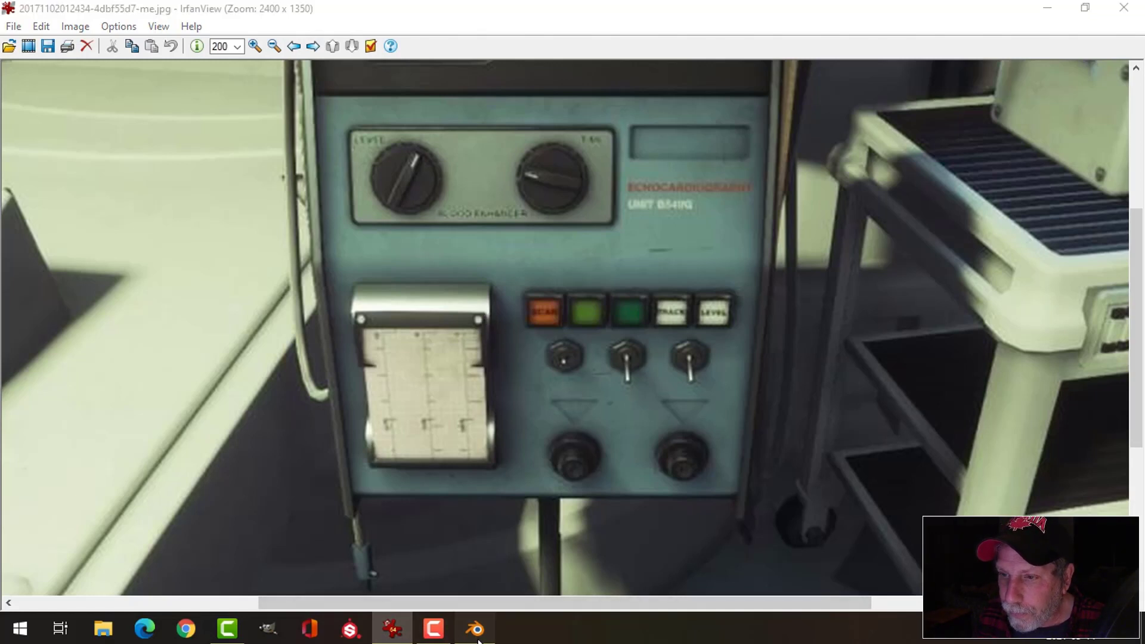
scroll(up, 3)
middle_click(619, 433)
scroll(down, 3)
scroll(down, 3)
scroll(down, 3)
middle_click(592, 340)
scroll(up, 3)
middle_click(484, 375)
scroll(up, 3)
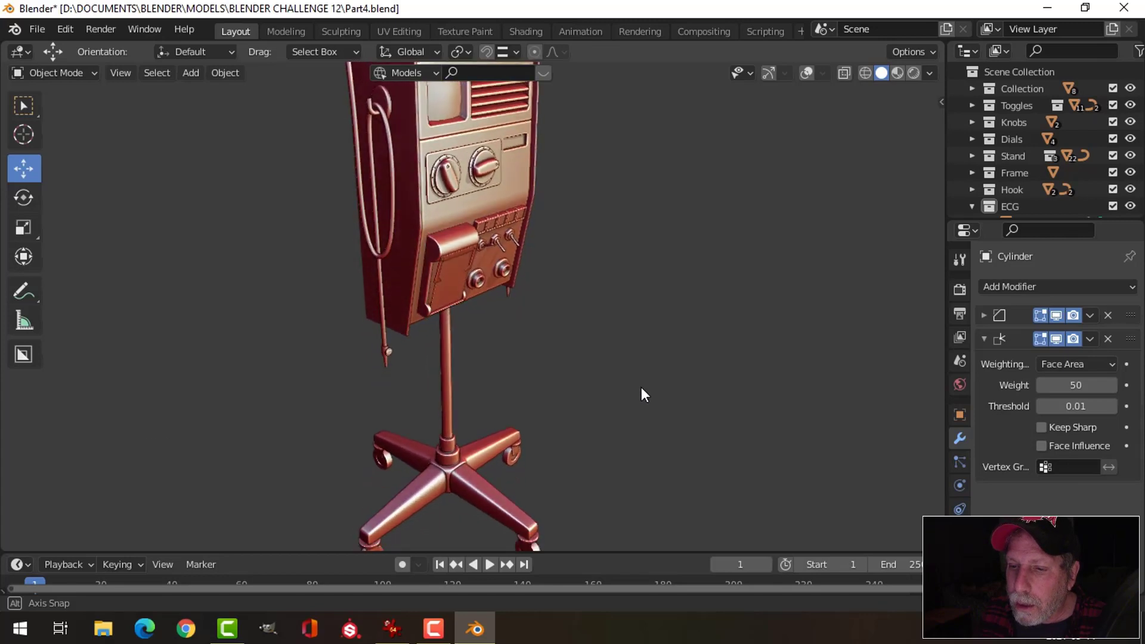
scroll(down, 3)
middle_click(592, 334)
middle_click(598, 352)
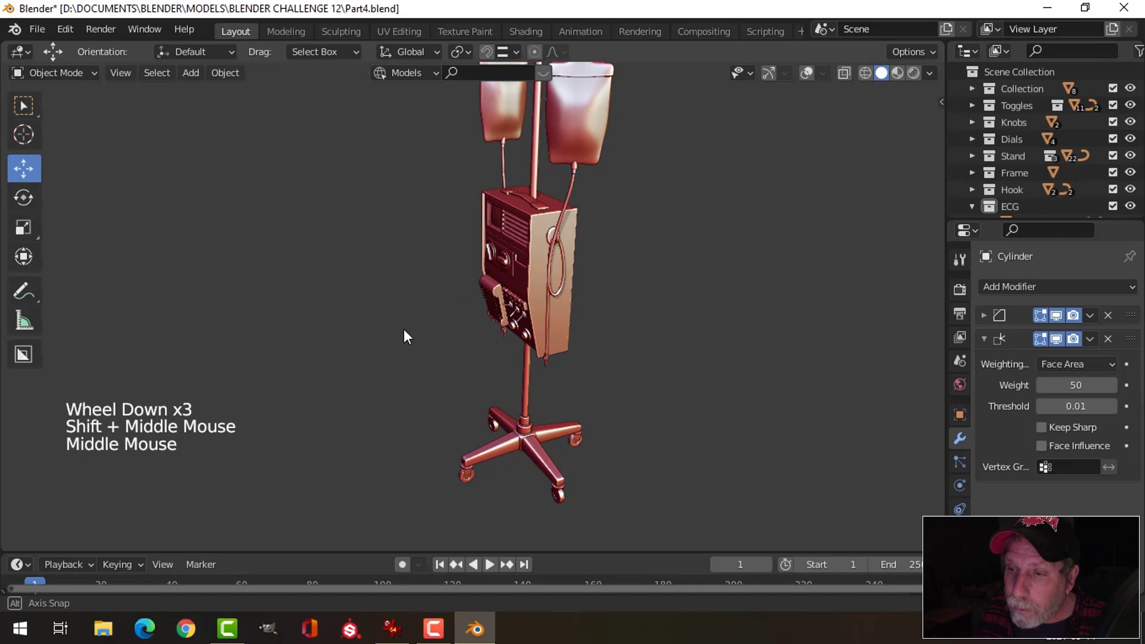
middle_click(623, 321)
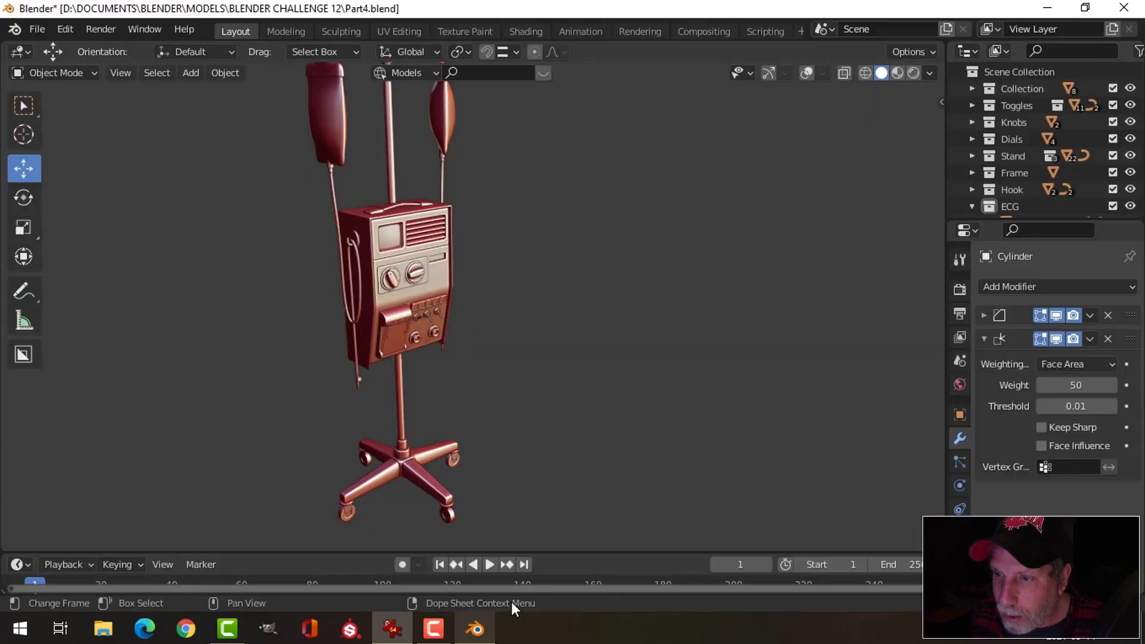
middle_click(640, 340)
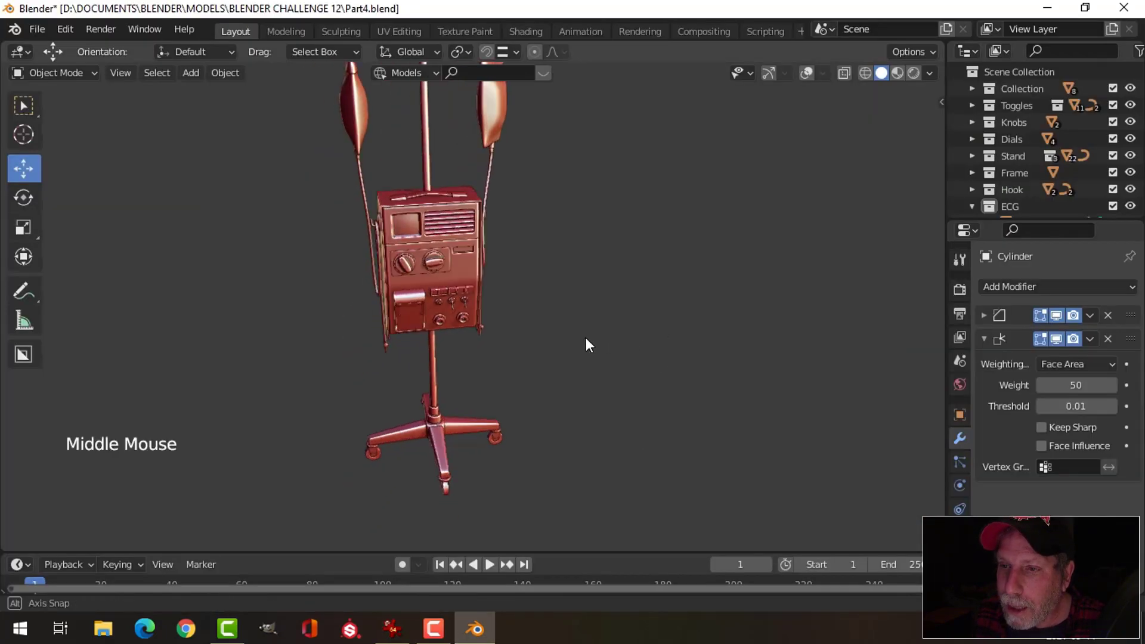
scroll(down, 3)
middle_click(607, 316)
scroll(up, 3)
middle_click(622, 317)
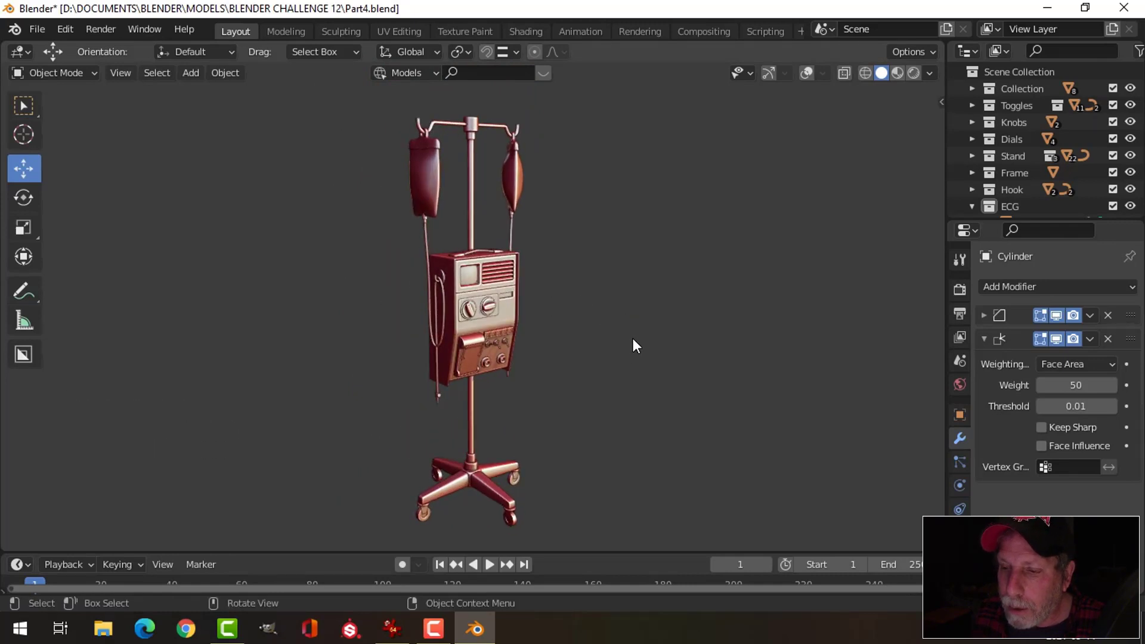
scroll(up, 3)
scroll(down, 3)
middle_click(633, 344)
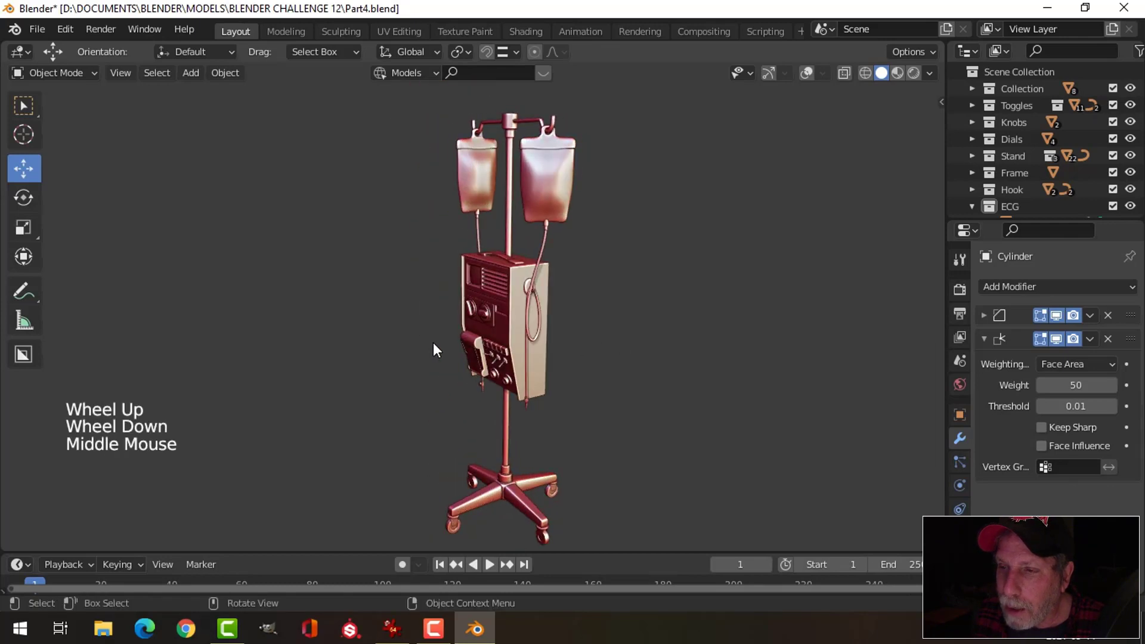
middle_click(380, 371)
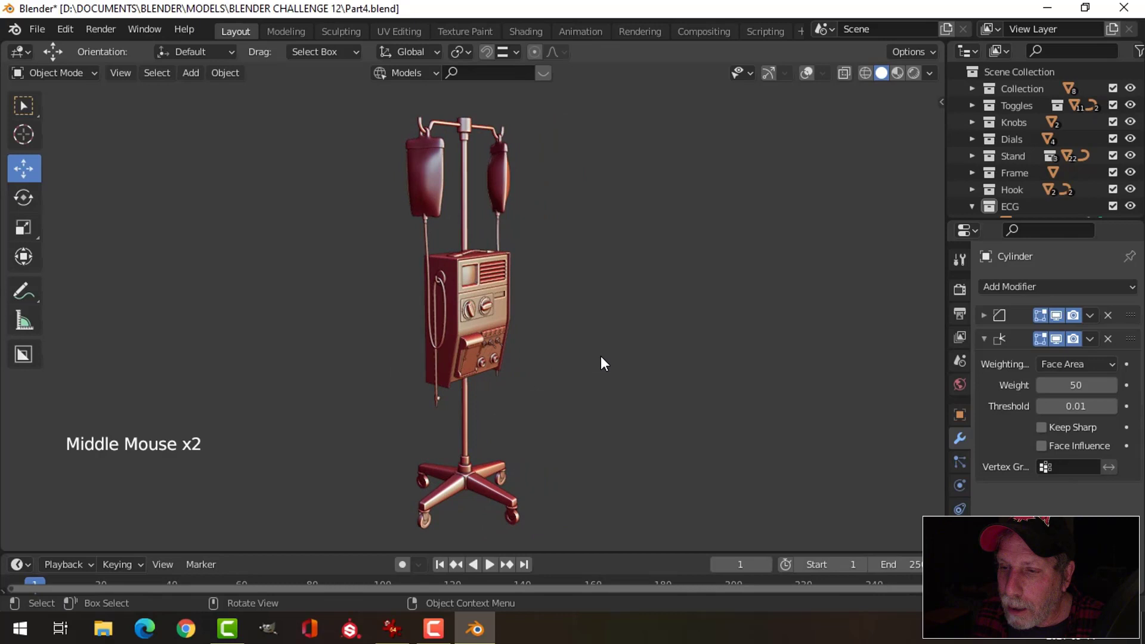
middle_click(624, 339)
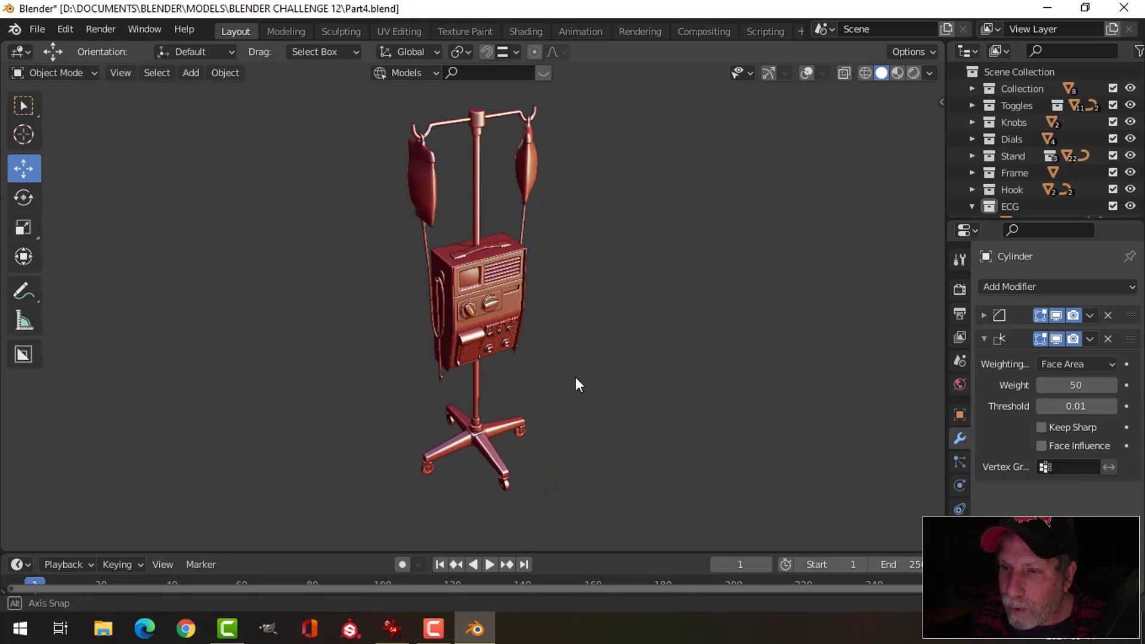
scroll(up, 3)
middle_click(633, 318)
middle_click(637, 339)
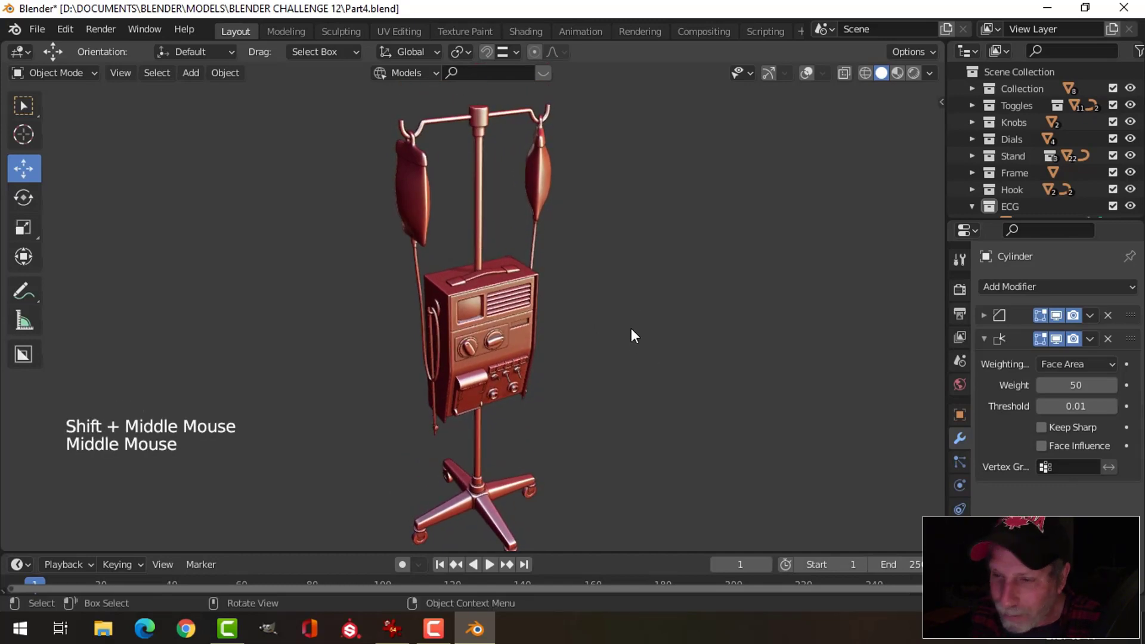